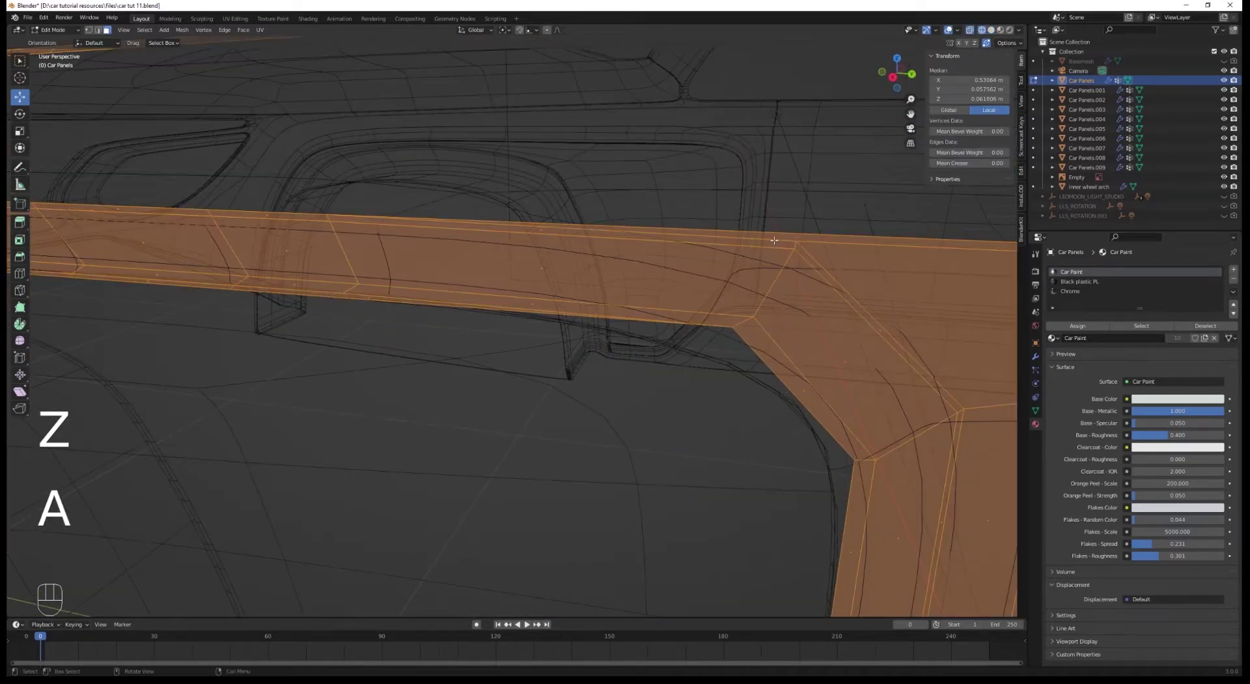
Select the window-frame strip faces on the car body and separate them into their own panel object
key("z")
left_click(738, 374)
left_click(682, 405)
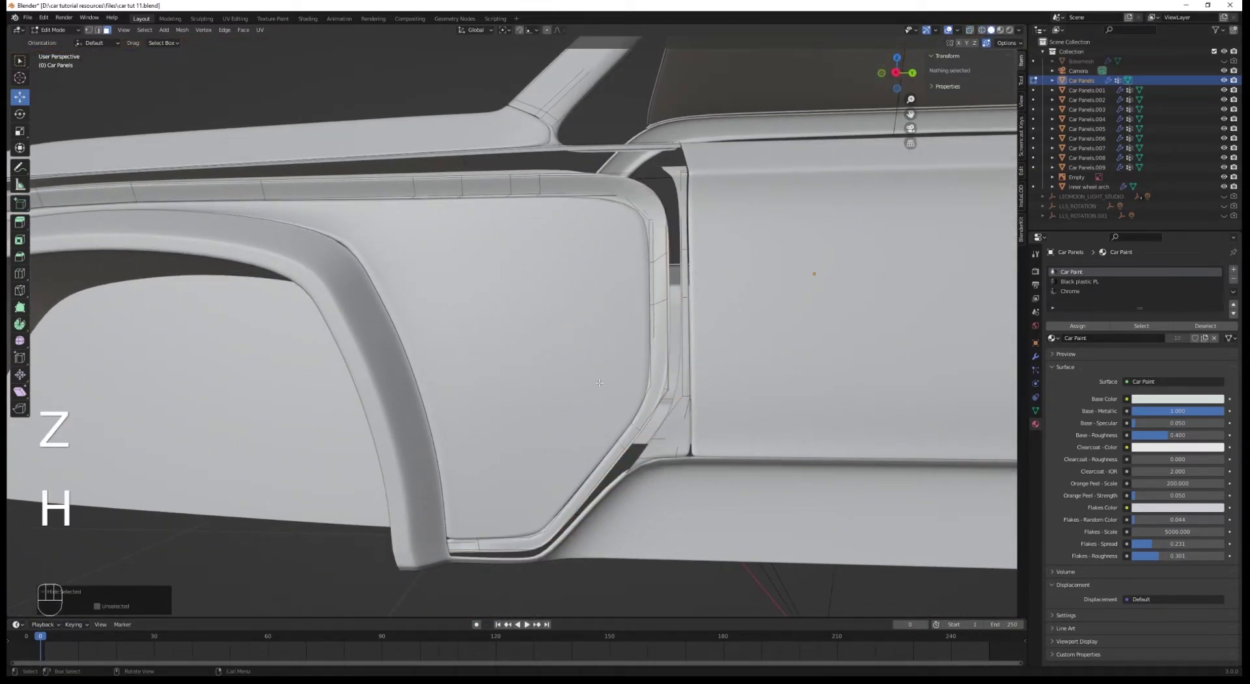
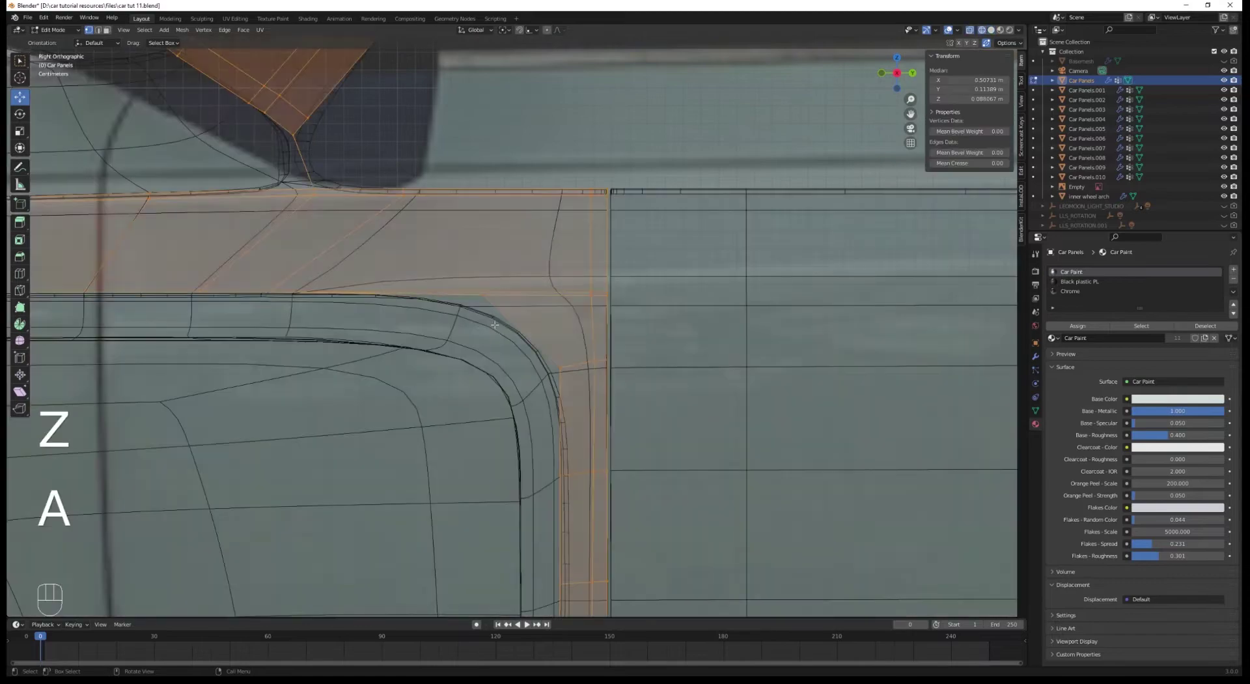
key("Tab")
key("z")
Deselect everything and return the body to Object Mode after the separation
key("alt+a")
key("Tab")
key("ctrl+r")
key("Tab")
Select the separated trim piece and isolate it in local view for editing
key("z")
key("z")
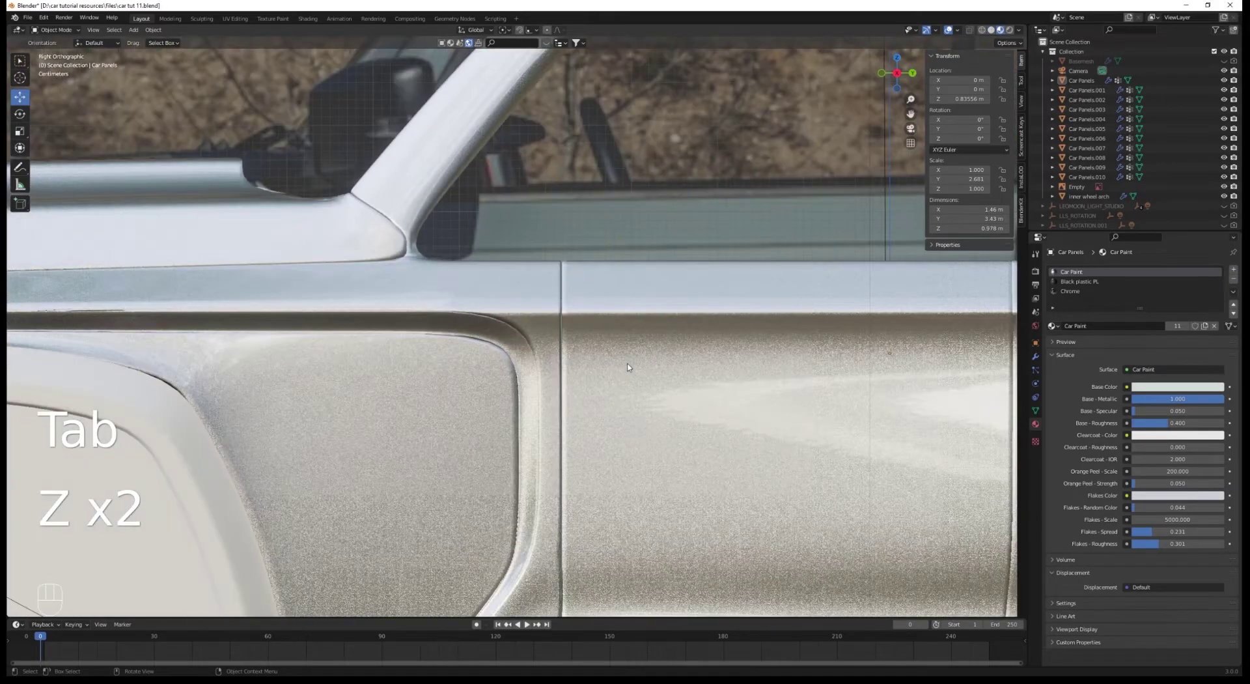
left_click(539, 350)
key("z")
left_click_drag(764, 326, 809, 336)
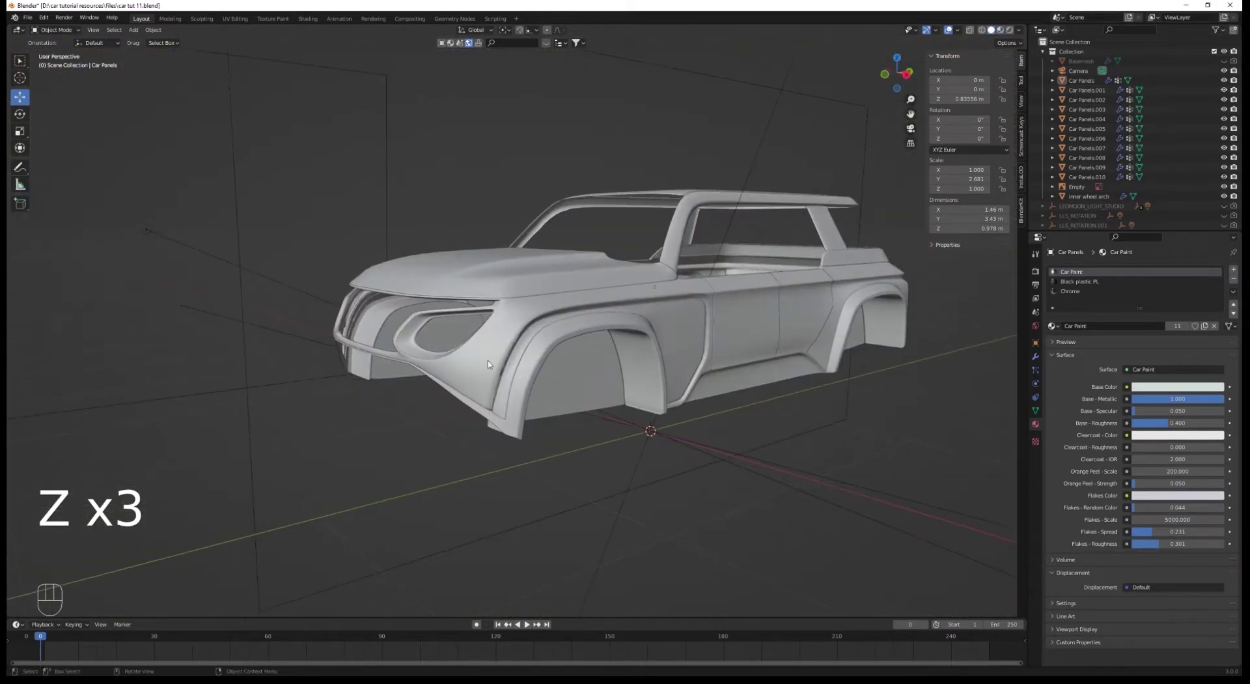
left_click_drag(481, 369, 436, 376)
left_click_drag(465, 375, 528, 346)
left_click(528, 347)
key("/")
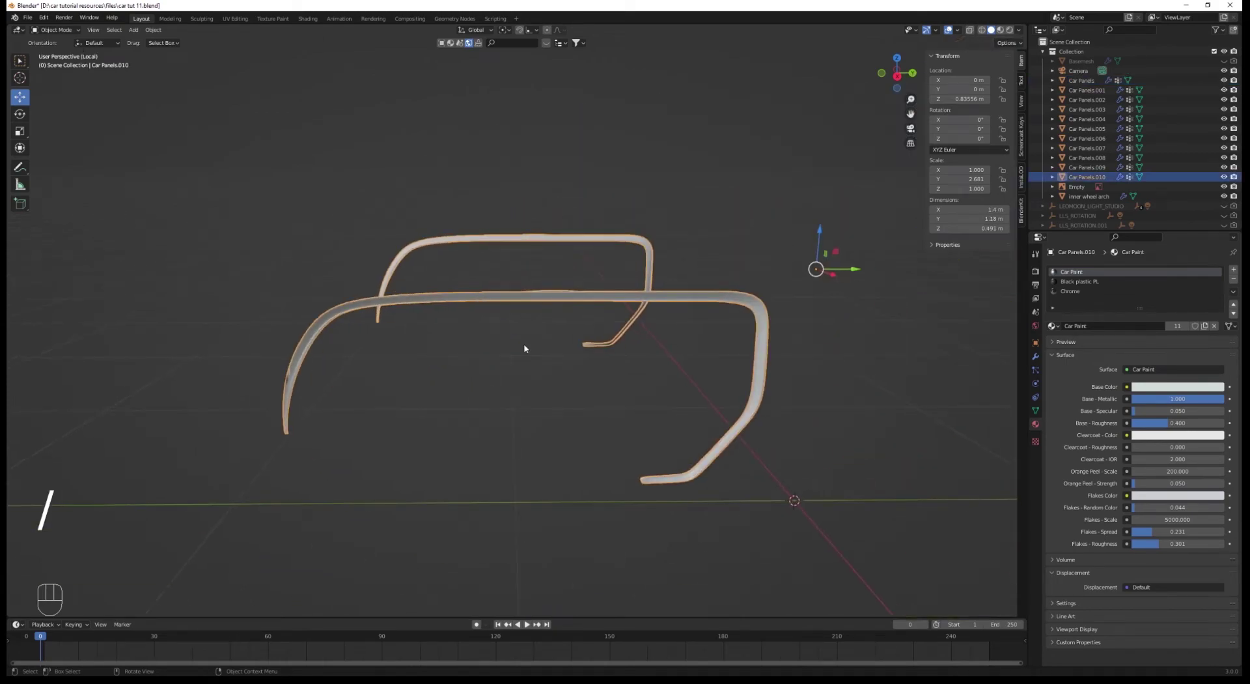
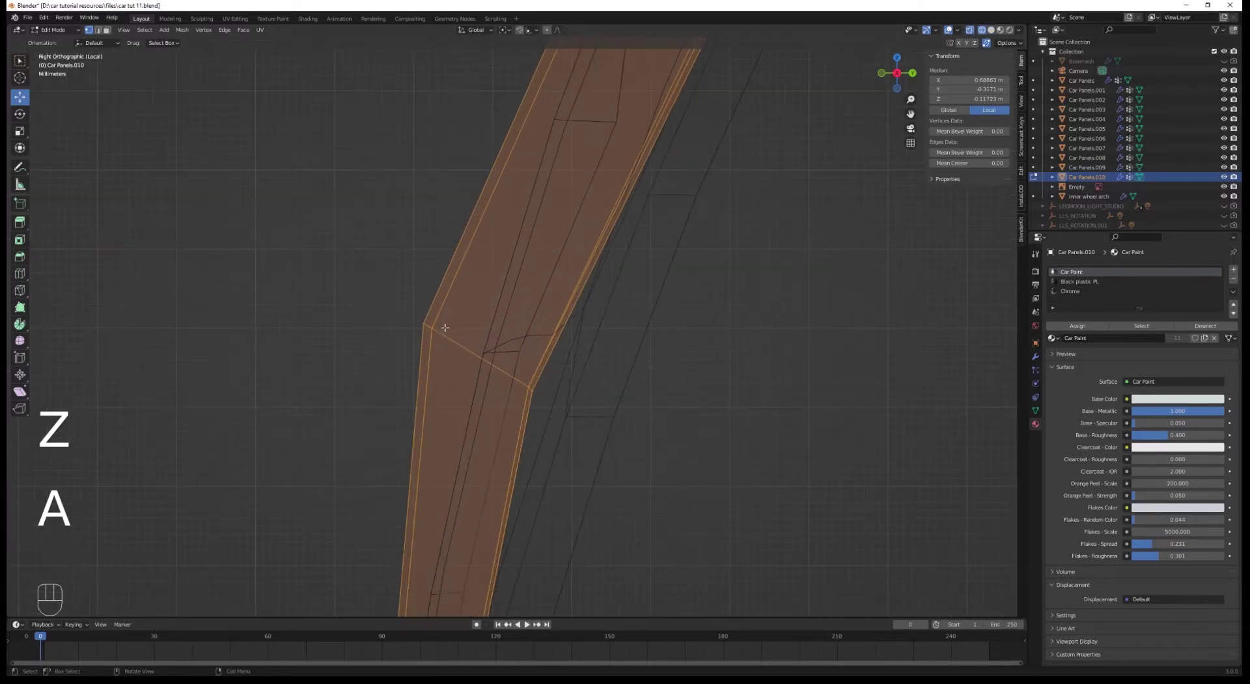
Delete and adjust the trim's vertices so its edges follow the body line above the wheel arch
key("x")
key("a")
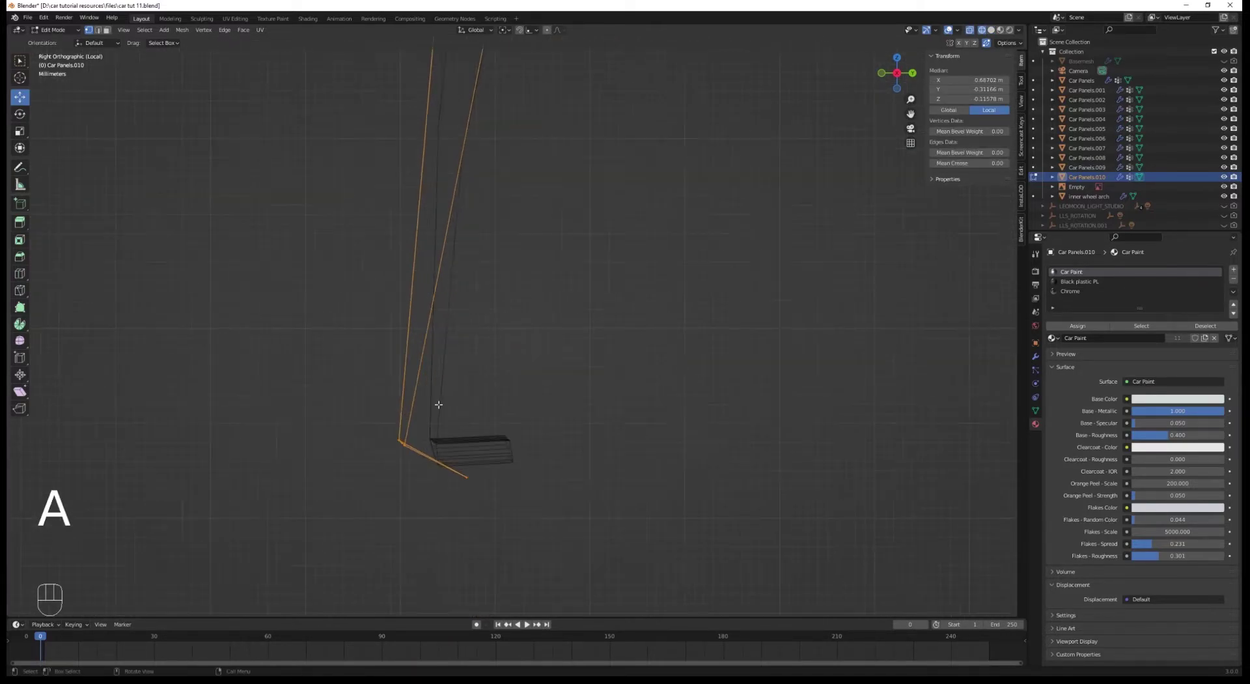
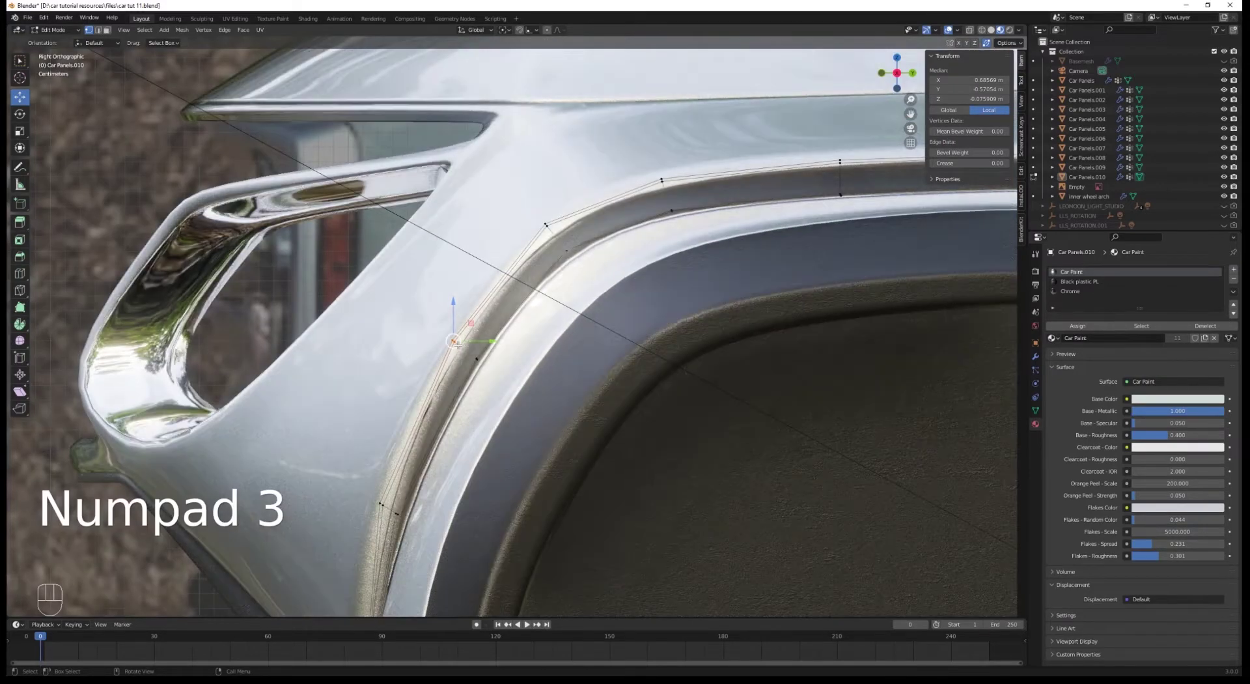
Copy the mirror, bevel, subdivision and shrinkwrap modifiers from the body panels onto the trim
key("g")
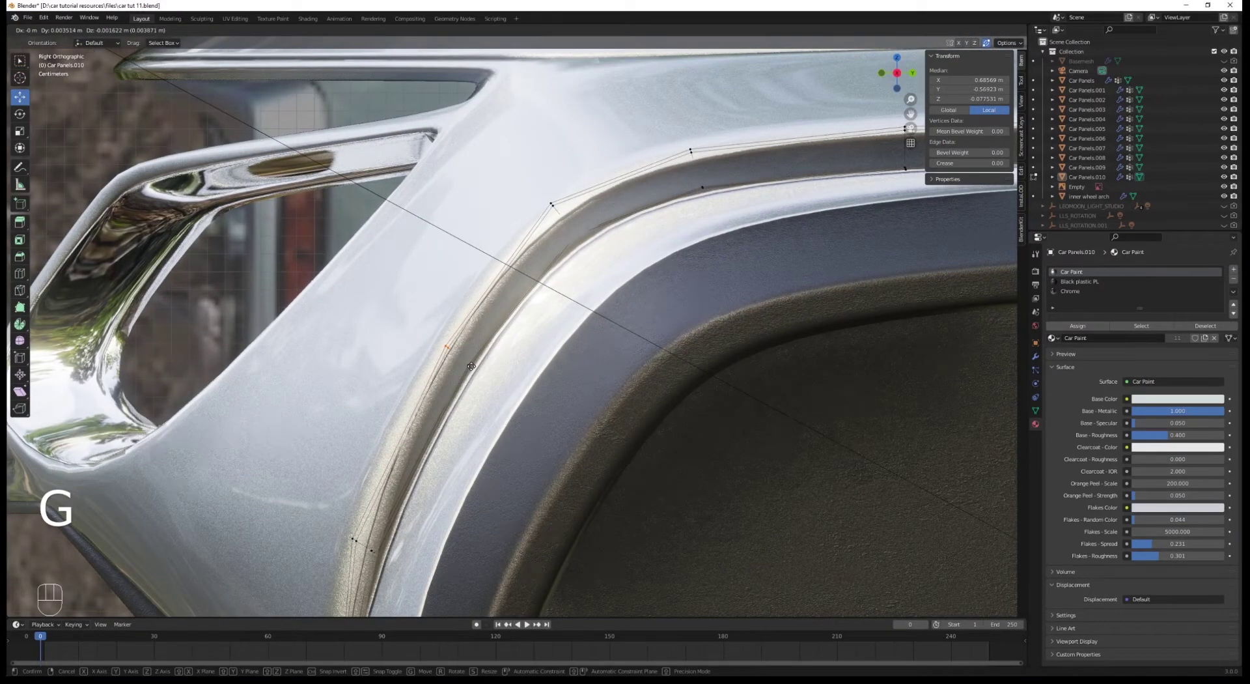
key("Tab")
left_click(467, 379)
left_click(1038, 358)
left_click(1128, 544)
left_click(1129, 551)
Select the main body panel and move its vertices to align with the trim strip
key("alt+a")
key("z")
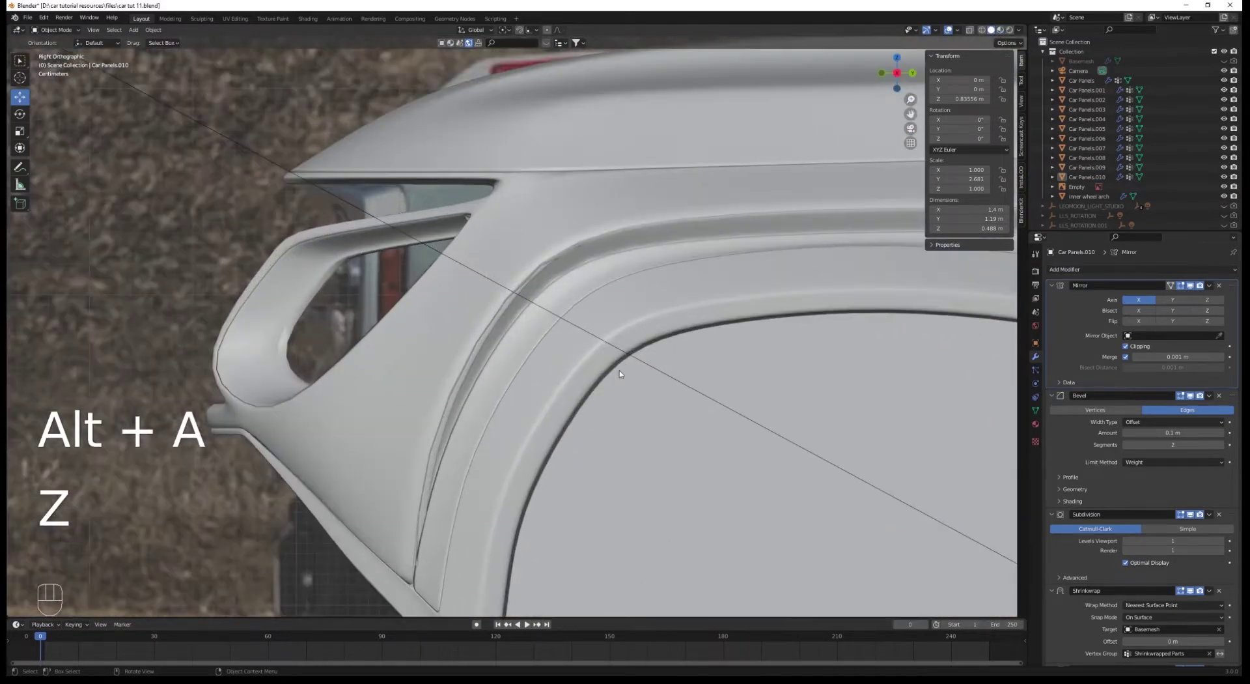
left_click(460, 284)
left_click(508, 286)
key("Tab")
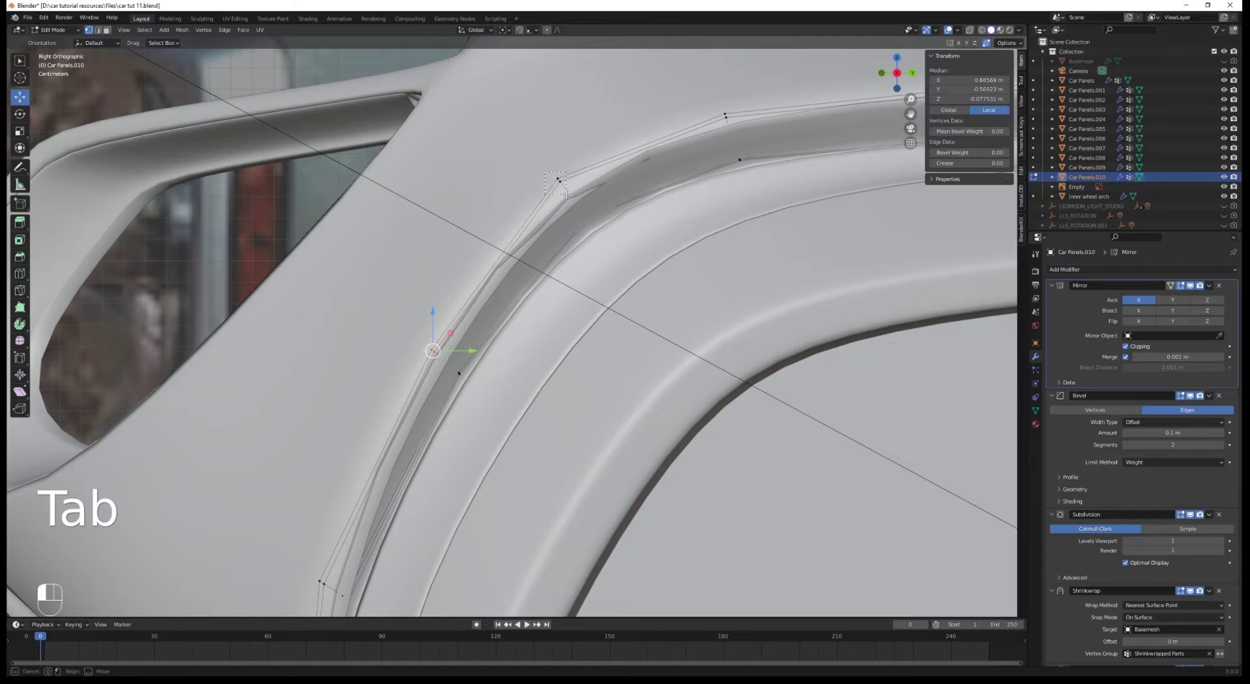
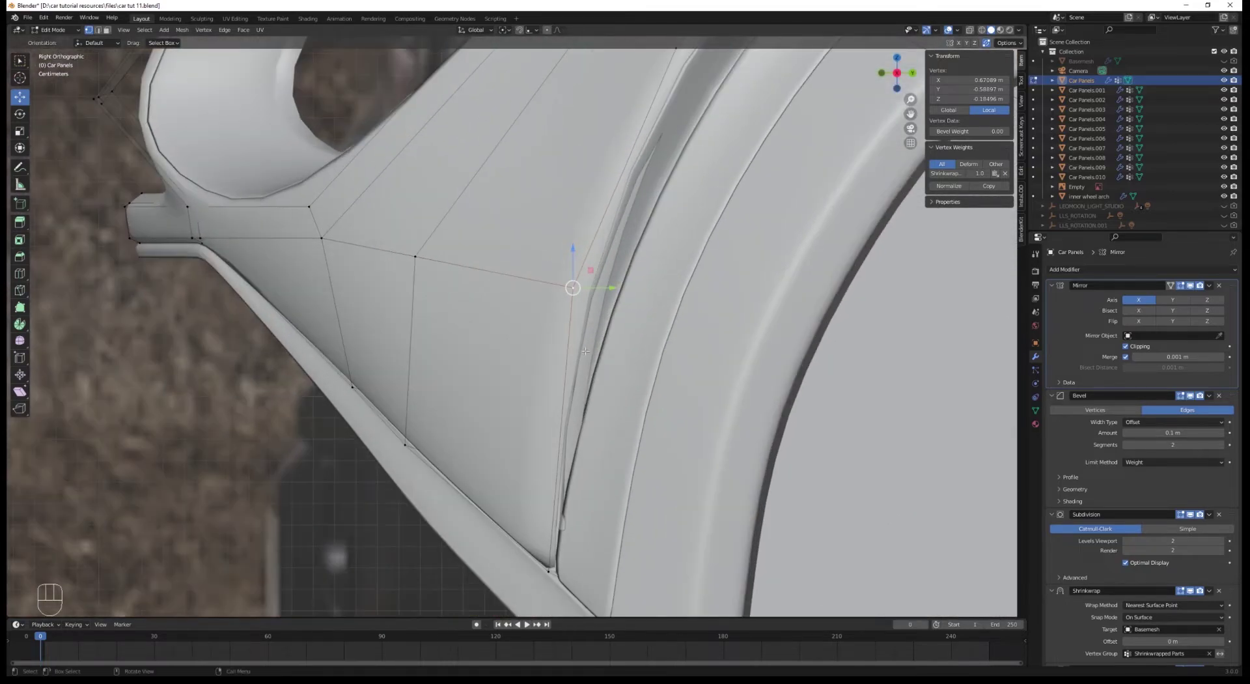
key("g")
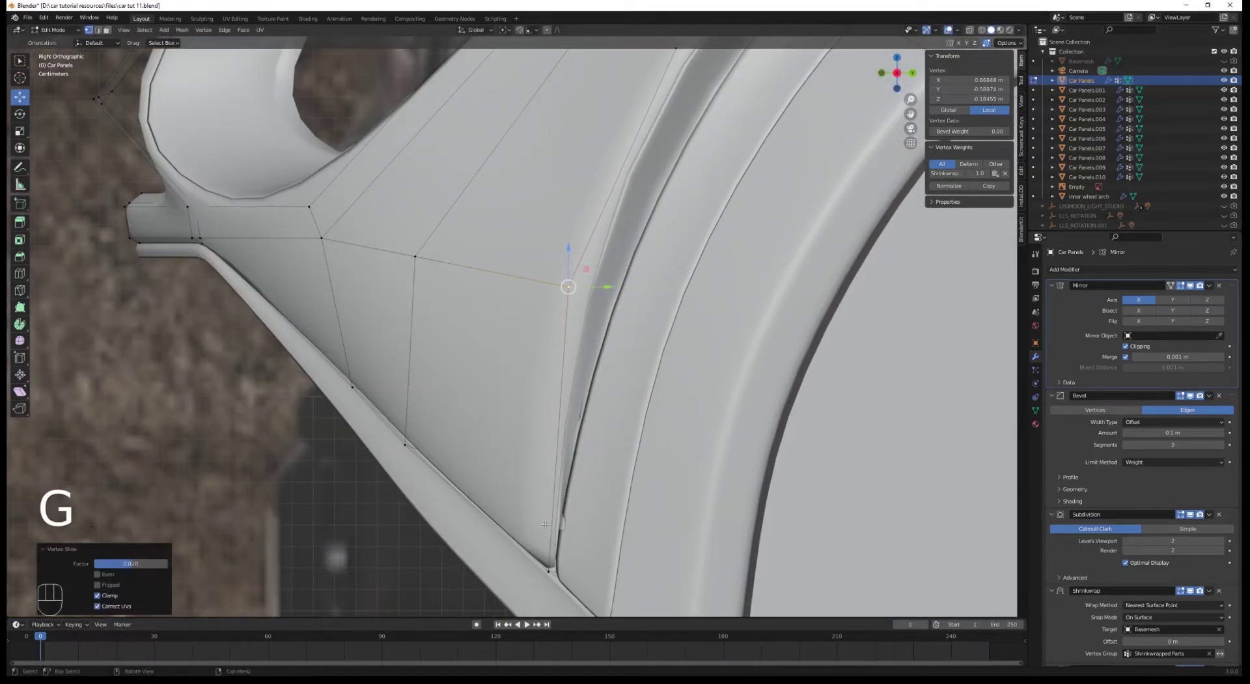
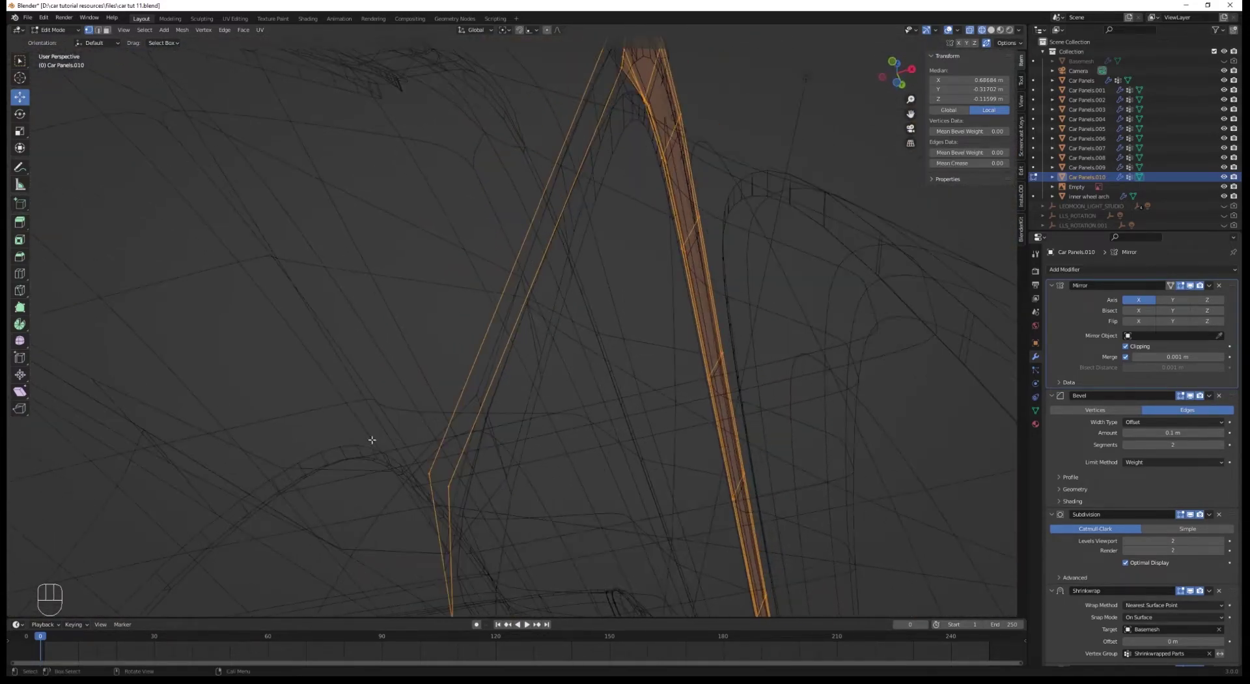
Assign the pillar strip to the Shrinkwrap vertex group and slide body vertices along the arch to even the seam
key("f")
key("a")
key("ctrl+r")
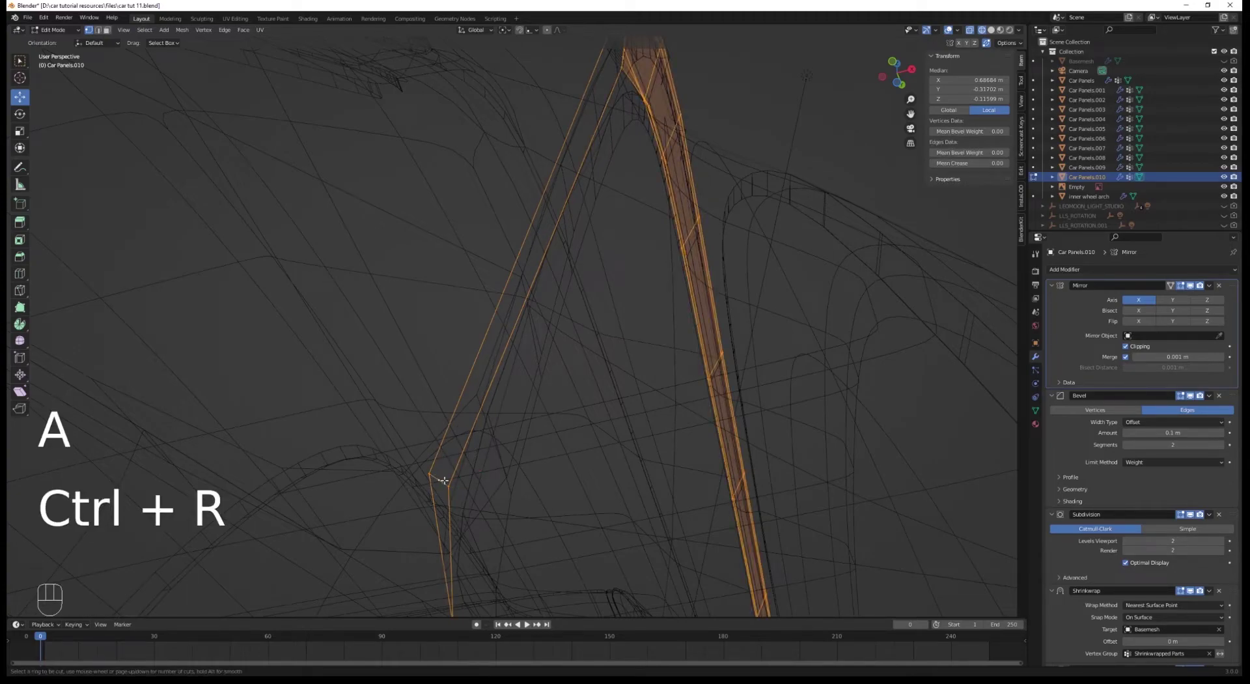
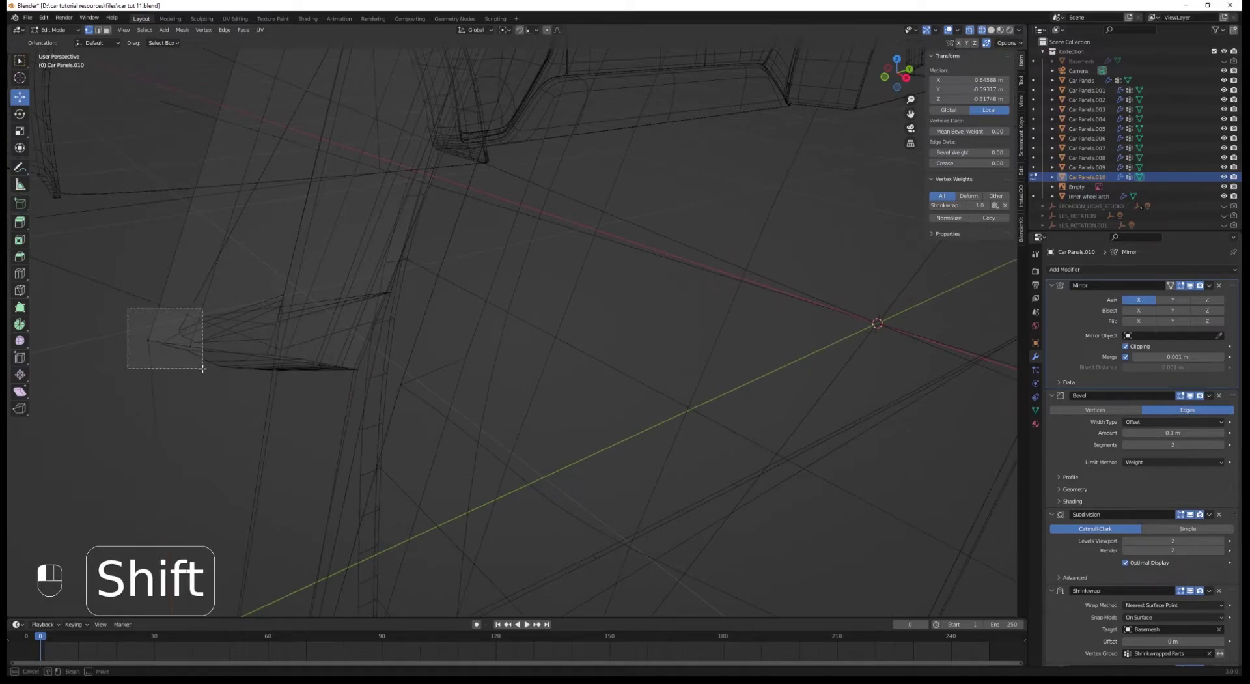
key("f")
key("a")
left_click(308, 346)
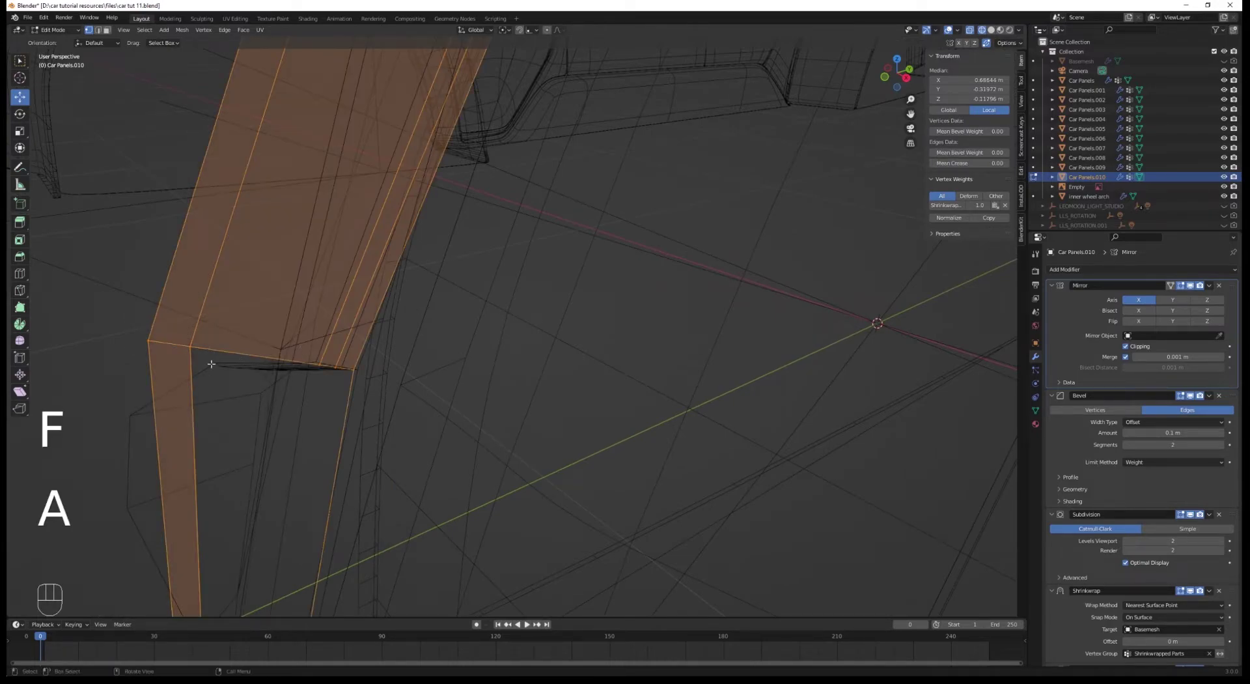
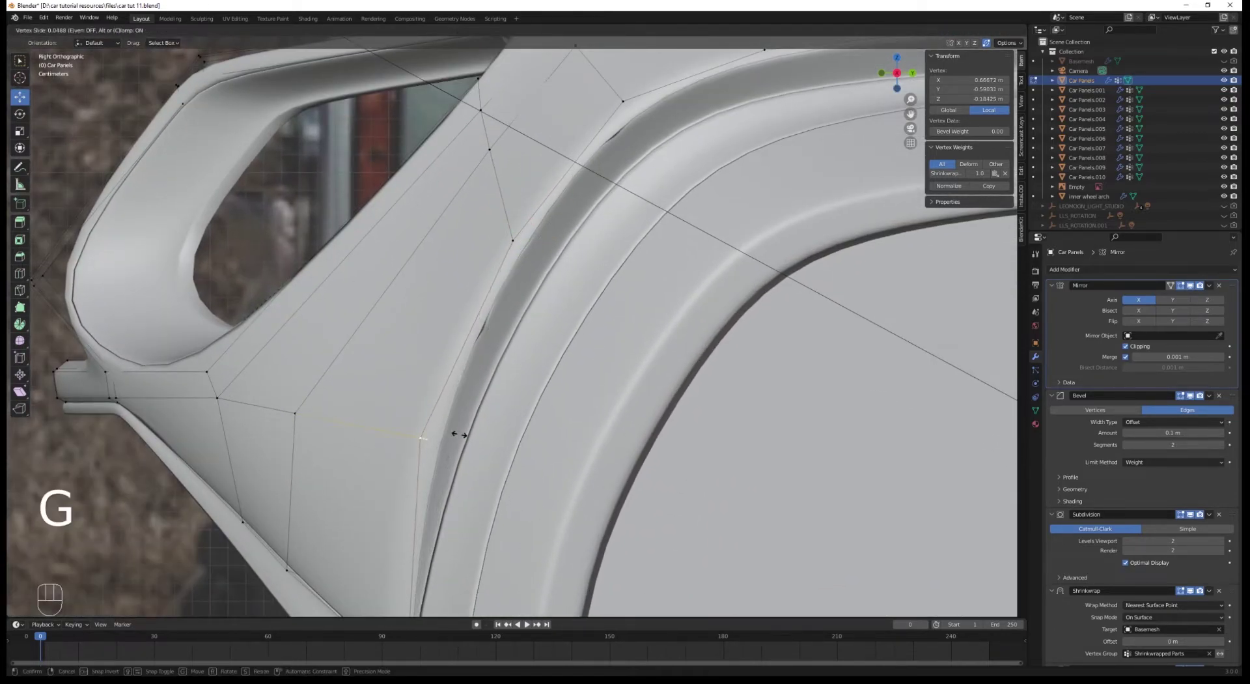
key("Tab")
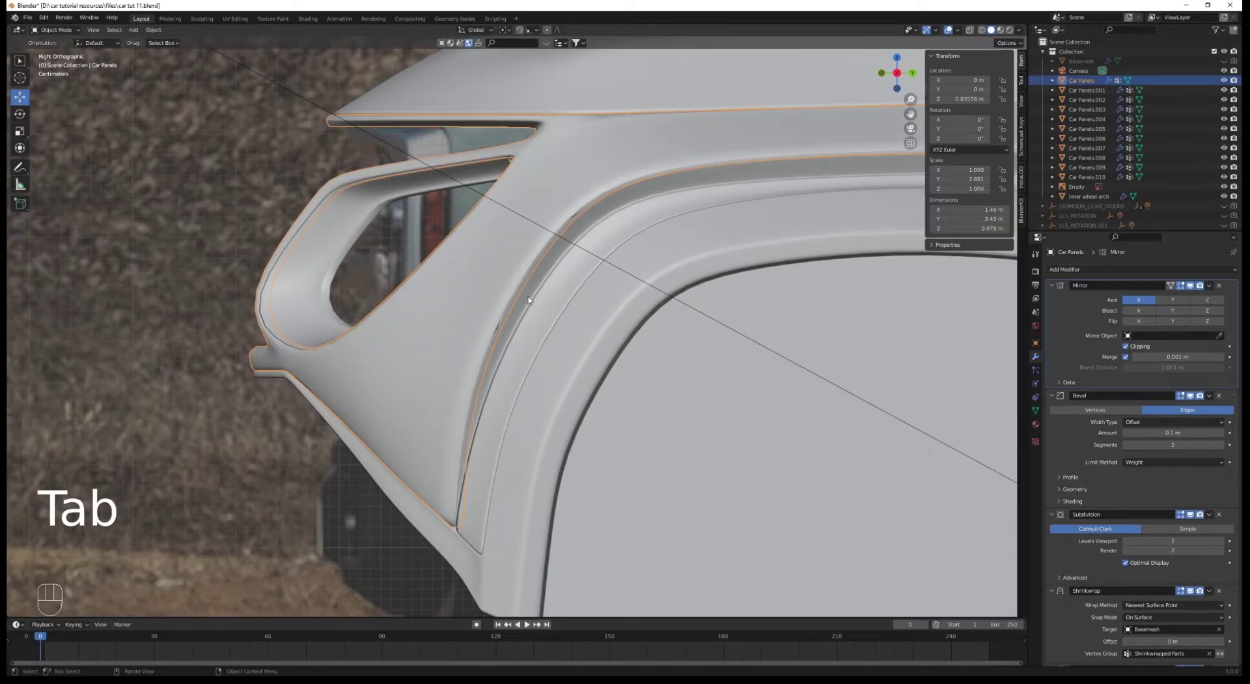
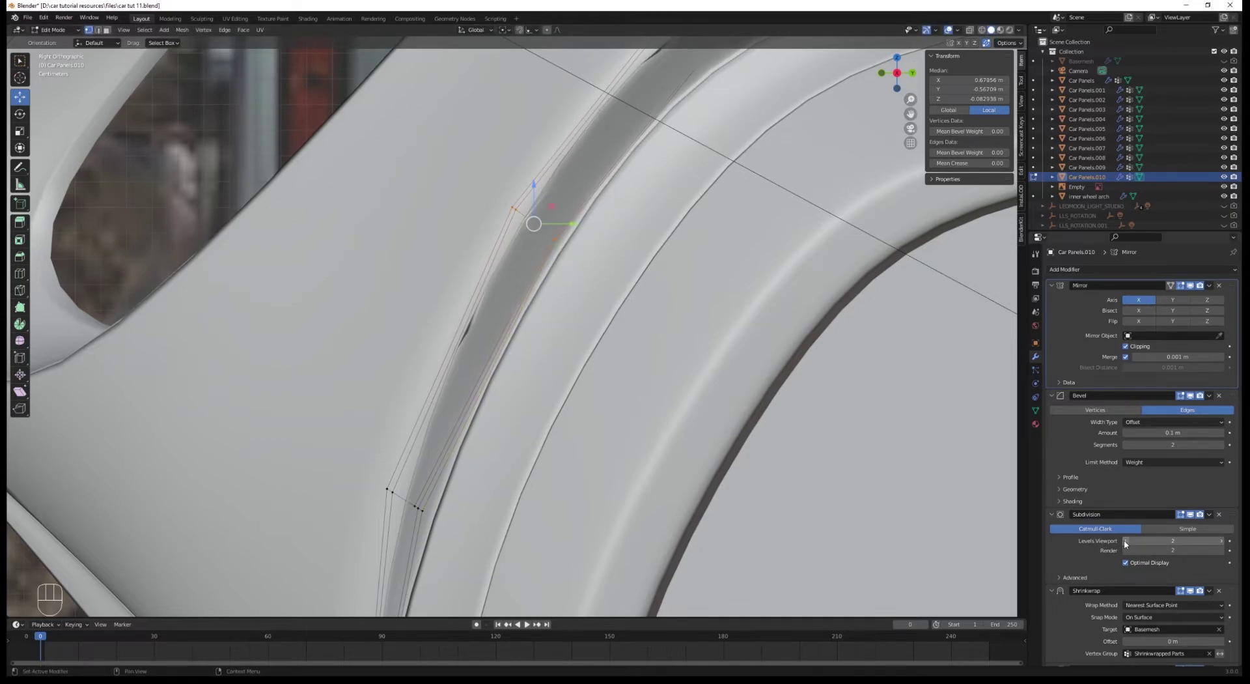
Switch the viewport to Cycles rendered shading and orbit around the car
left_click(1128, 543)
key("Tab")
key("alt+a")
key("z")
left_click_drag(661, 412, 632, 344)
key("z")
left_click_drag(627, 355, 690, 347)
left_click_drag(490, 396, 544, 415)
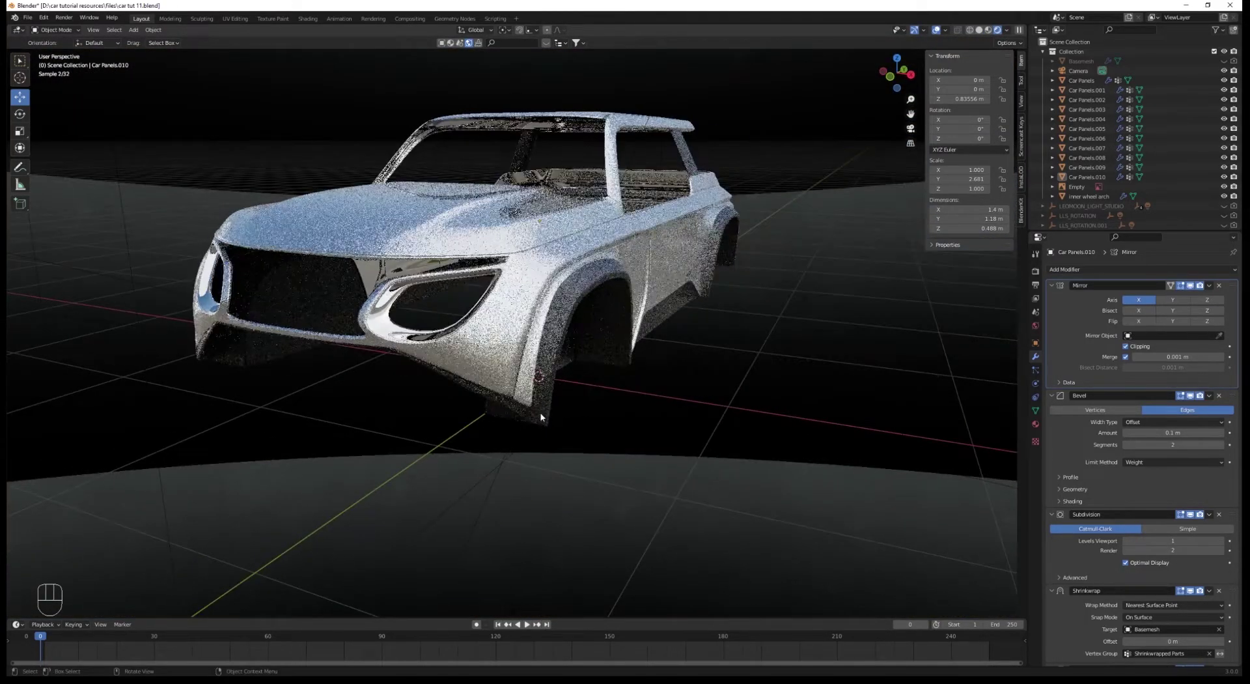
left_click_drag(551, 398, 476, 387)
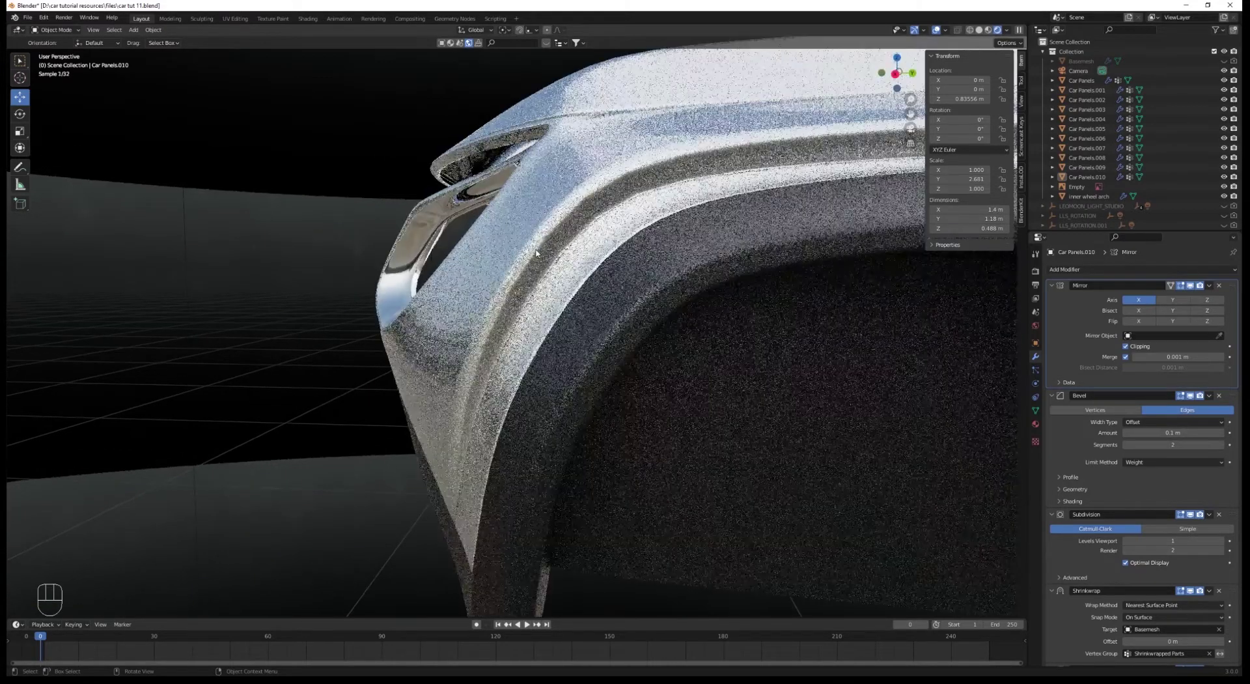
Give the trim piece Car Panels.010 the Black plastic PL material, removing its car paint slot
left_click(550, 263)
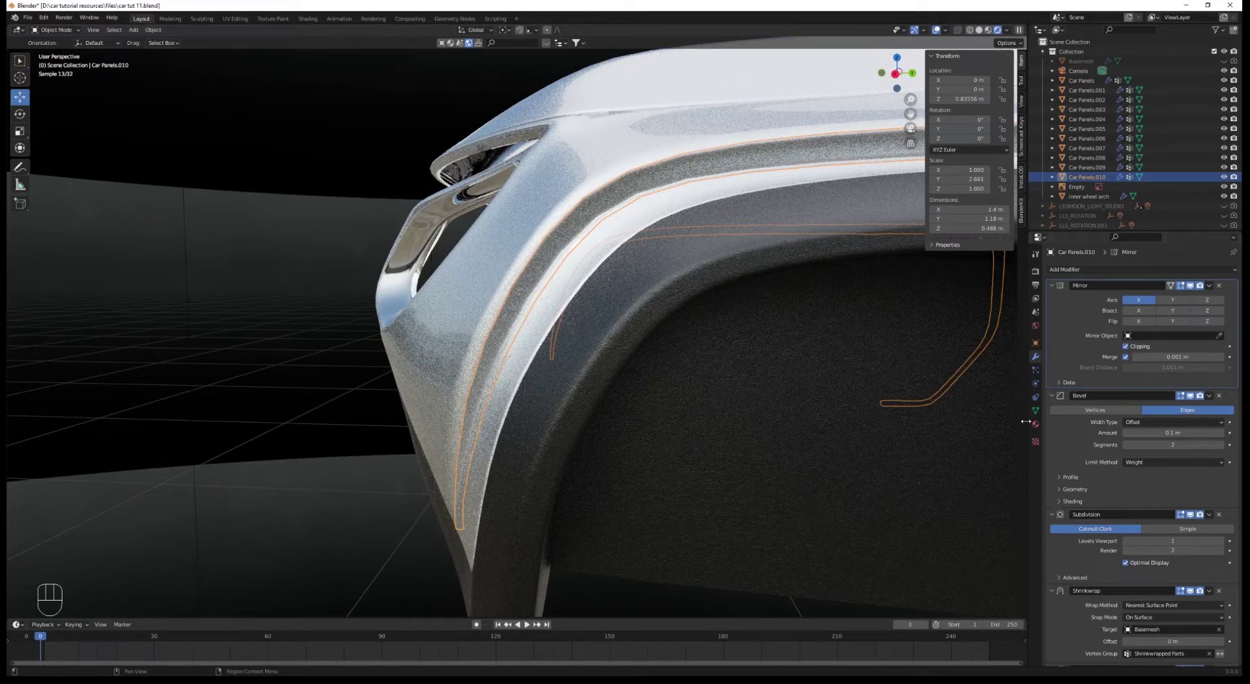
left_click(1039, 428)
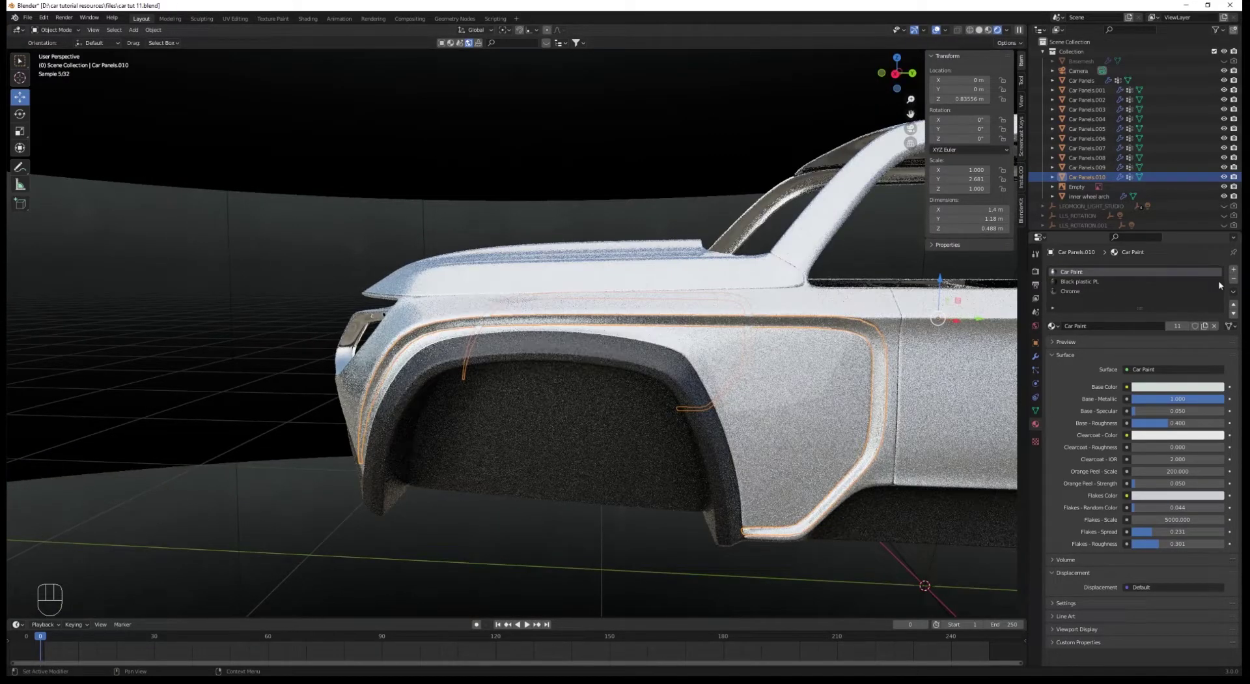
left_click_drag(1237, 279, 1161, 298)
Select the body and frame the side strip of faces to be split off
key("alt+a")
left_click_drag(636, 401, 172, 395)
key("KP_3")
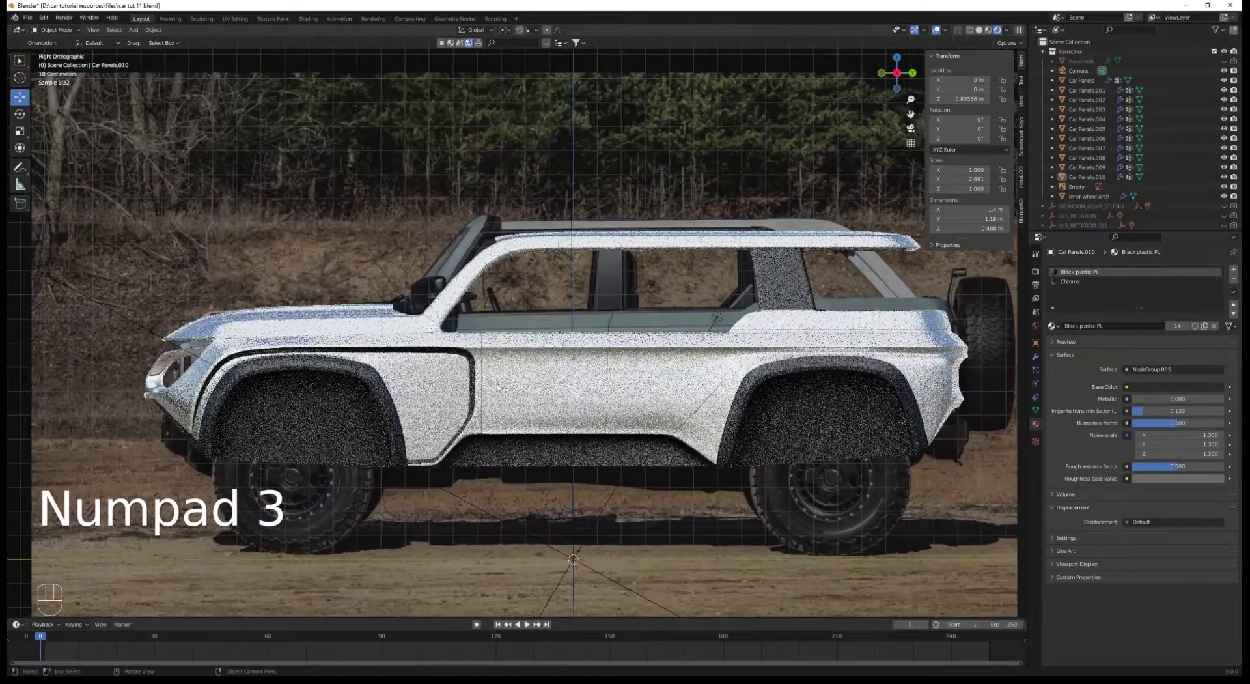
left_click(919, 357)
key("z")
left_click_drag(776, 388, 391, 362)
left_click_drag(386, 362, 294, 368)
left_click_drag(322, 373, 407, 366)
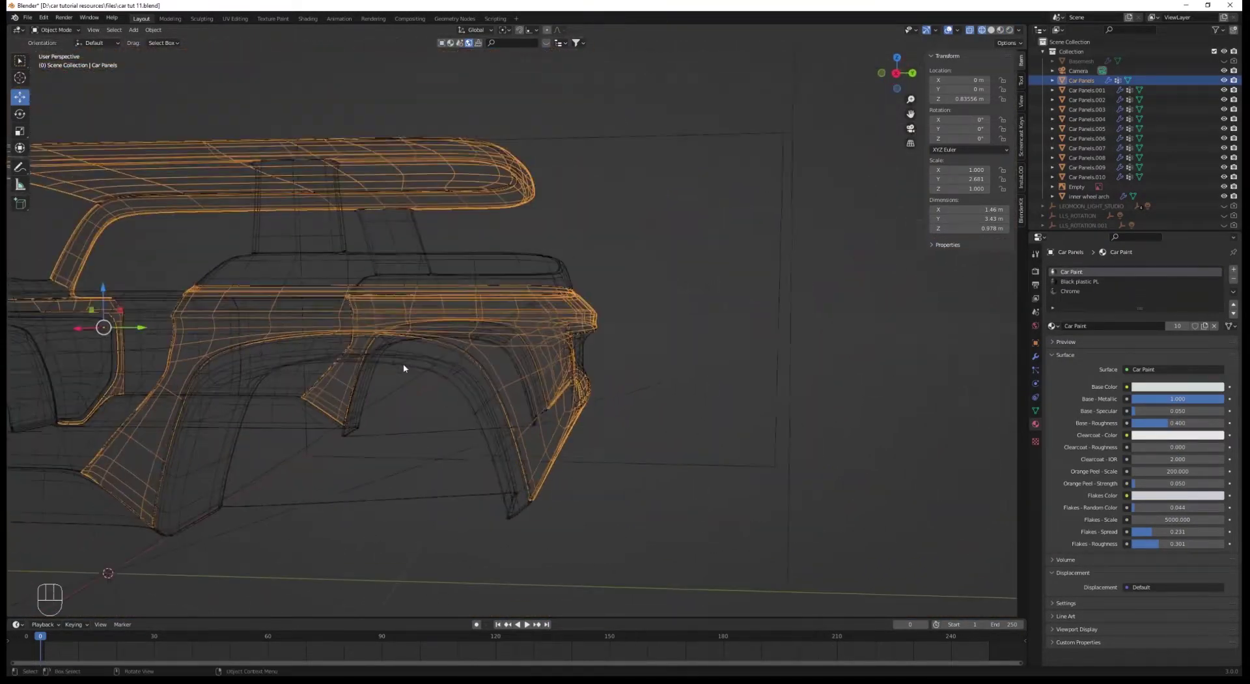
left_click_drag(413, 412, 417, 425)
middle_click(614, 358)
left_click_drag(604, 357, 584, 359)
Separate the selected body strip into its own panel object, Car Panels.011
key("Tab")
key("a")
middle_click(581, 354)
key("3")
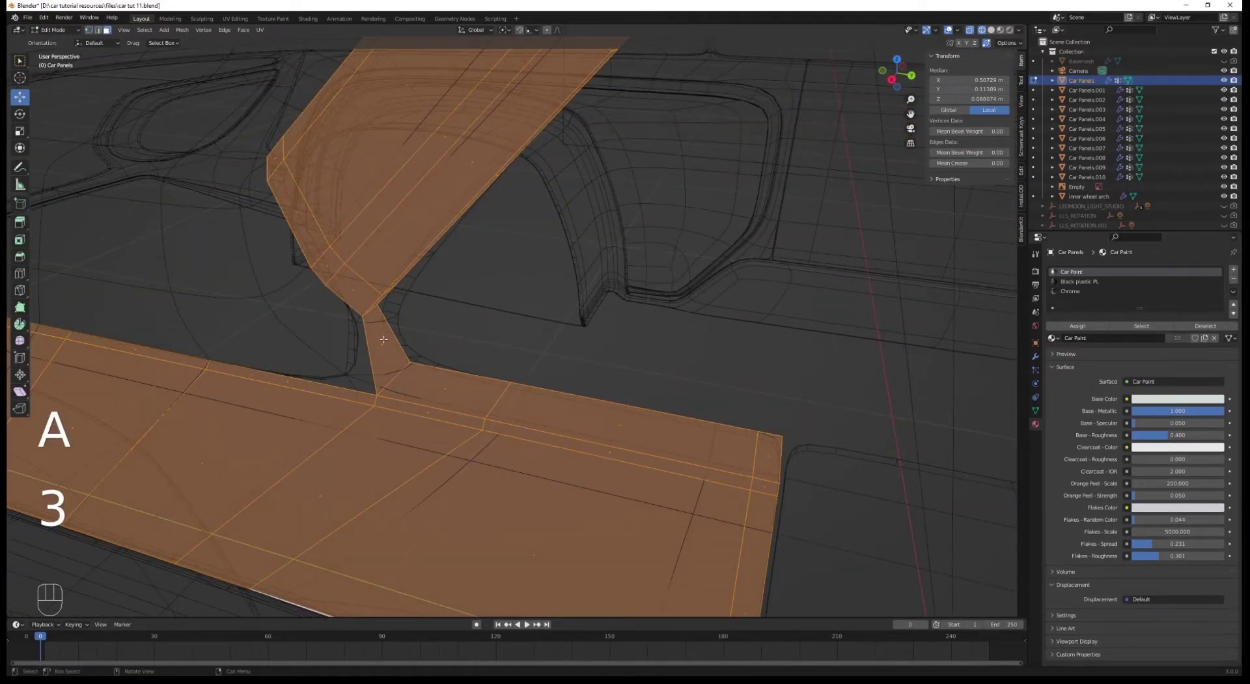
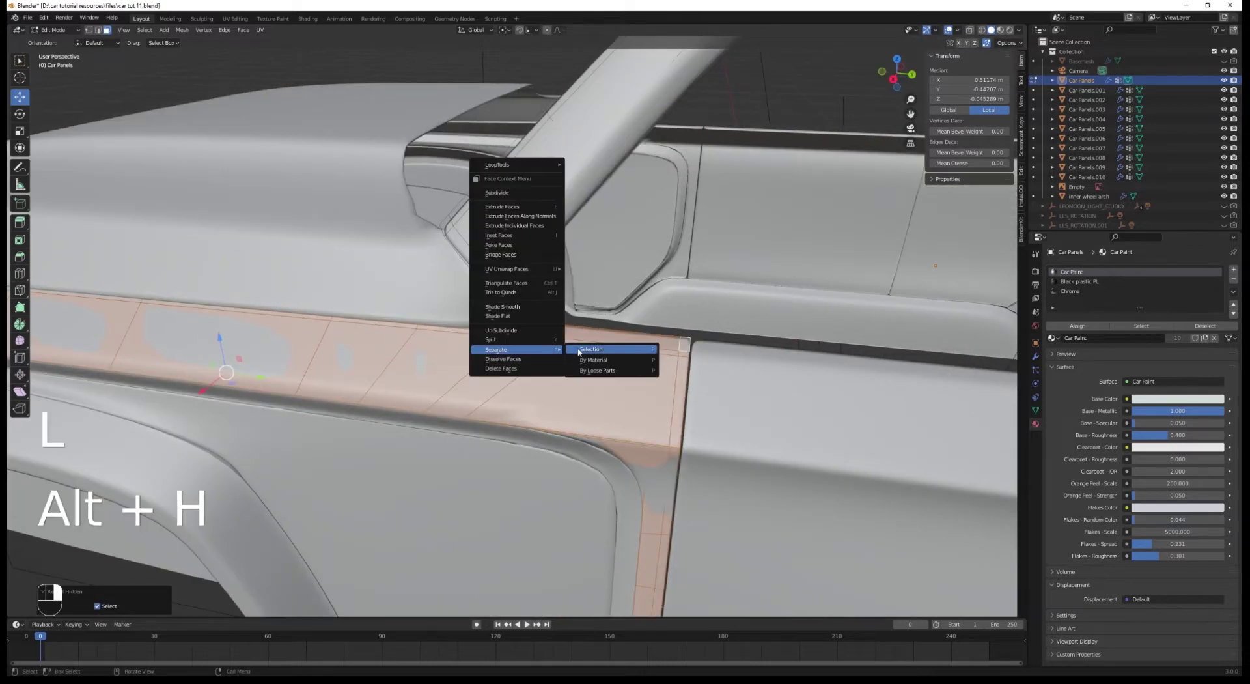
key("Tab")
key("alt+a")
key("Tab")
left_click(504, 332)
key("1")
Slide the new panel's edge loops along its seam
key("ctrl+r")
key("ctrl+r")
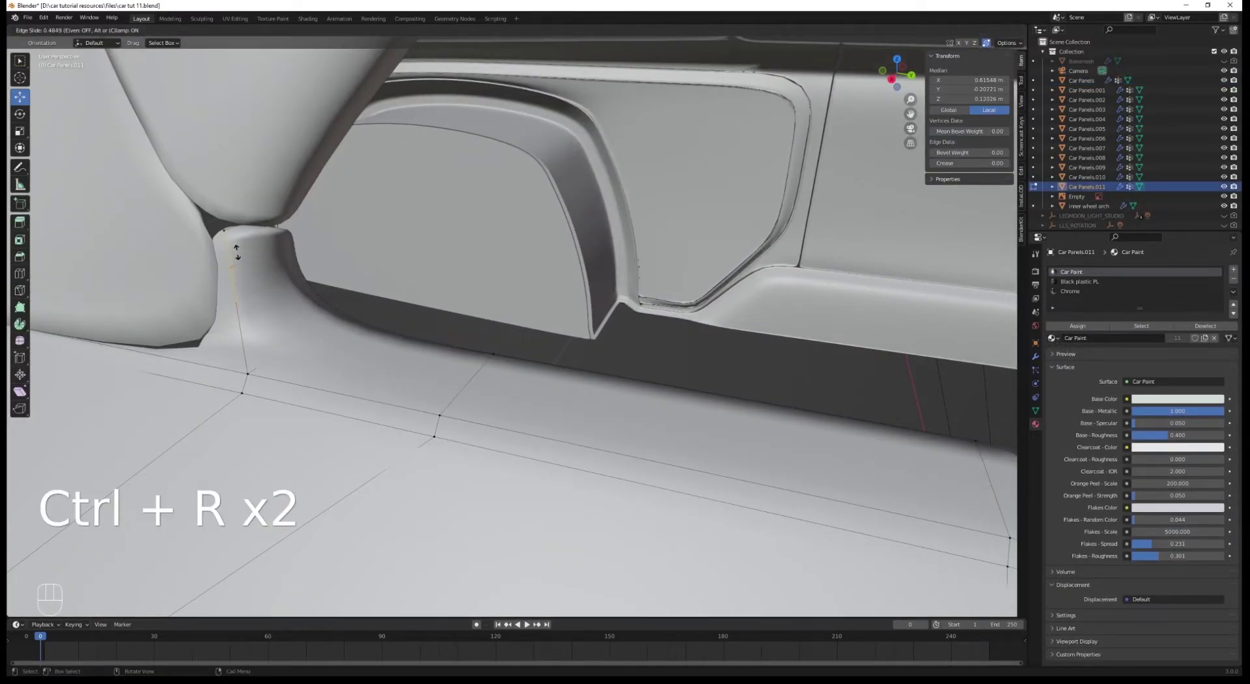
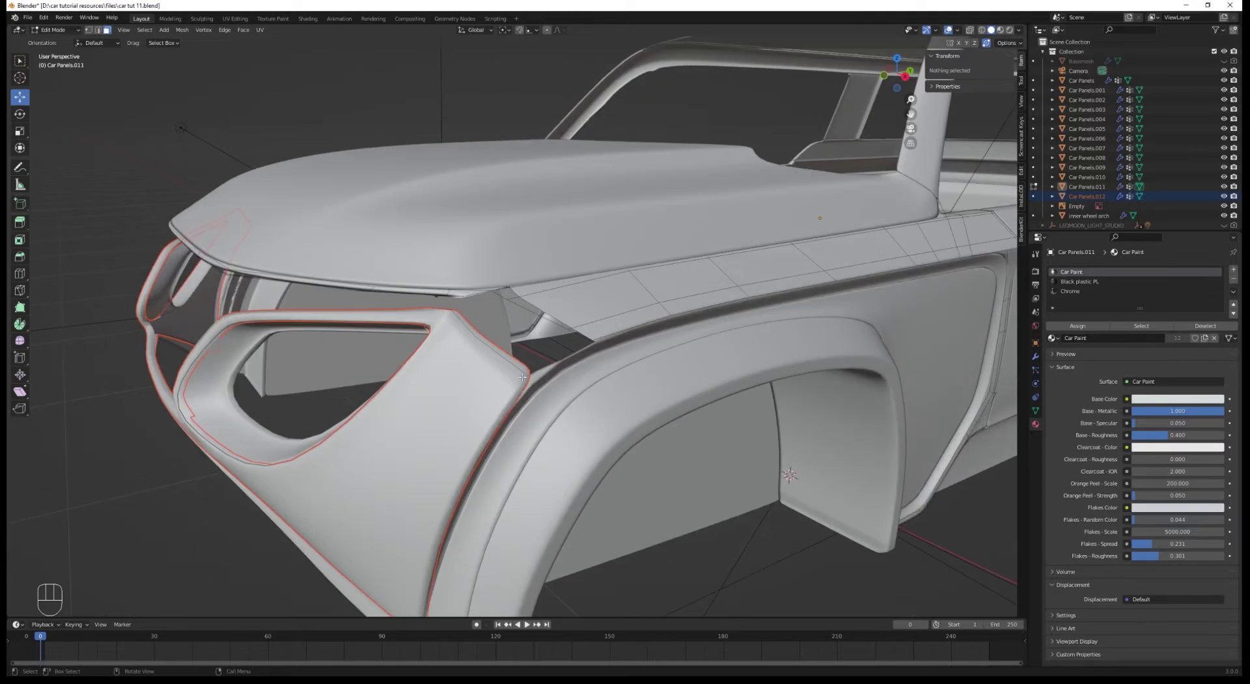
Separate another panel as Car Panels.012 and slide its edge loop along the seam
key("alt+h")
key("Tab")
key("Tab")
key("1")
key("ctrl+r")
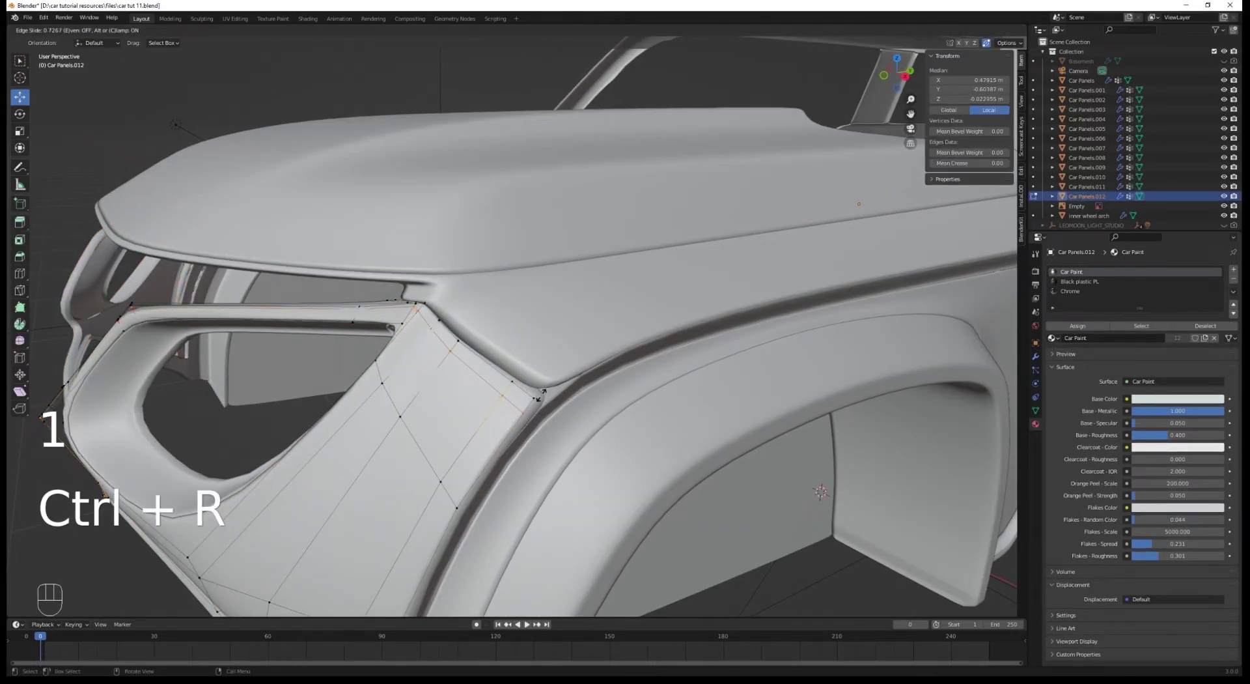
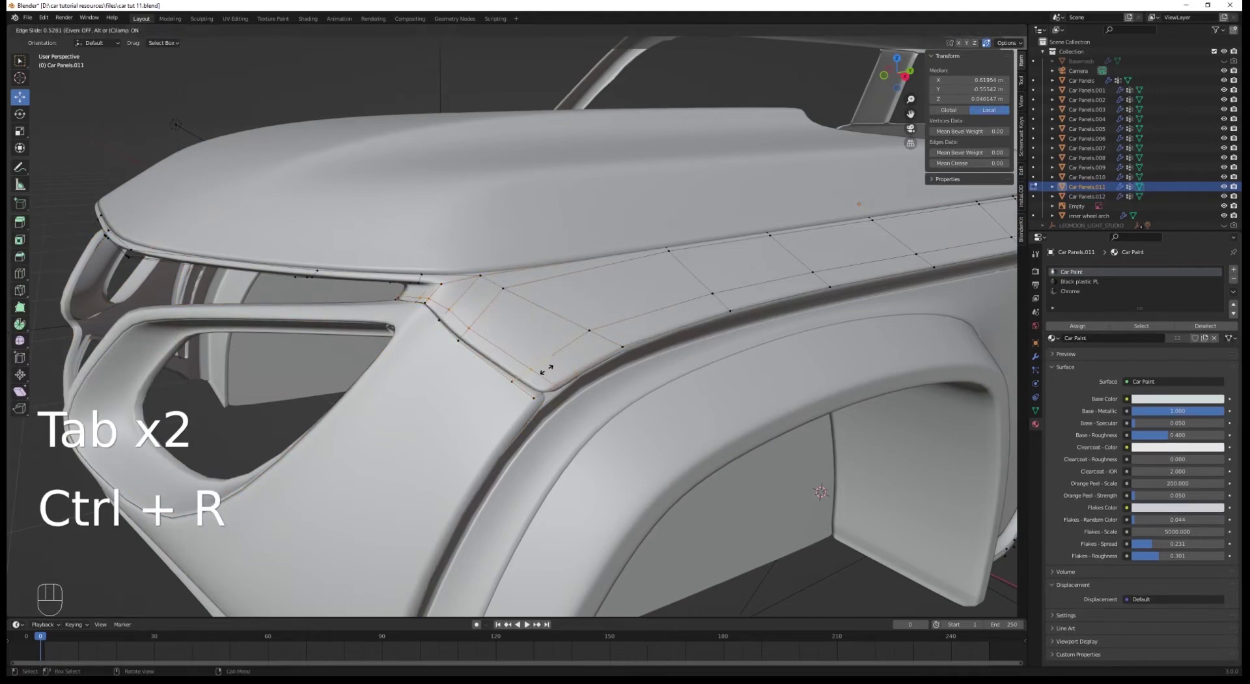
Even out the edge loops of Car Panels.011 along the hood seam and return to Object Mode
key("Tab")
key("alt+a")
key("Tab")
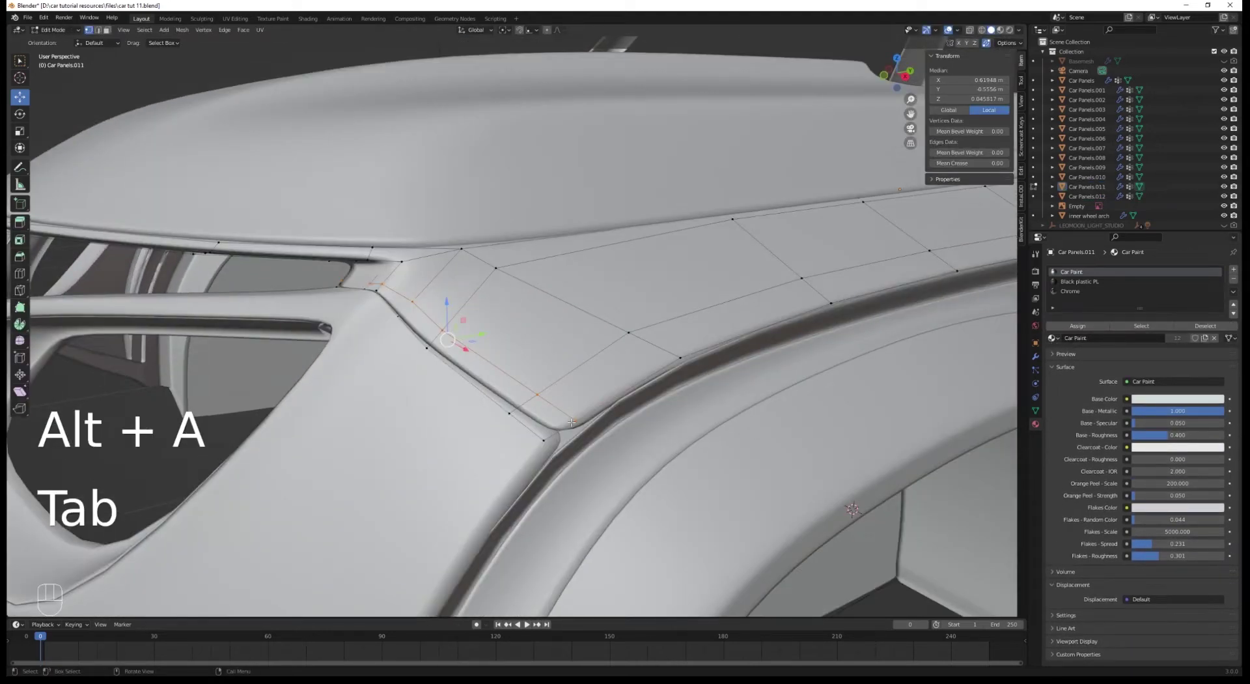
key("ctrl+r")
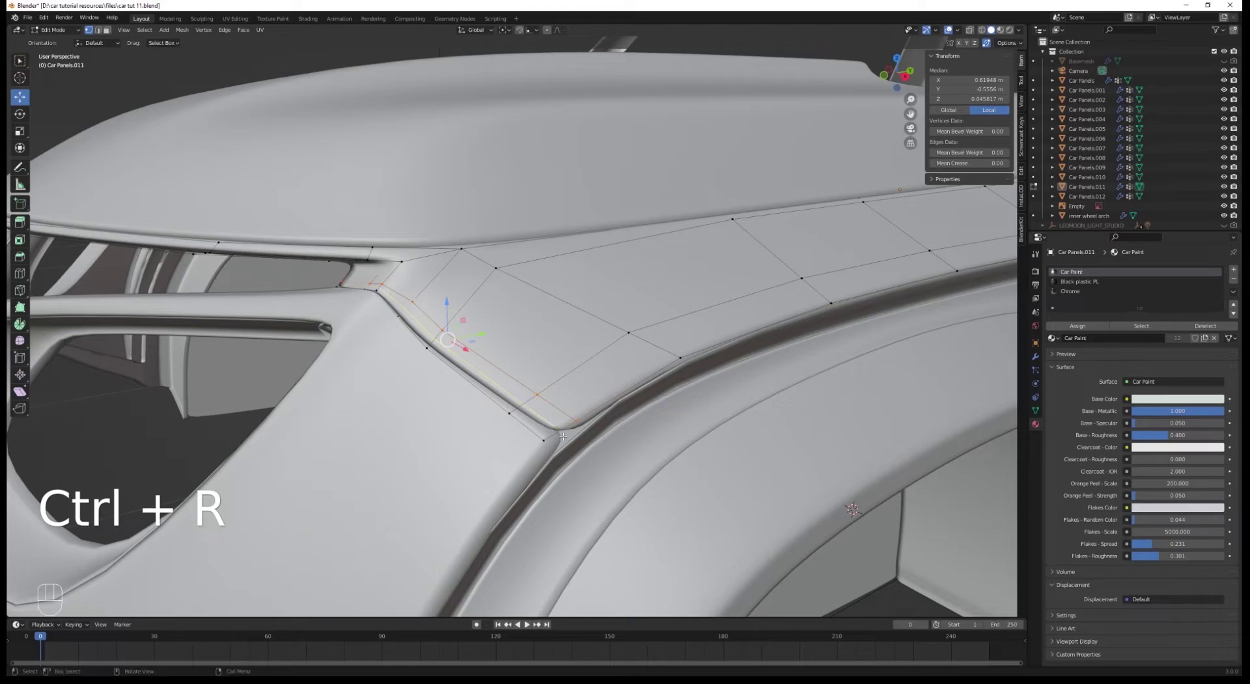
key("Tab")
key("KP_3")
key("alt+a")
Preview the car in rendered shading and orbit around it to inspect the separated panels
left_click_drag(528, 325, 555, 330)
key("z")
middle_click(572, 420)
key("z")
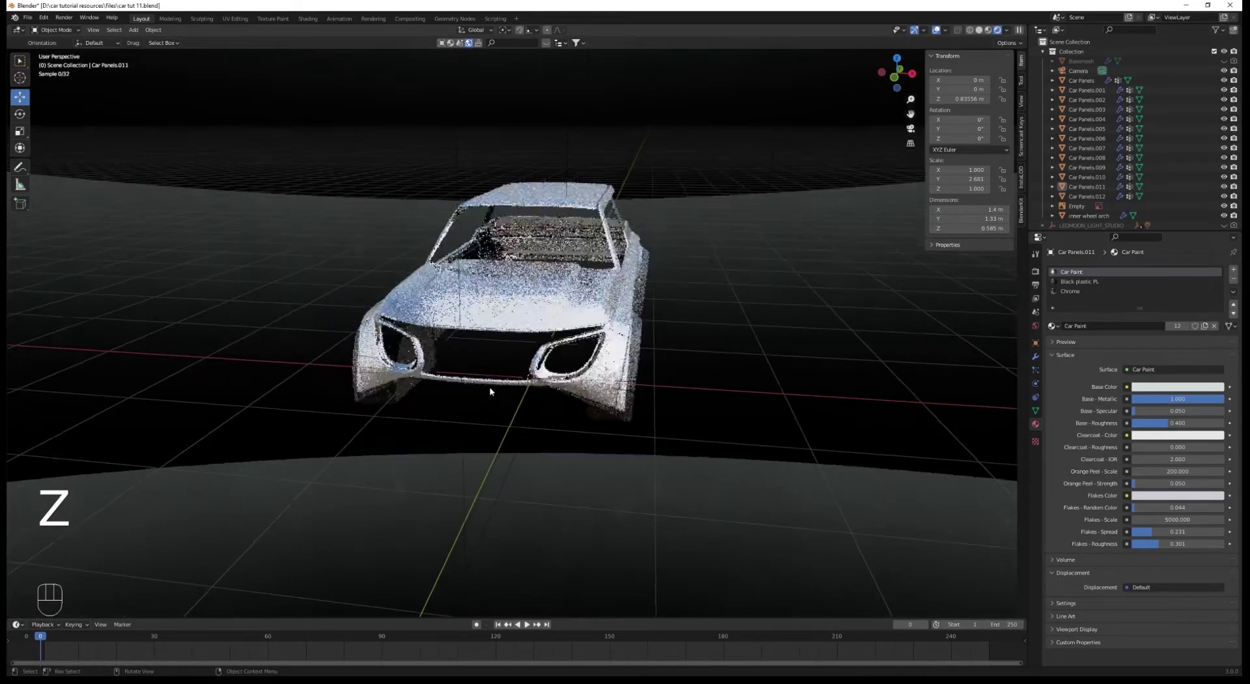
left_click_drag(494, 389, 591, 367)
left_click_drag(591, 367, 381, 370)
left_click_drag(589, 370, 473, 377)
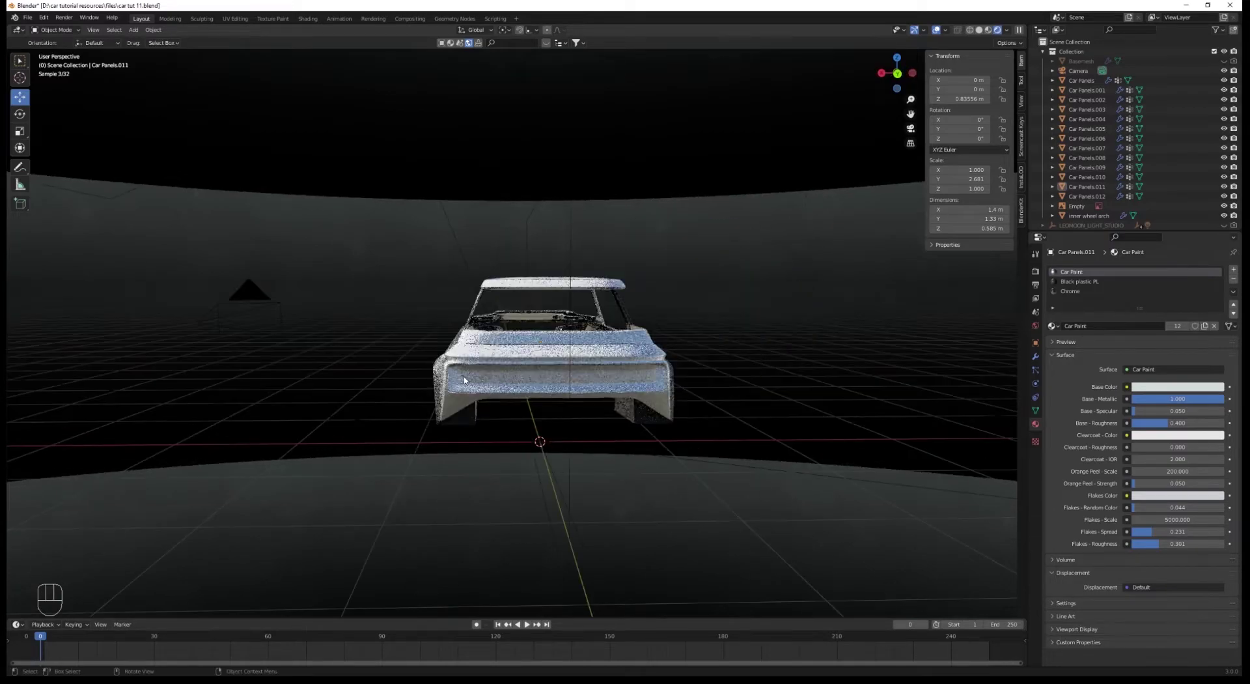
Make the roof panel Car Panels.009 active, undo stray edits and inspect it from several sides
left_click(464, 409)
left_click_drag(541, 416, 516, 414)
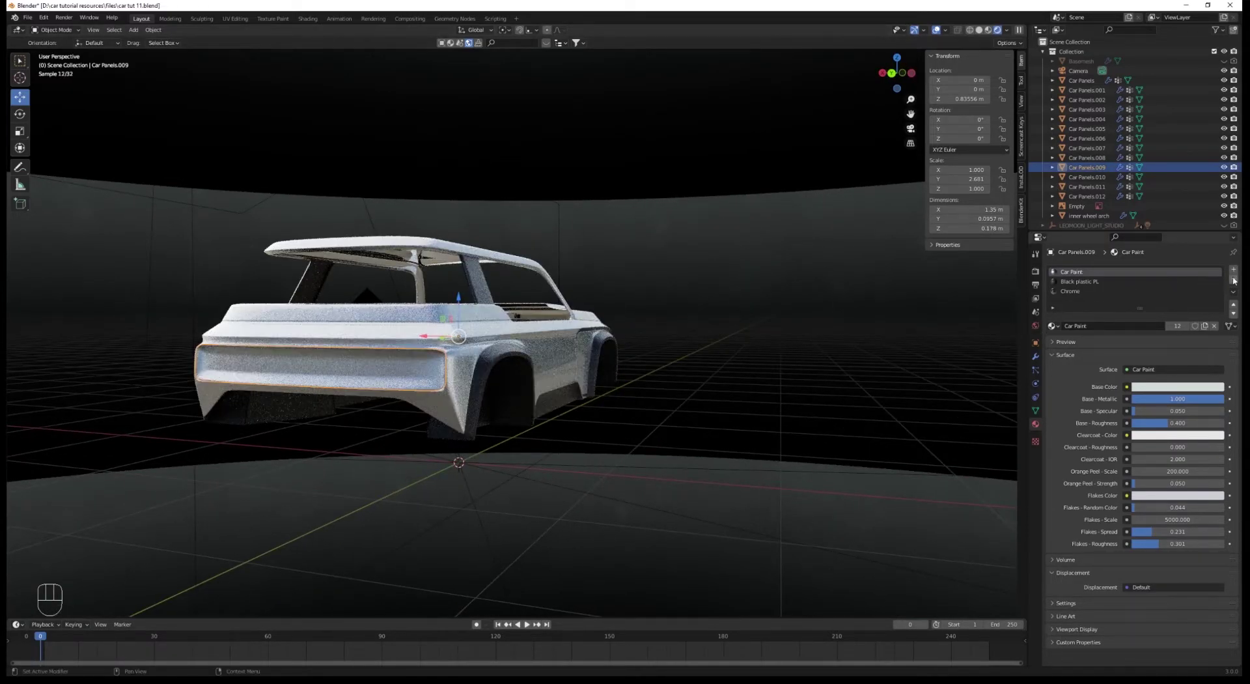
left_click_drag(1217, 279, 686, 252)
left_click_drag(525, 335, 589, 332)
key("ctrl+z")
key("ctrl+z")
key("alt+a")
left_click_drag(731, 365, 747, 368)
middle_click(512, 351)
middle_click(509, 351)
left_click_drag(574, 410, 575, 442)
left_click_drag(657, 454, 398, 416)
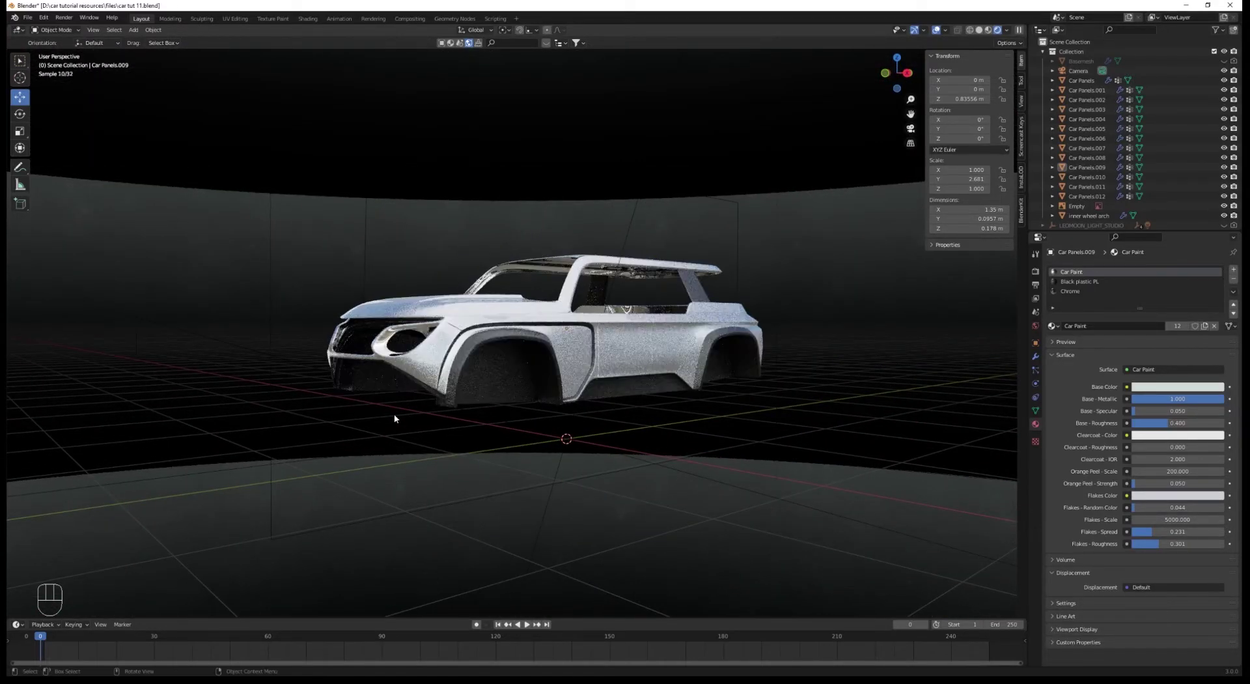
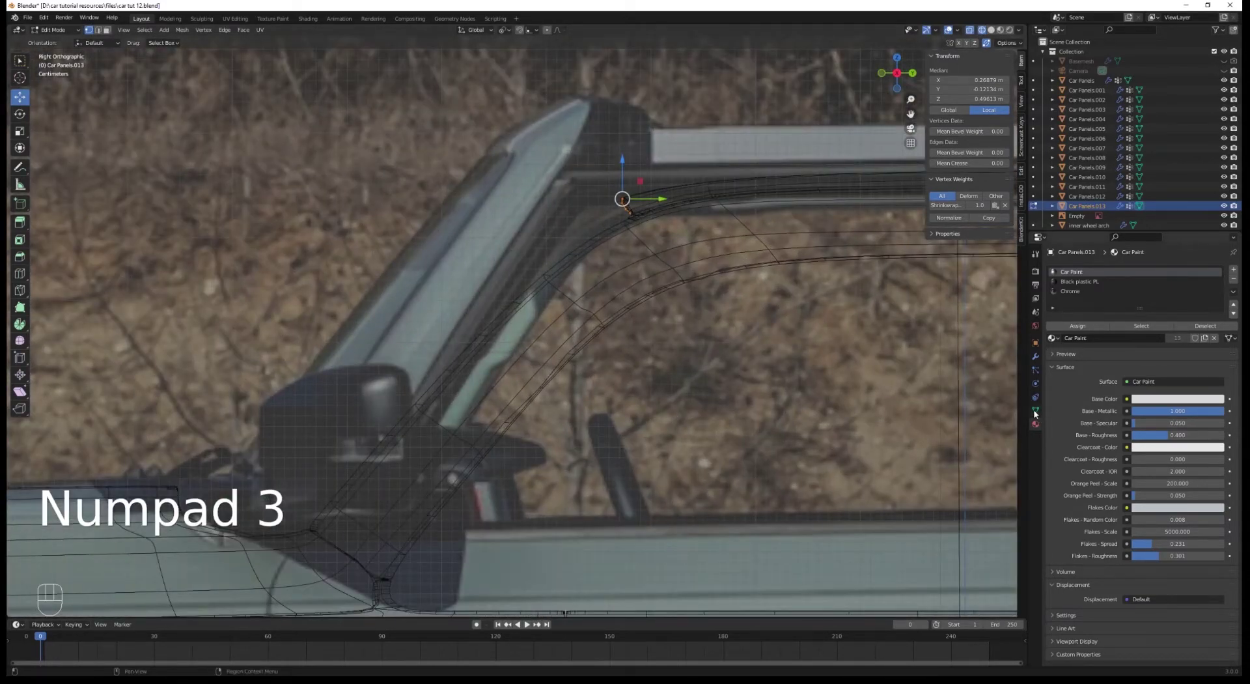
Assign the Car Panels.013 trim vertices to the Shrinkwrapped Parts group and move them along the roof arch
key("z")
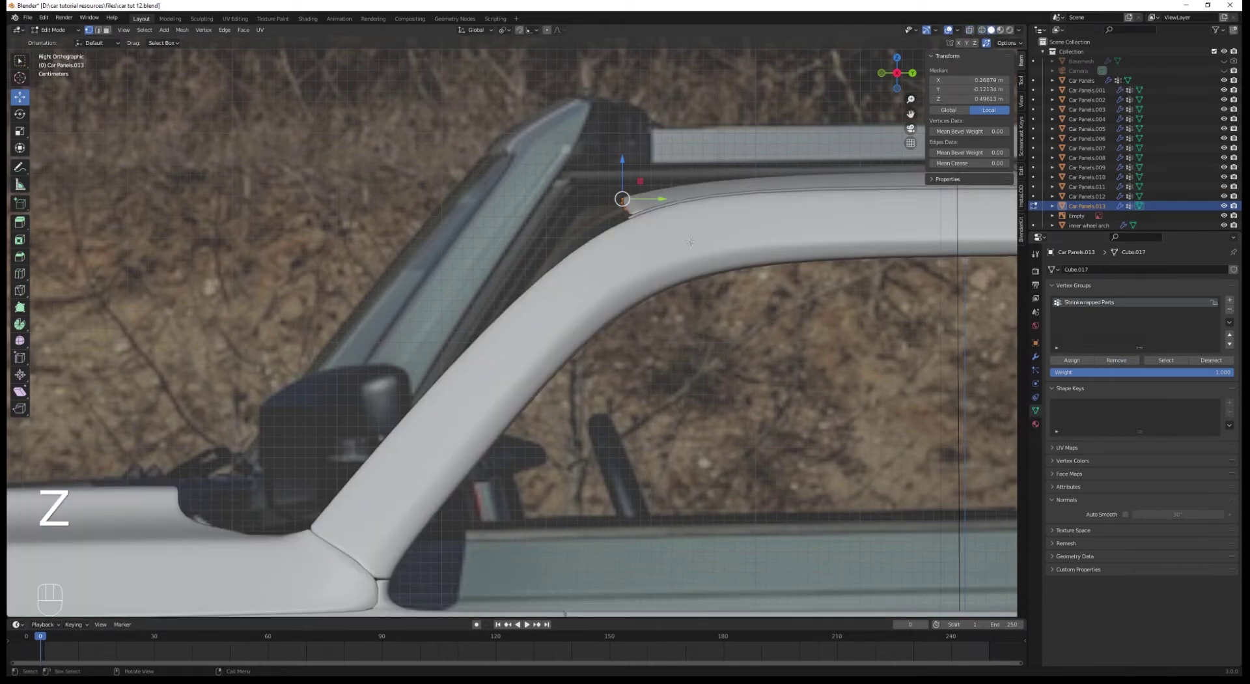
left_click(1071, 359)
key("e")
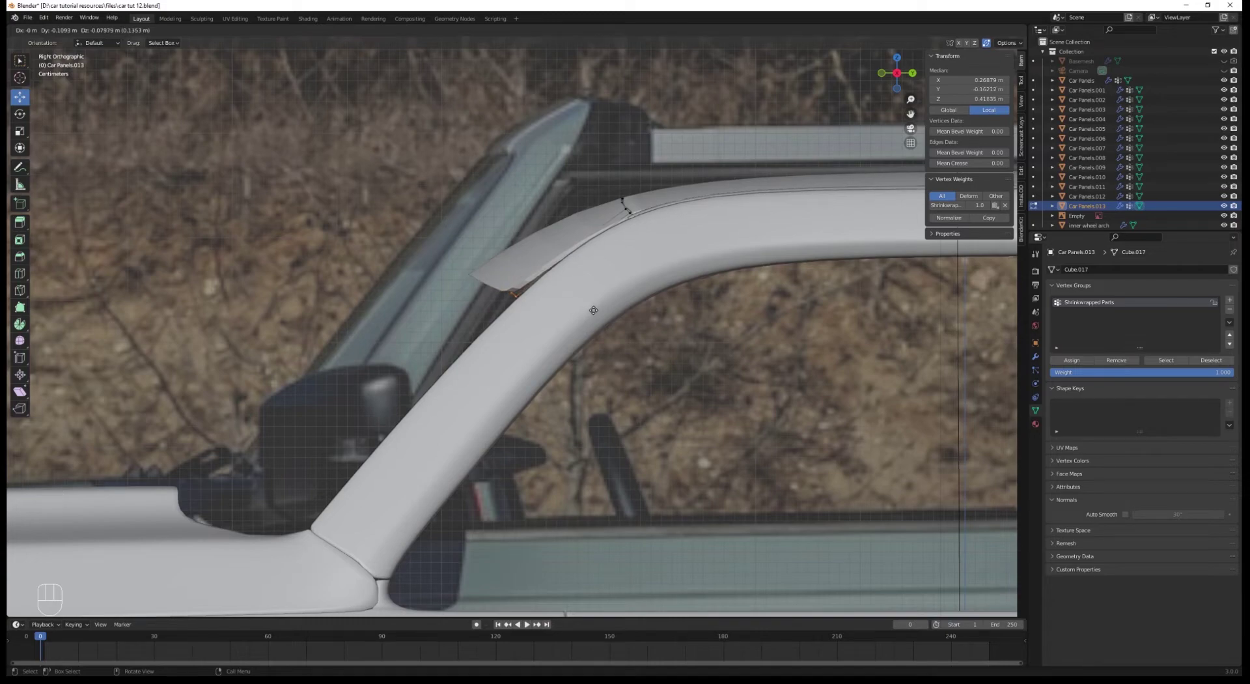
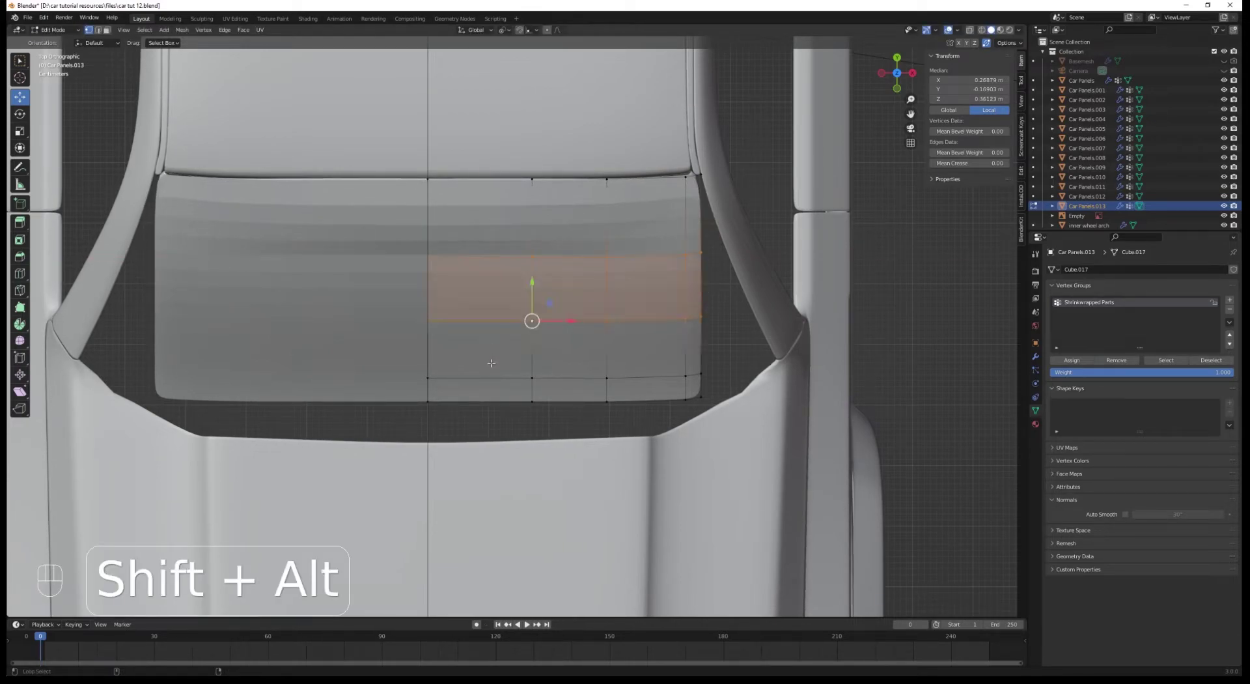
Scale the trim's face rows along X so the windshield trim reaches out to the roof pillars
key("s")
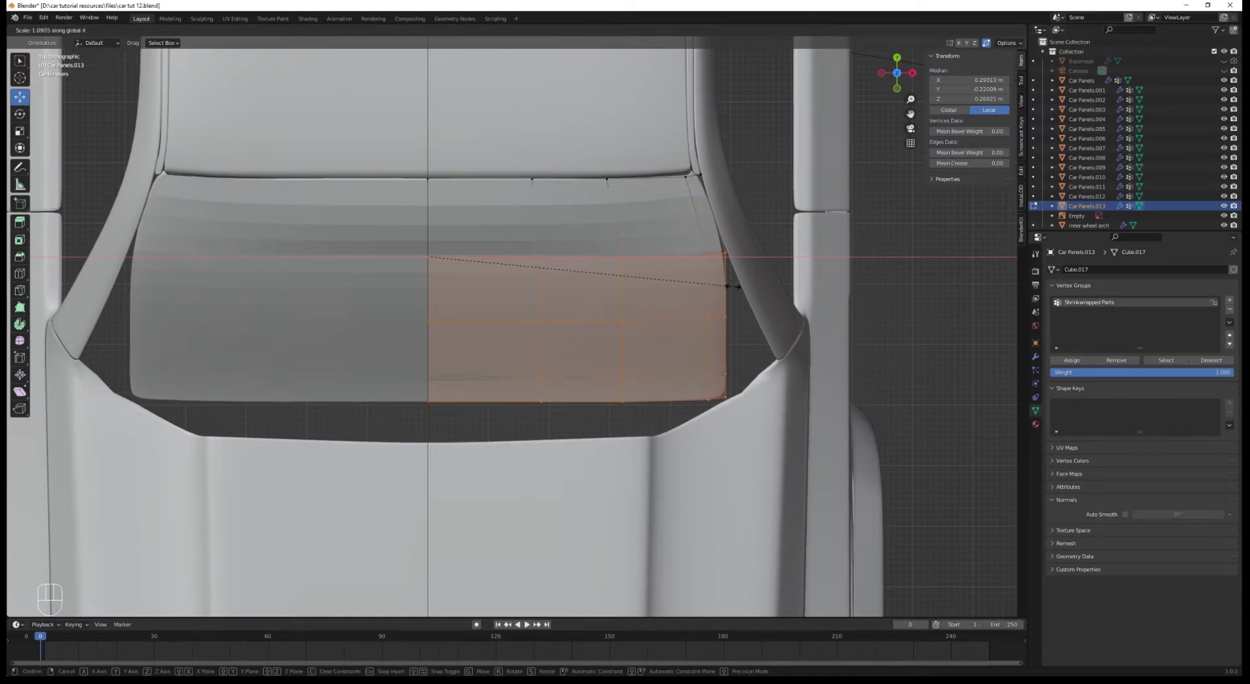
key("s")
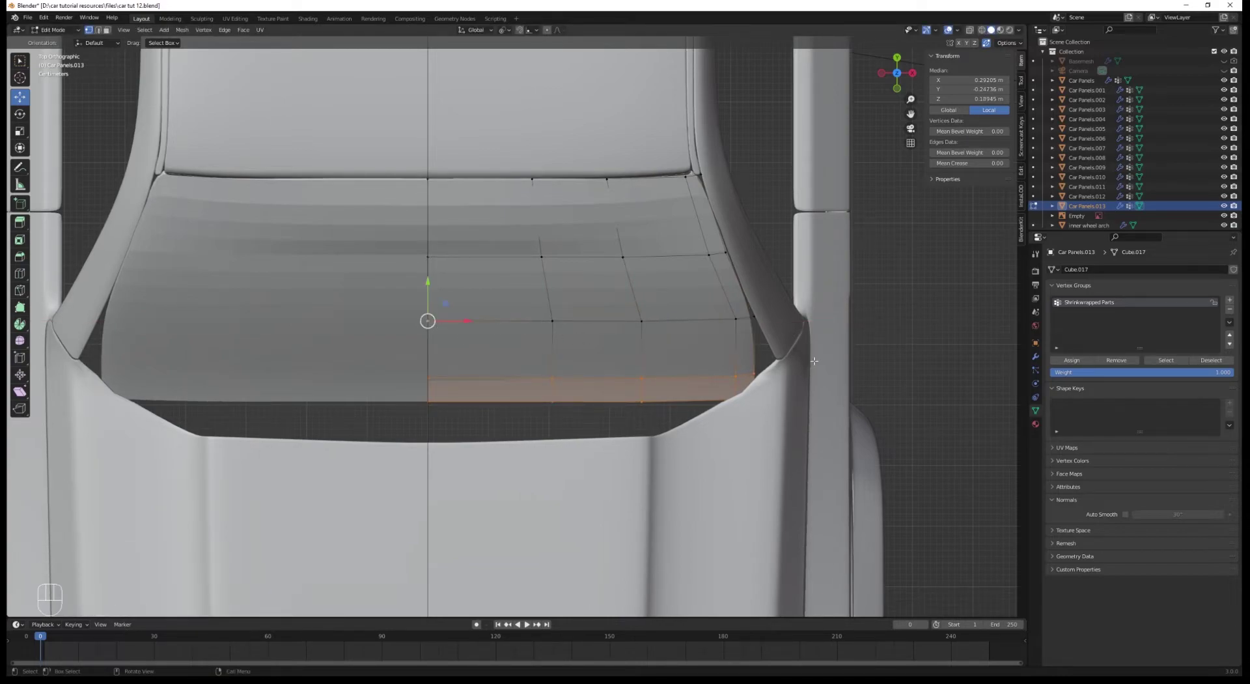
key("s")
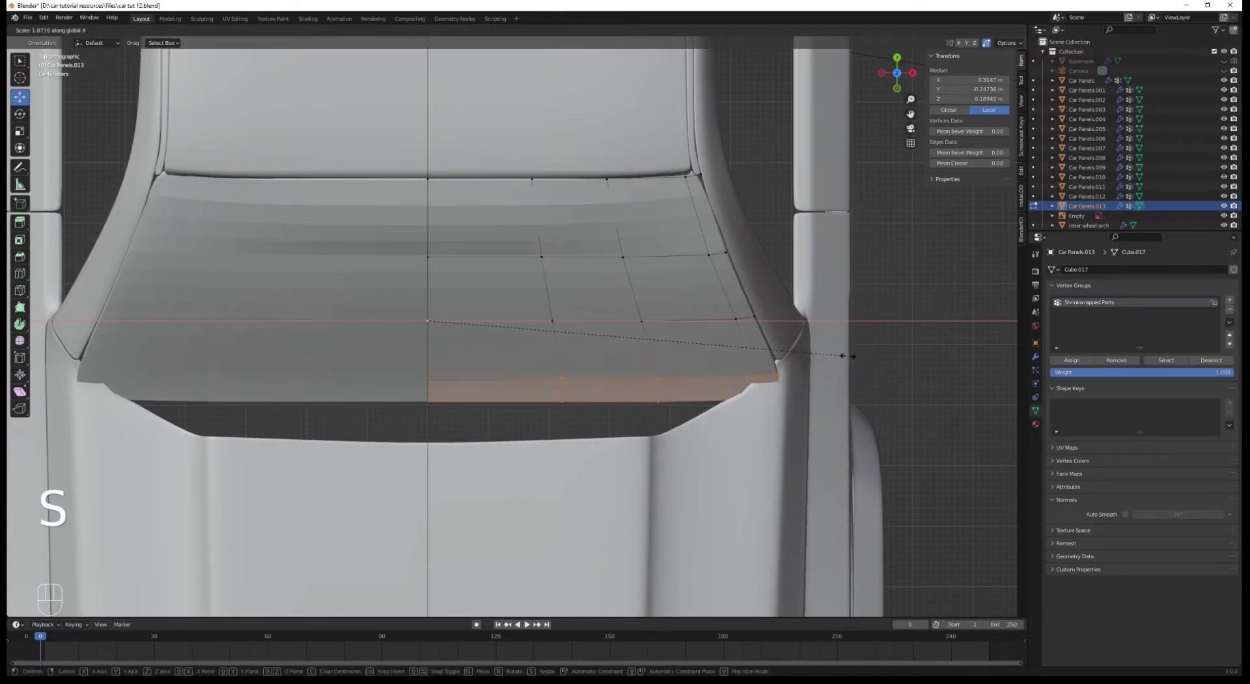
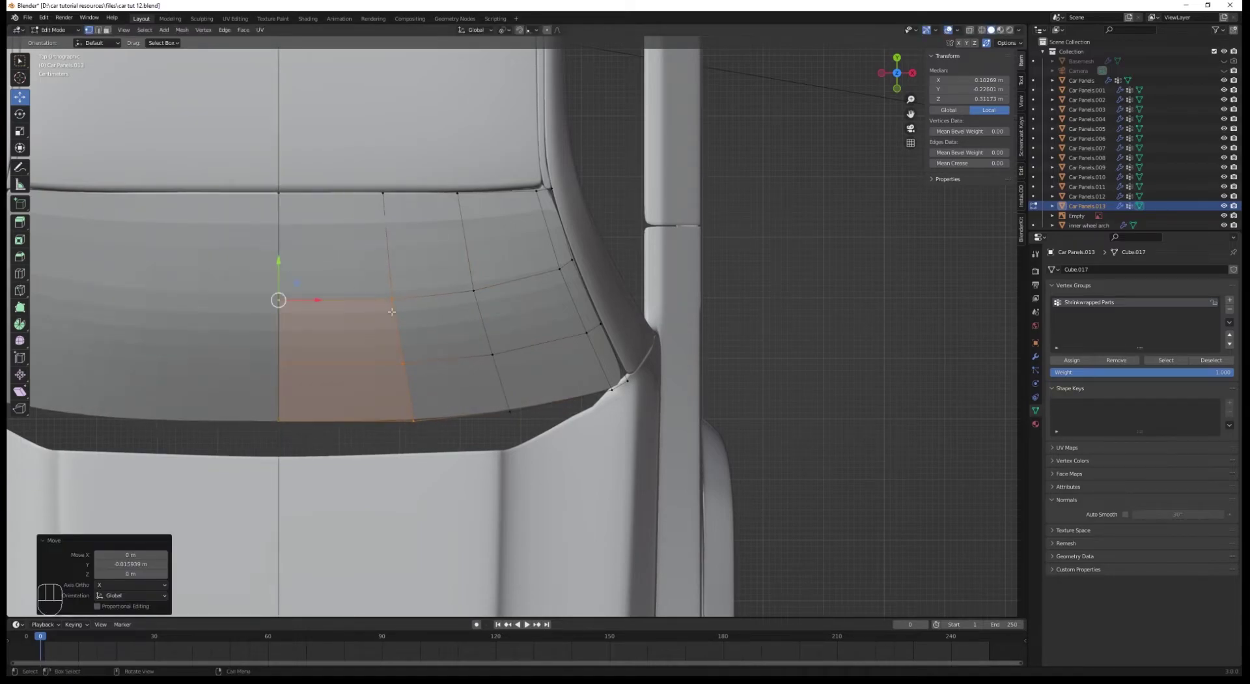
key("Tab")
left_click_drag(572, 331, 651, 229)
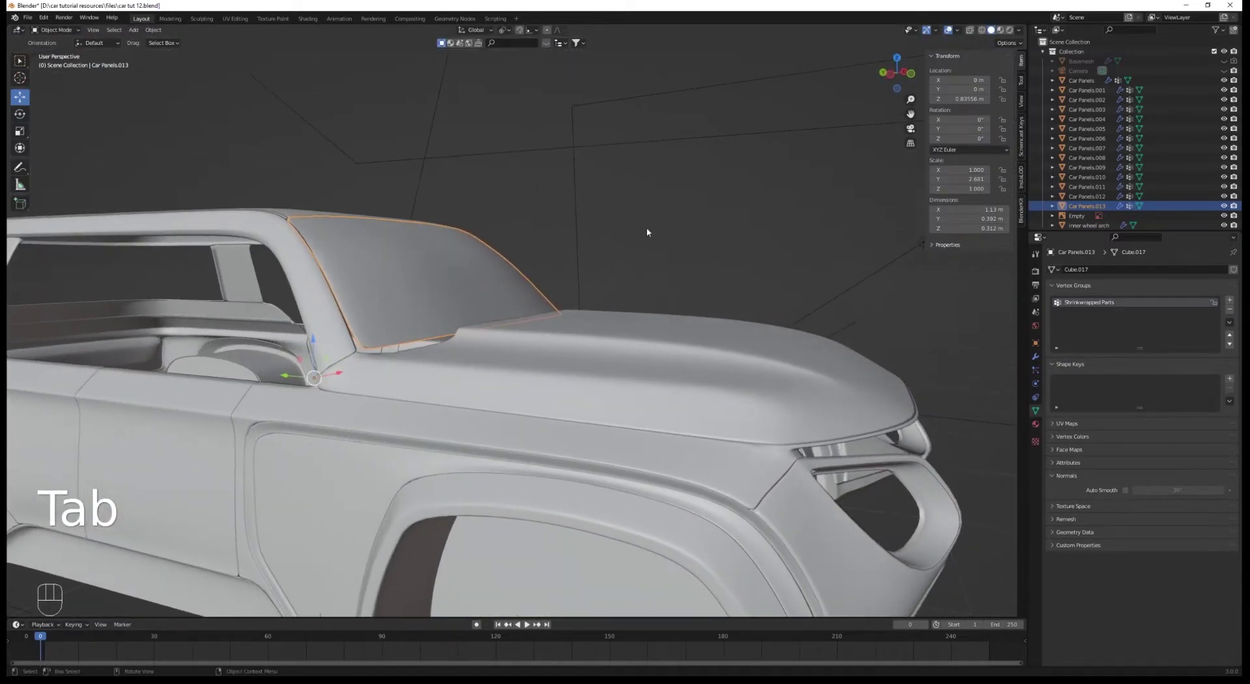
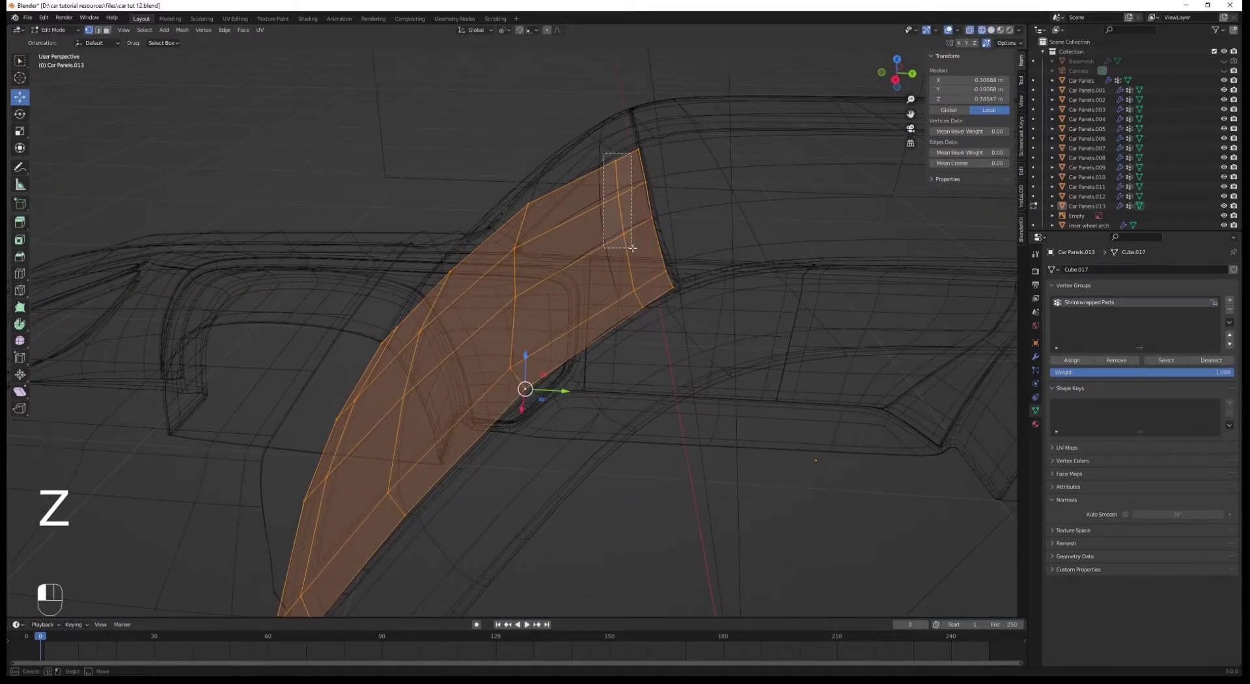
Move the trim's pillar-corner vertices onto the roof arch in Right Orthographic with X-ray on
key("z")
key("KP_3")
key("g")
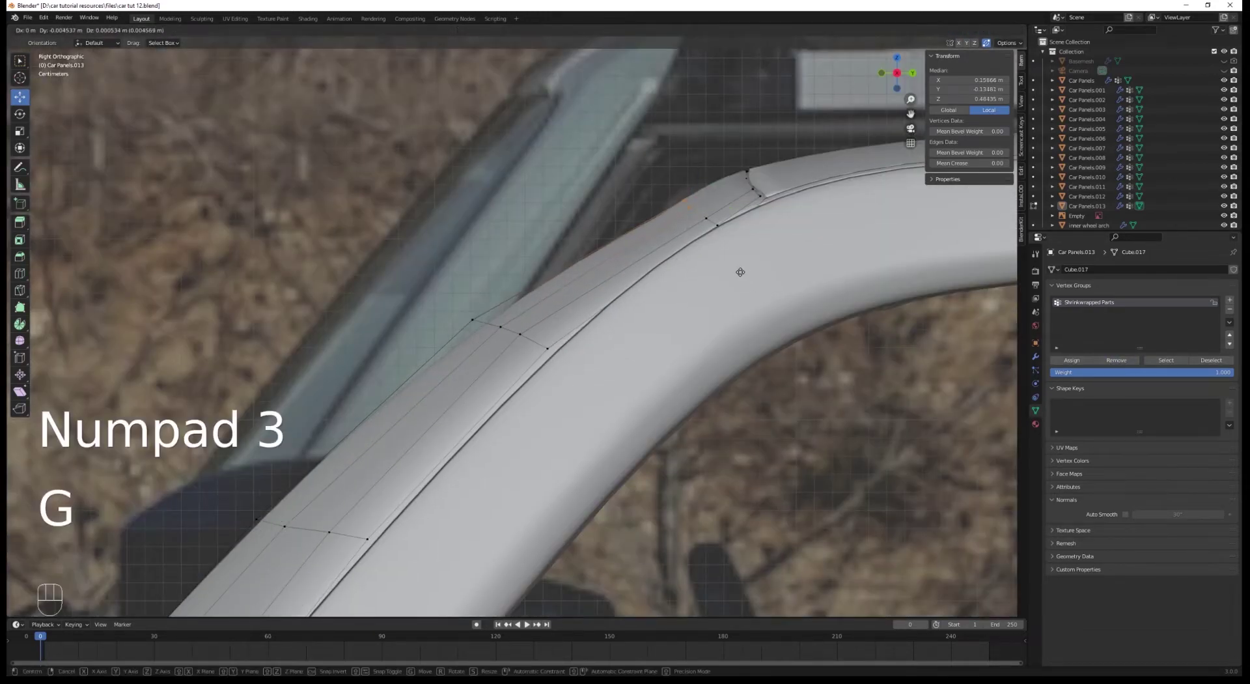
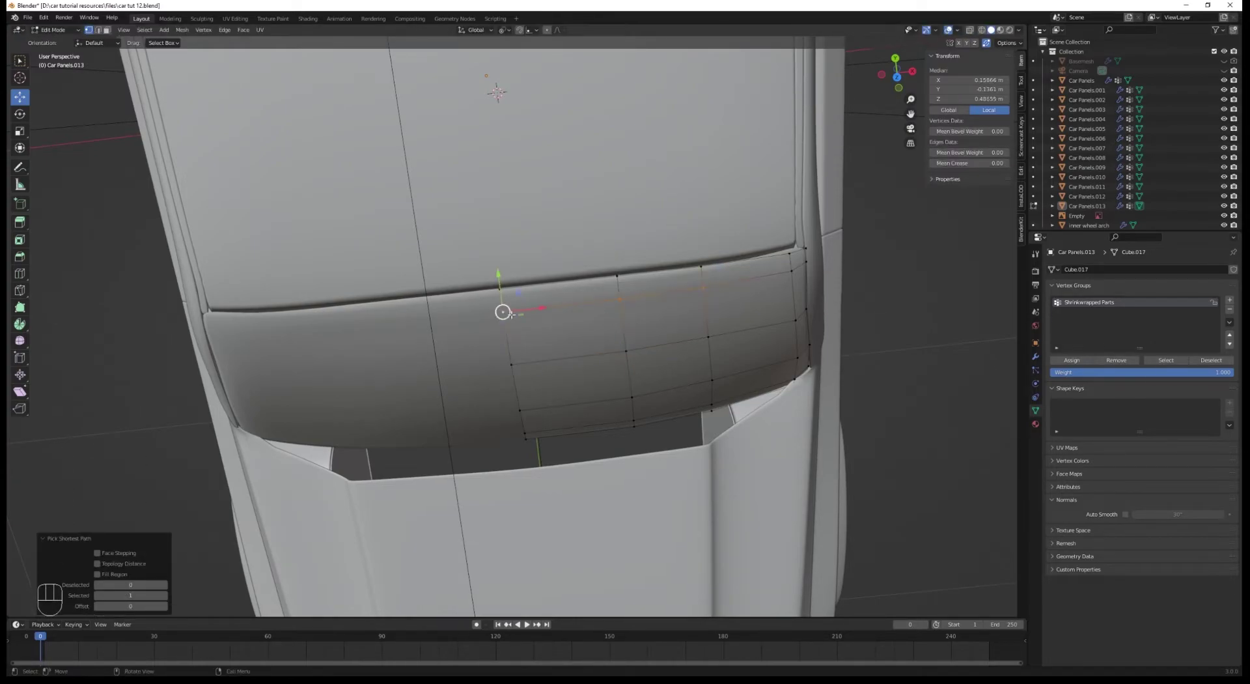
key("KP_3")
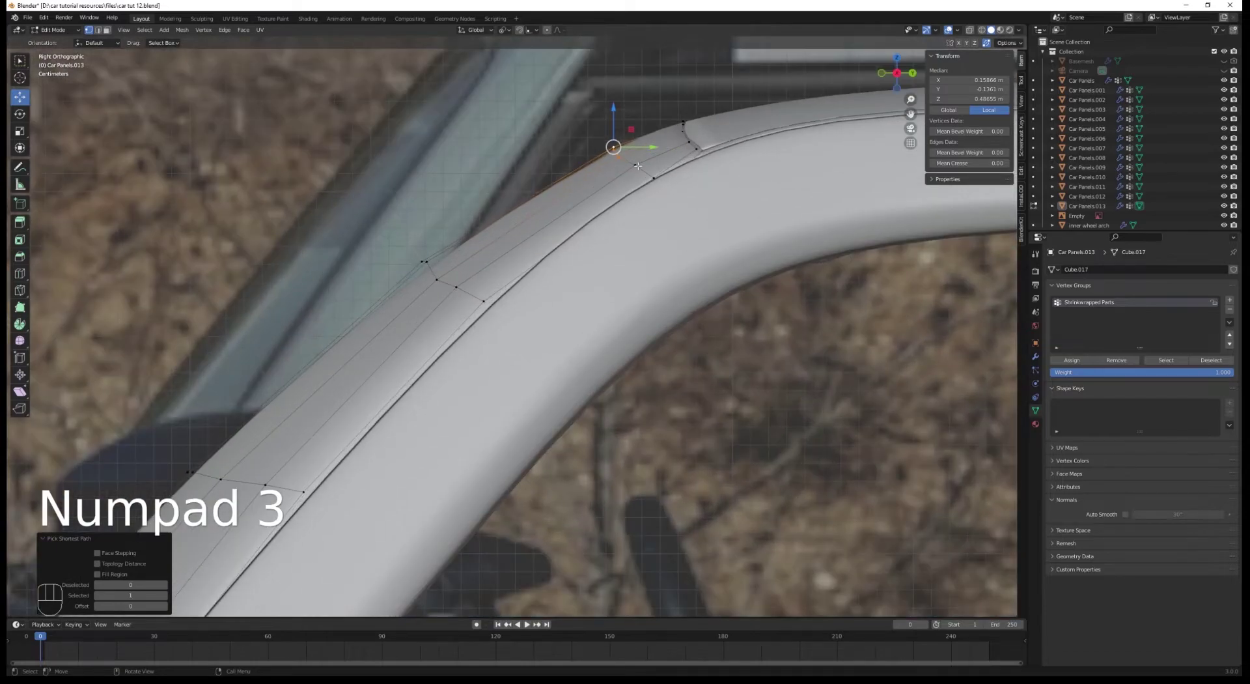
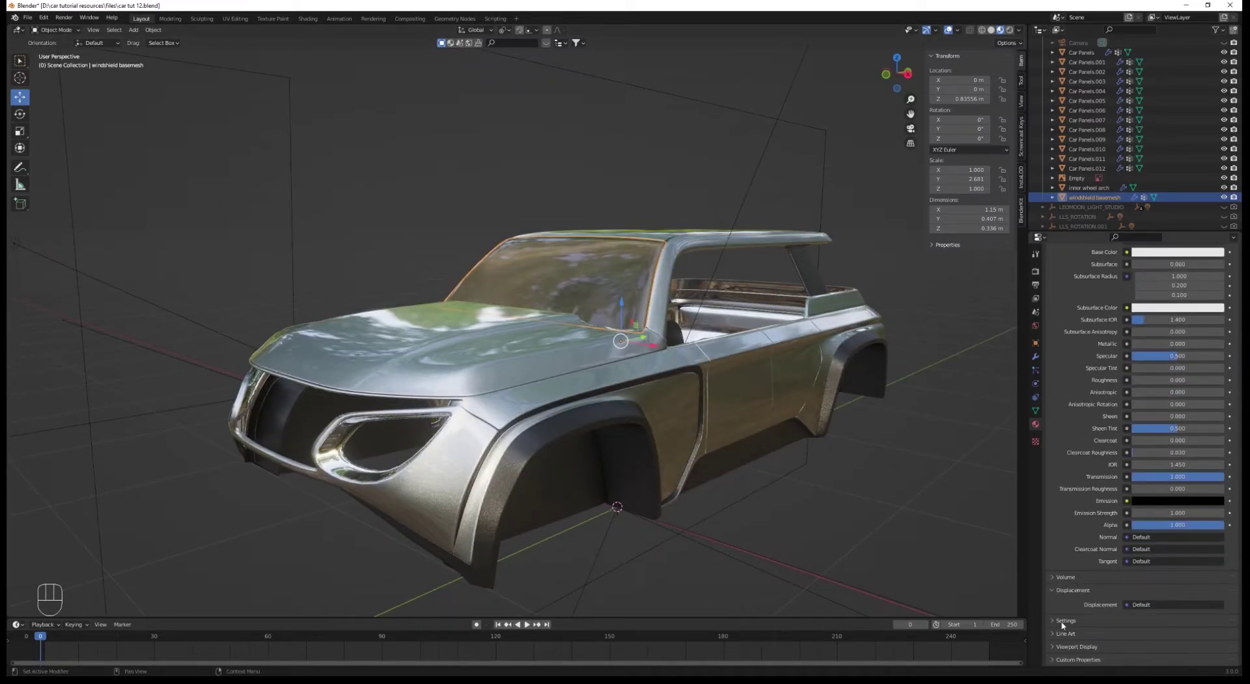
Expand the Windshield Glass material's Settings and collapse its Surface subpanel
left_click(1065, 624)
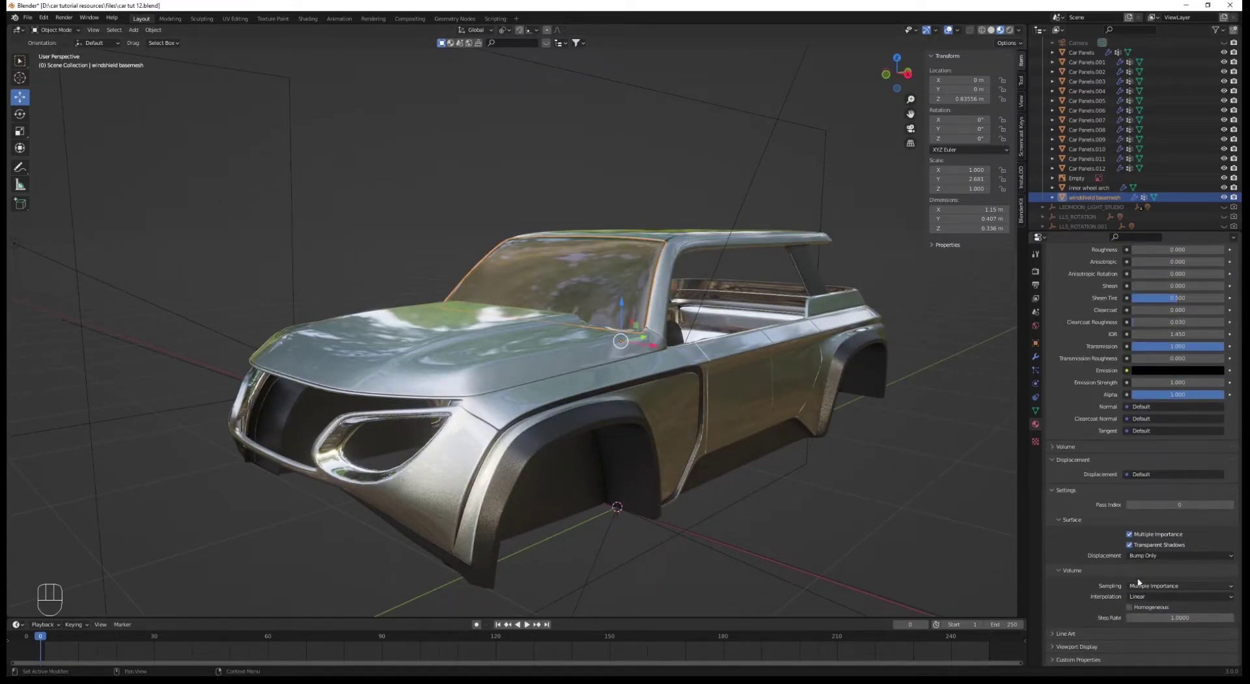
left_click(1073, 522)
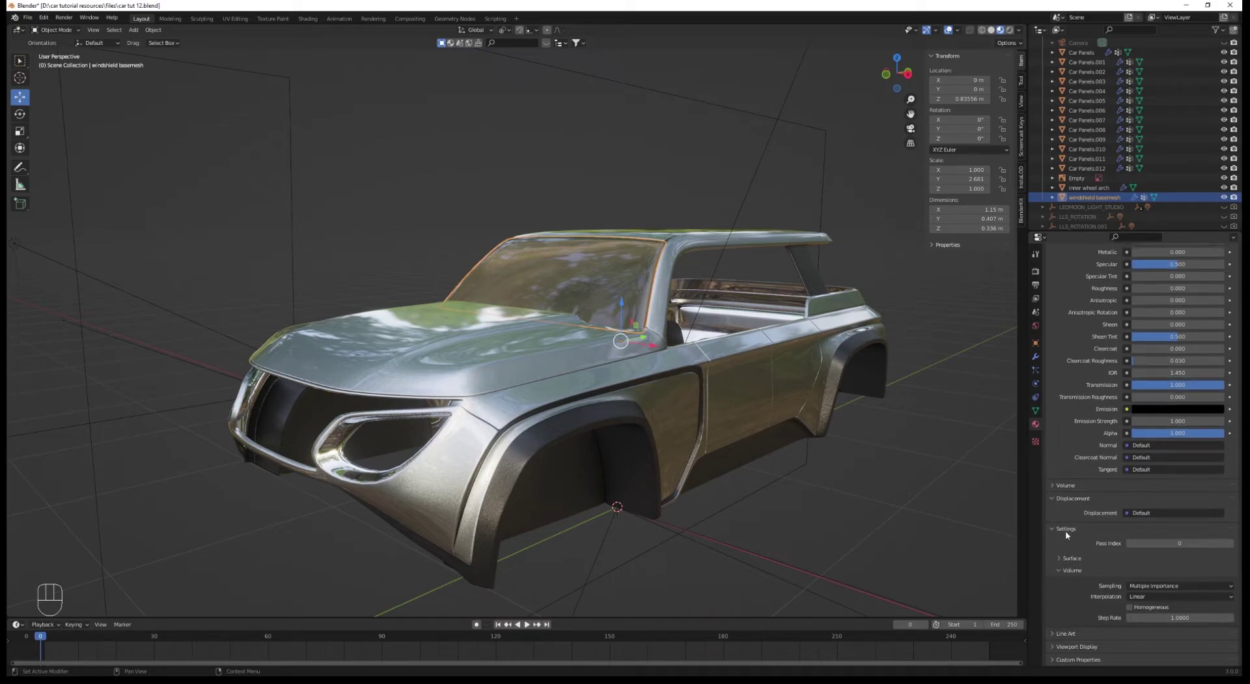
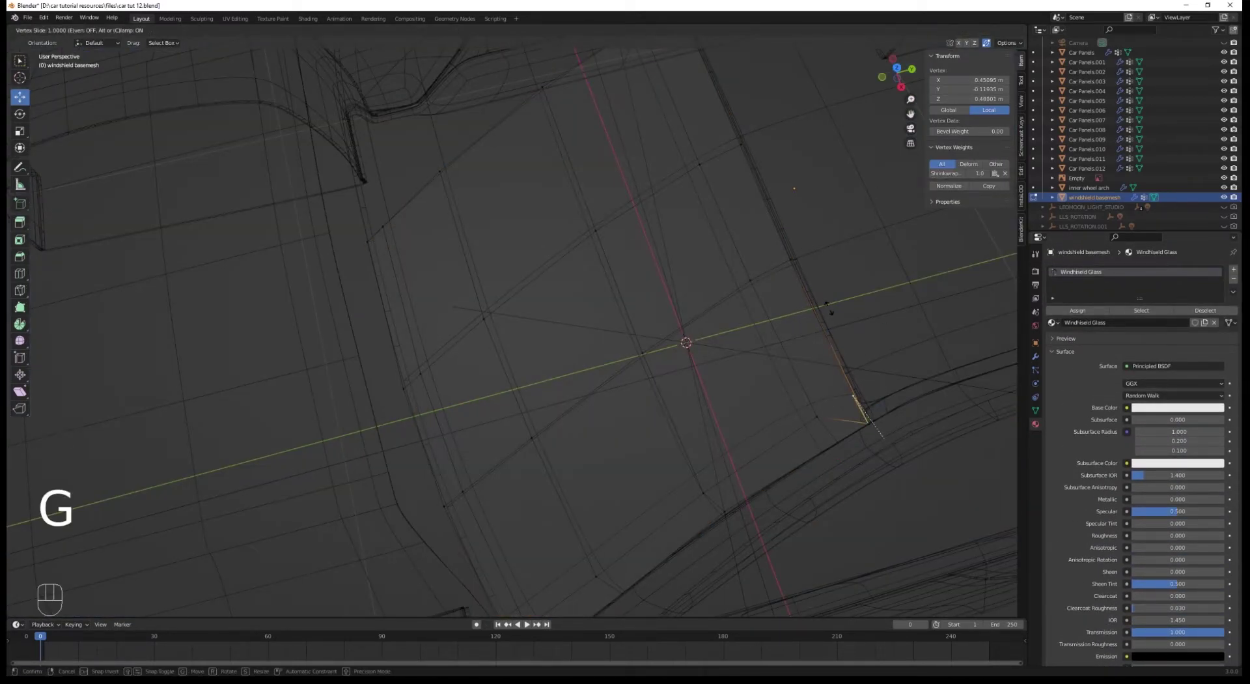
Slide an edge row of the windshield basemesh vertically and orbit toward the windshield
key("Tab")
key("z")
left_click_drag(650, 314, 677, 252)
left_click(1040, 353)
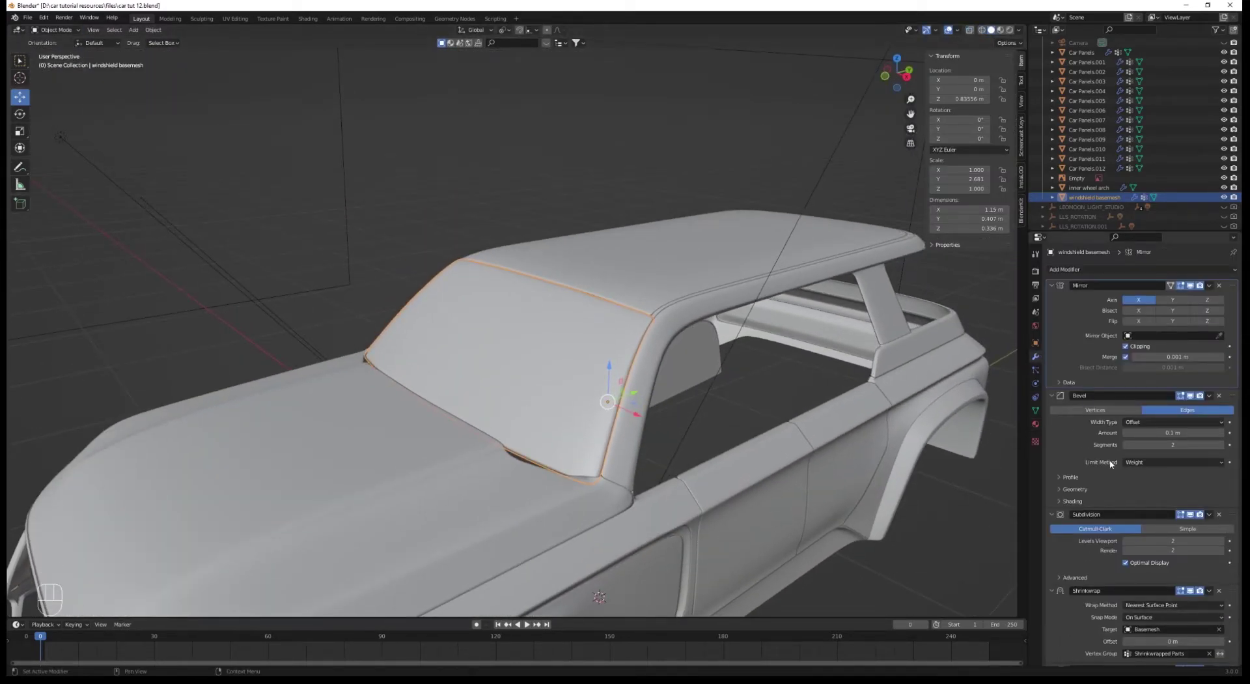
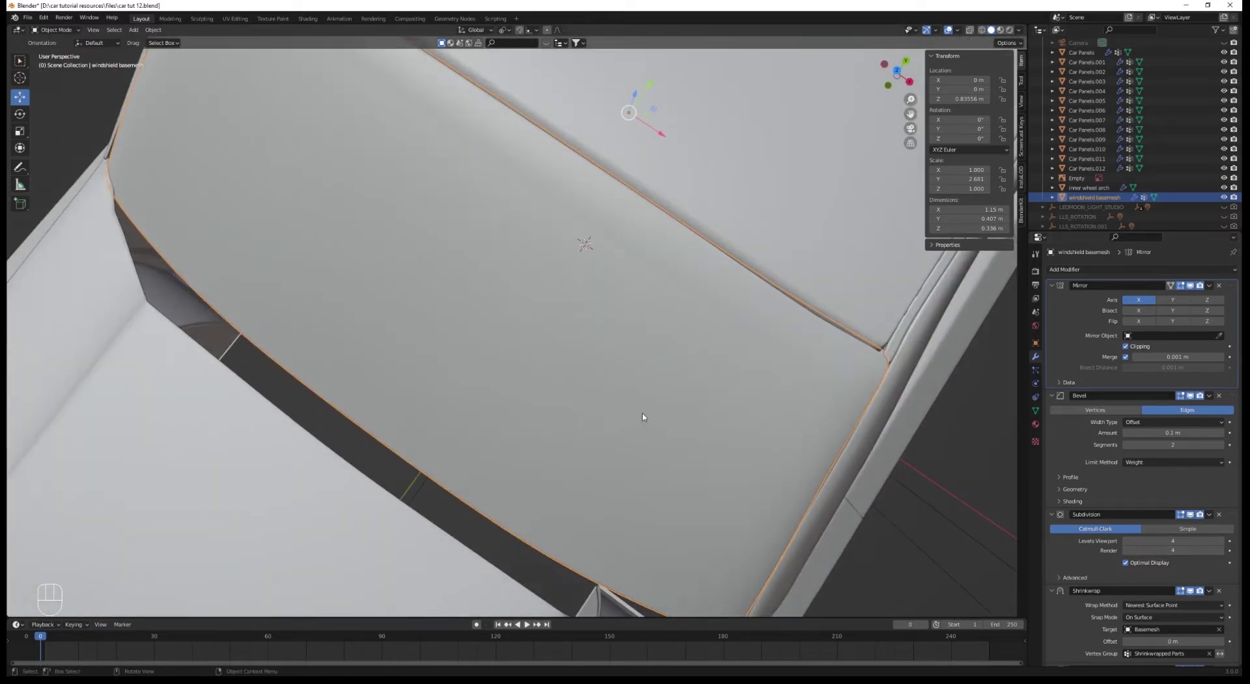
middle_click(787, 414)
left_click_drag(703, 406, 708, 414)
Select the faces across the windshield area and move them along the vertical axis
key("Tab")
key("a")
left_click(628, 288)
left_click_drag(623, 287, 644, 294)
key("g")
key("a")
left_click(248, 63)
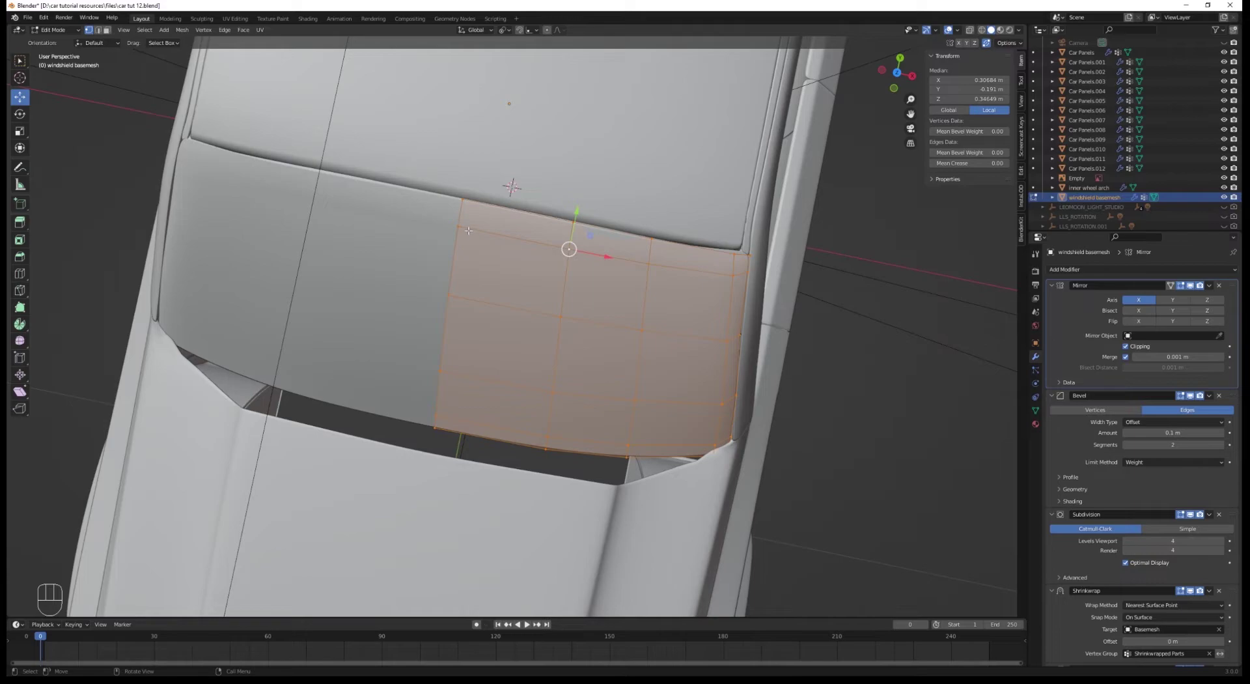
key("g")
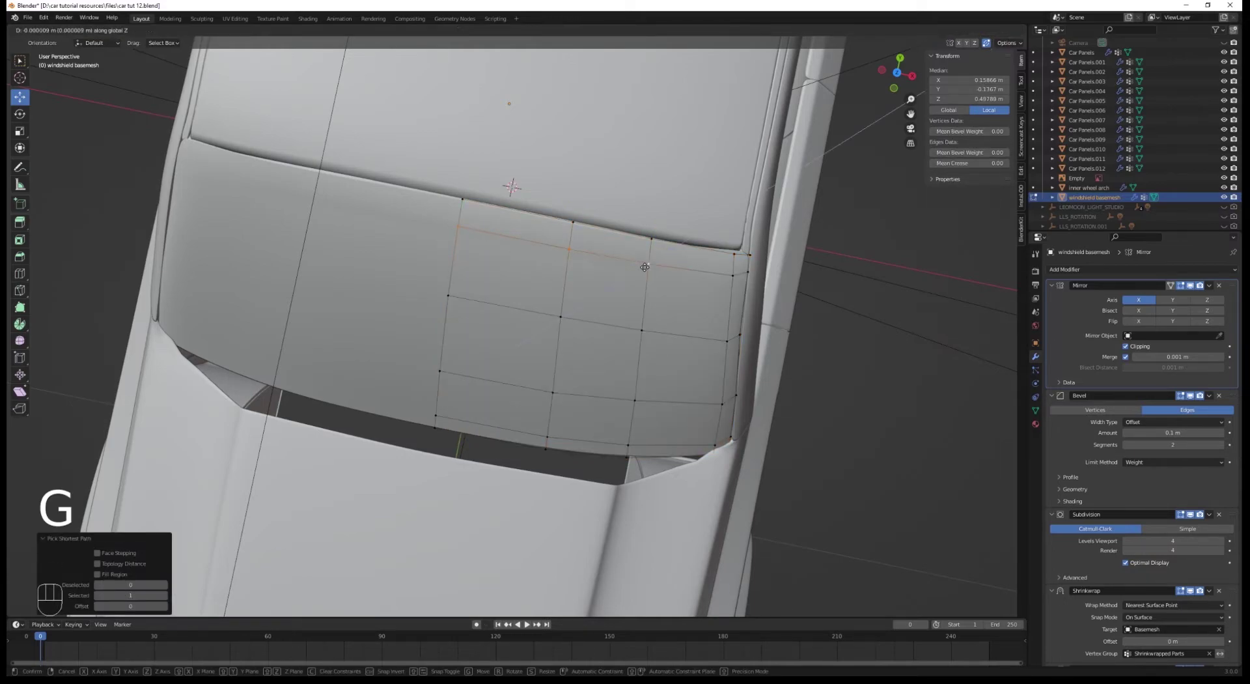
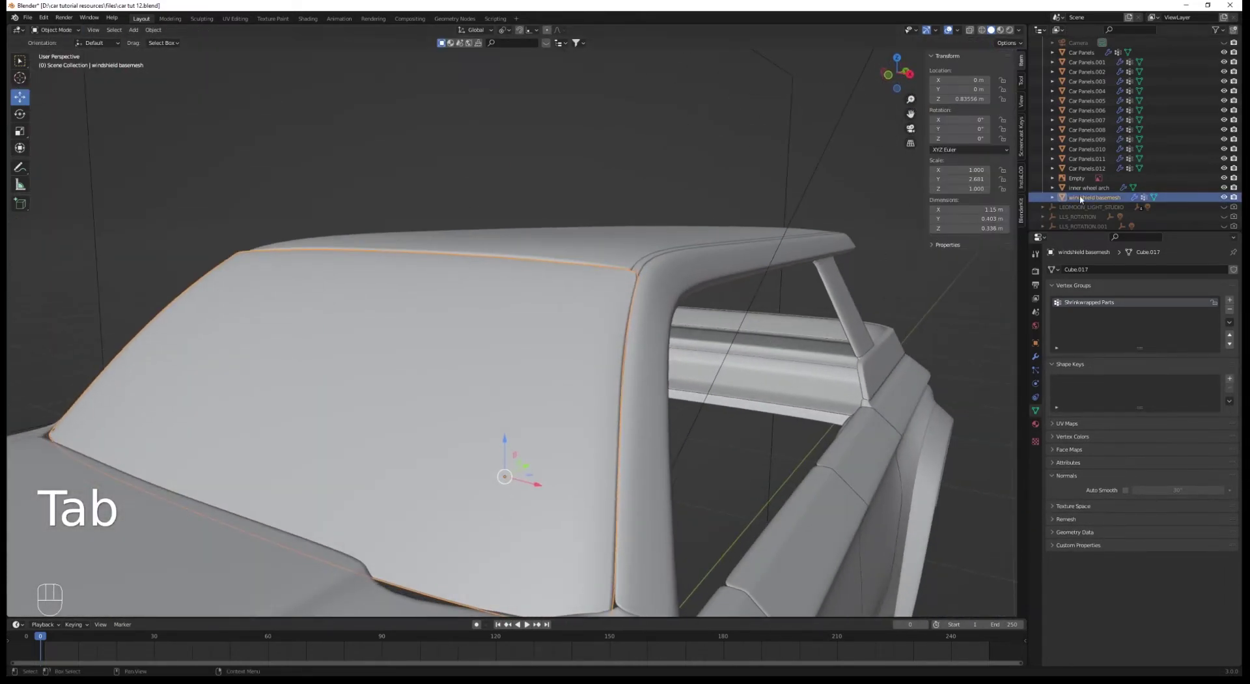
Duplicate the windshield basemesh as a new object to become 'windshield'
left_click(1238, 199)
key("shift+d")
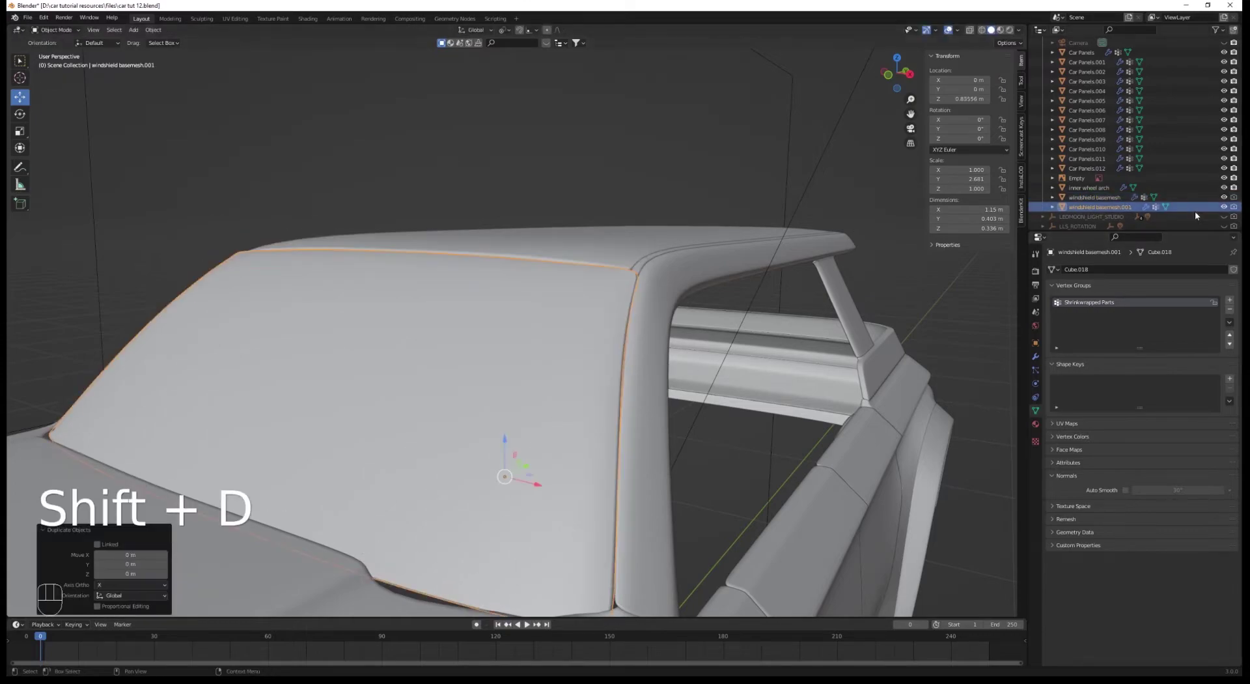
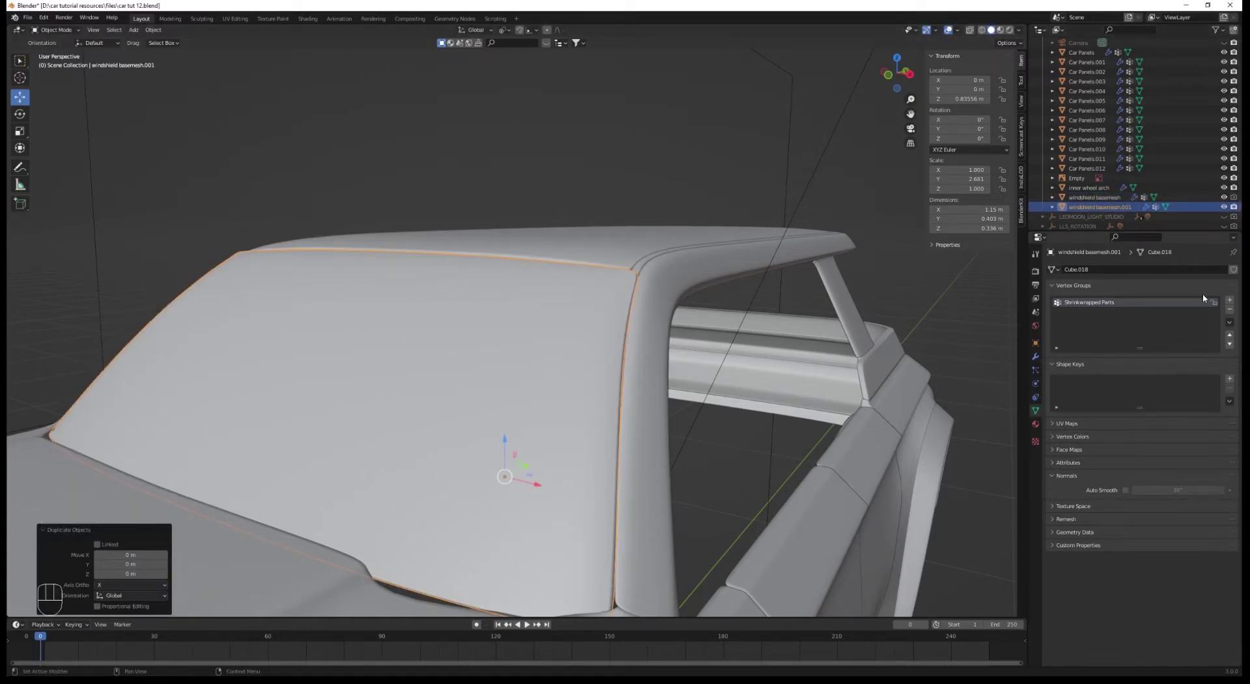
left_click_drag(1129, 210, 1126, 217)
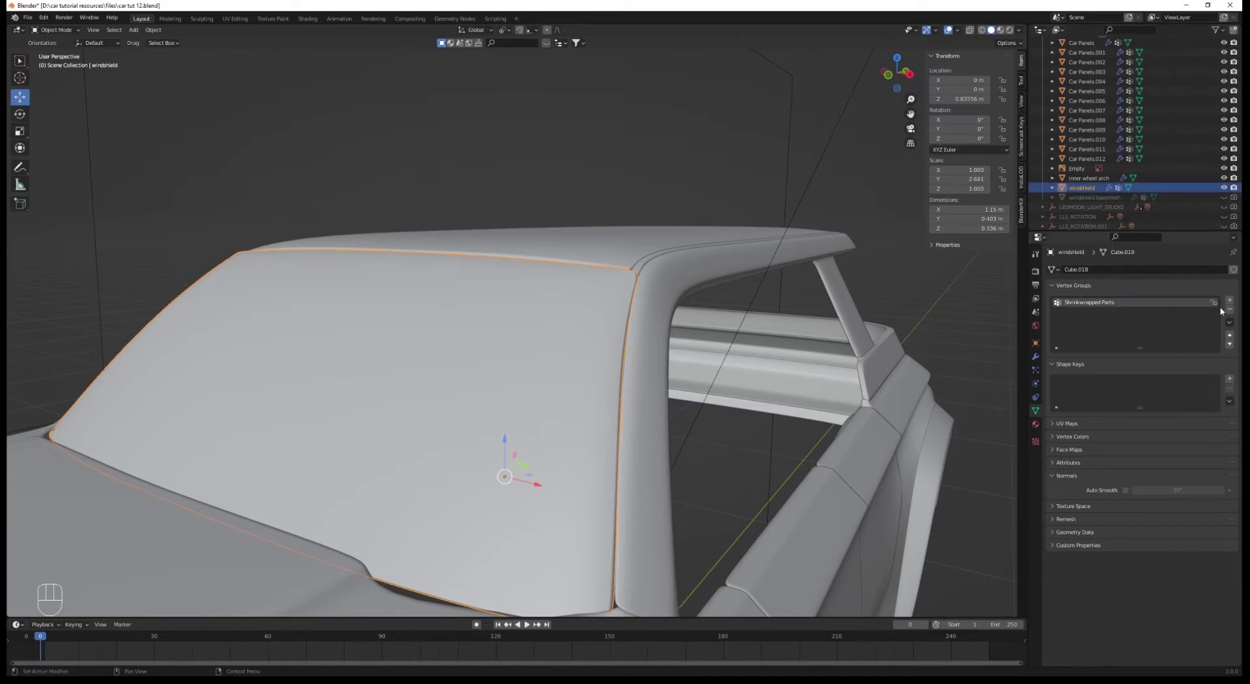
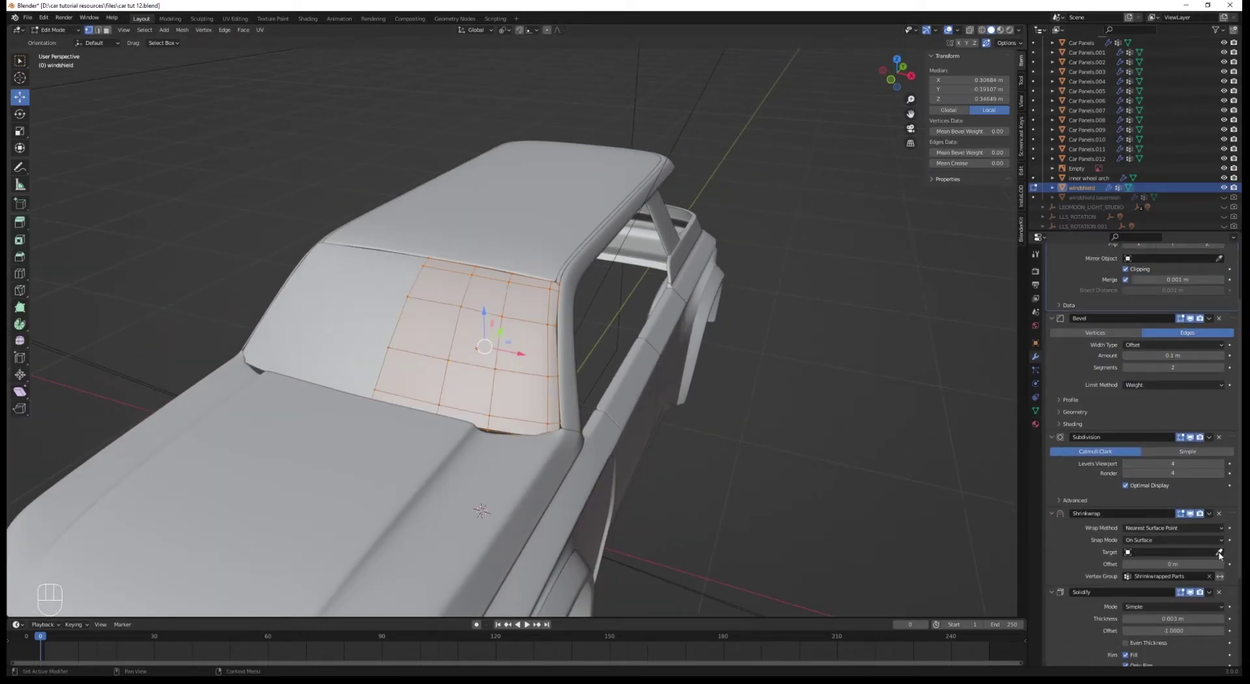
Target the Shrinkwrap at windshield basemesh and insert edge loops slid toward the border
left_click(1224, 554)
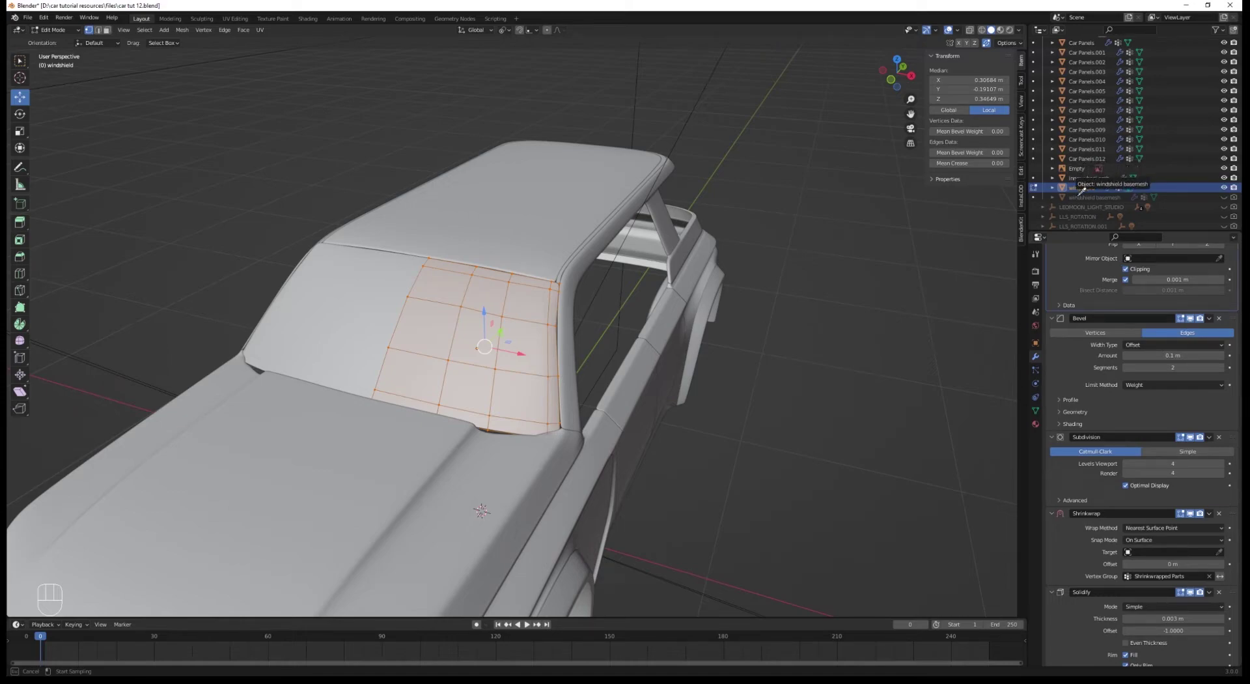
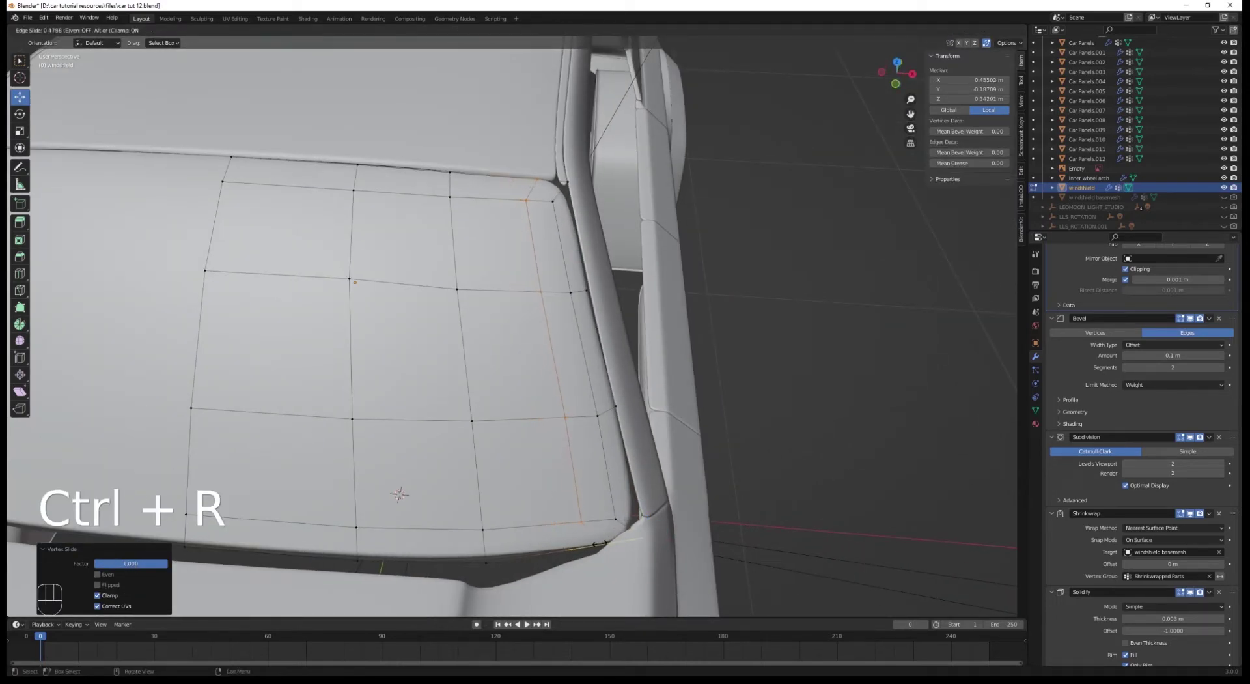
key("ctrl+r")
key("ctrl+r")
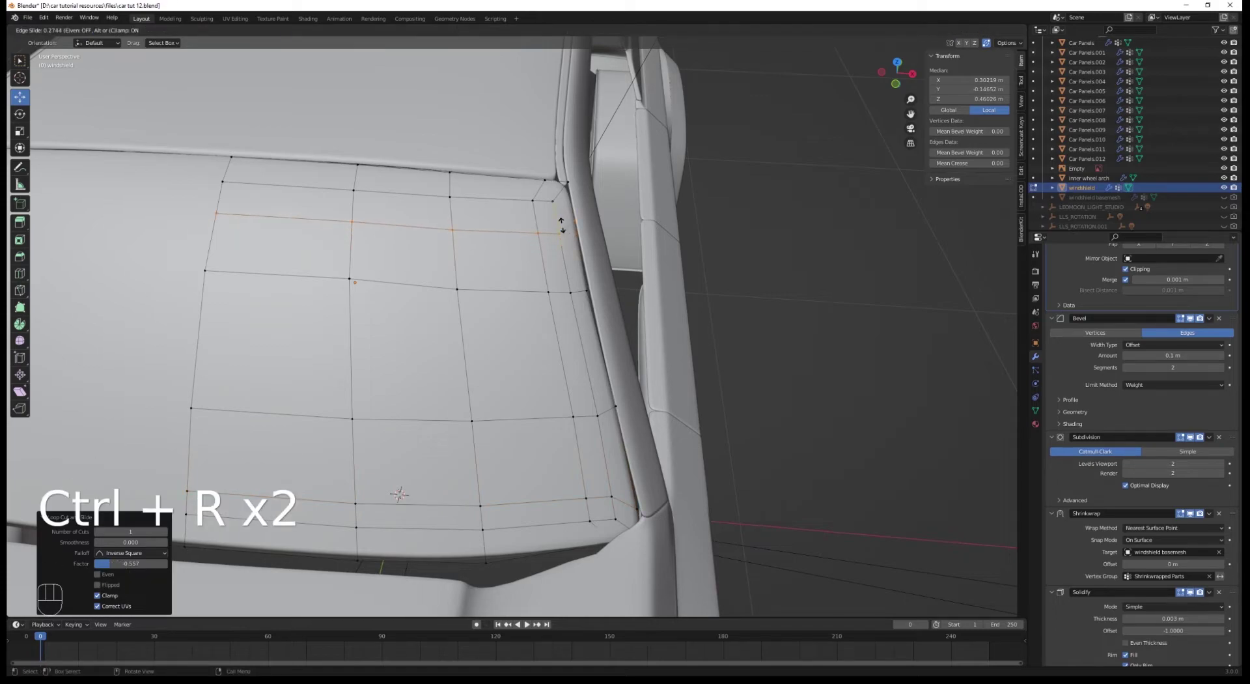
Select the ring of perimeter faces along the windshield border
key("Tab")
key("alt+a")
key("Tab")
key("3")
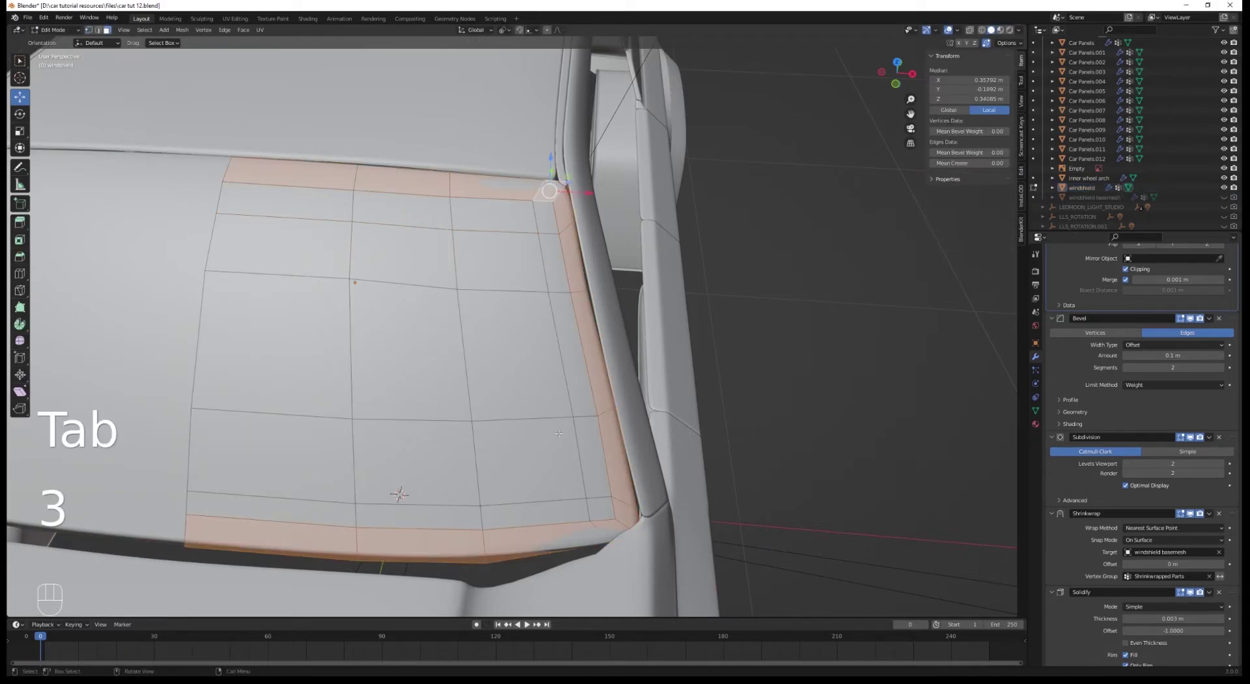
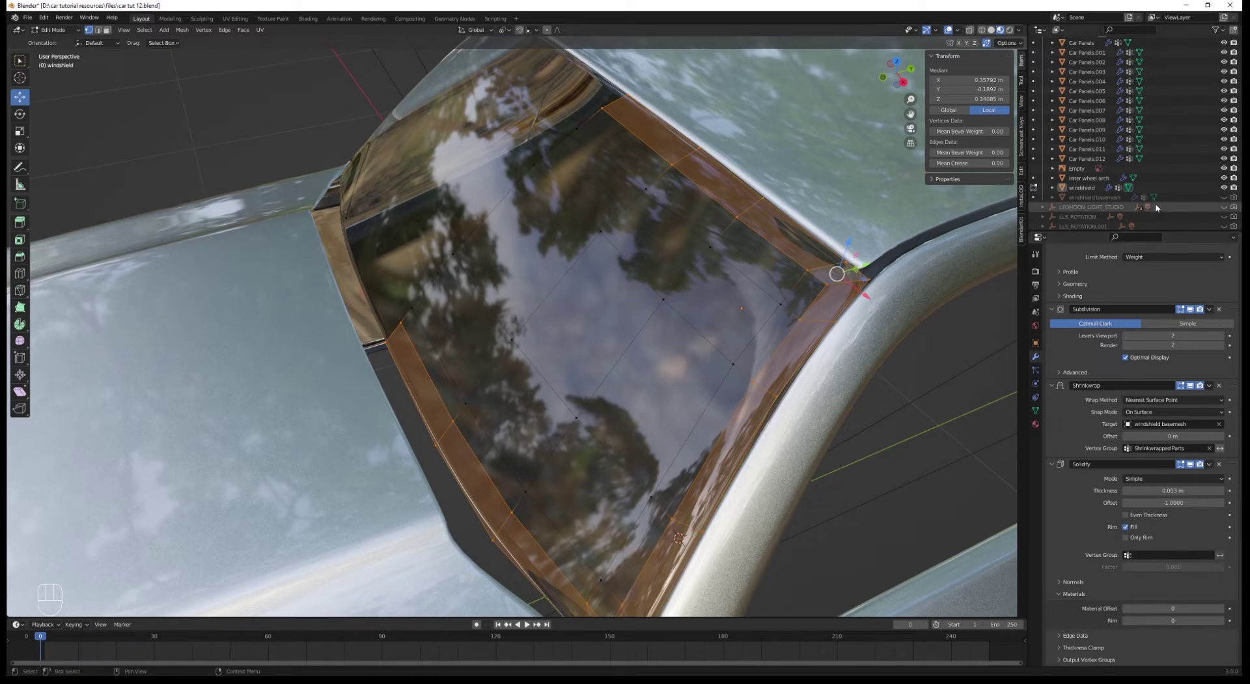
Enable Only Rim on the windshield basemesh's Solidify modifier
left_click(1207, 202)
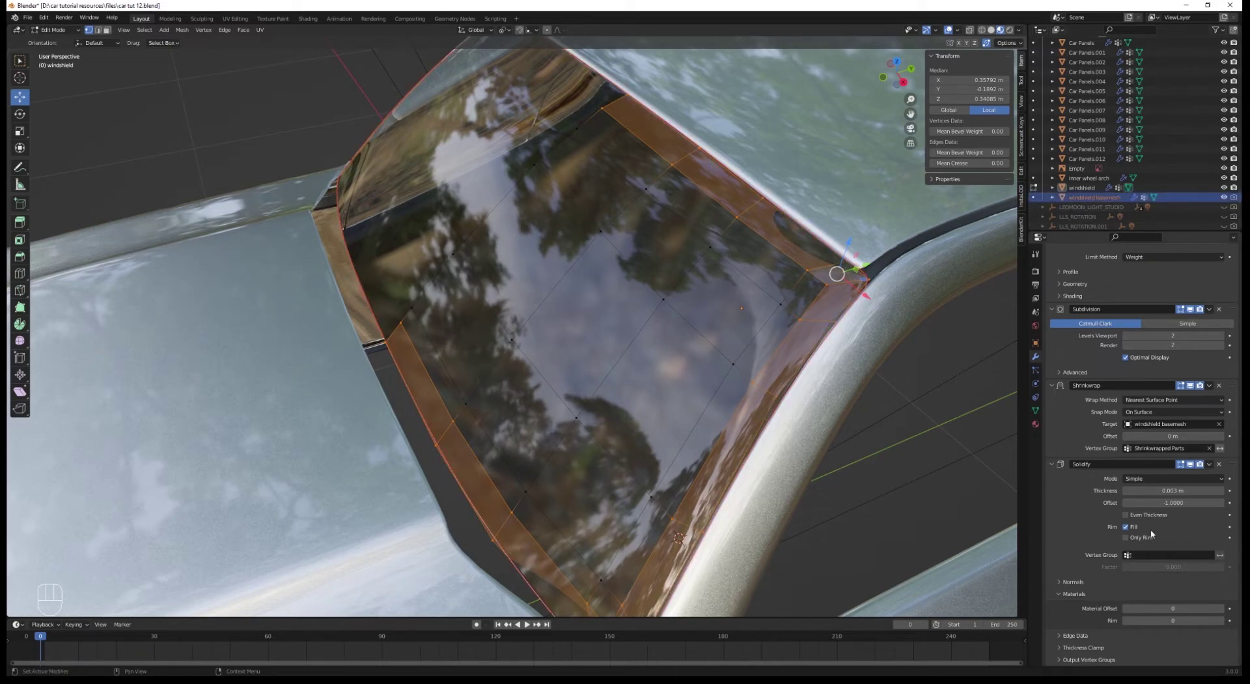
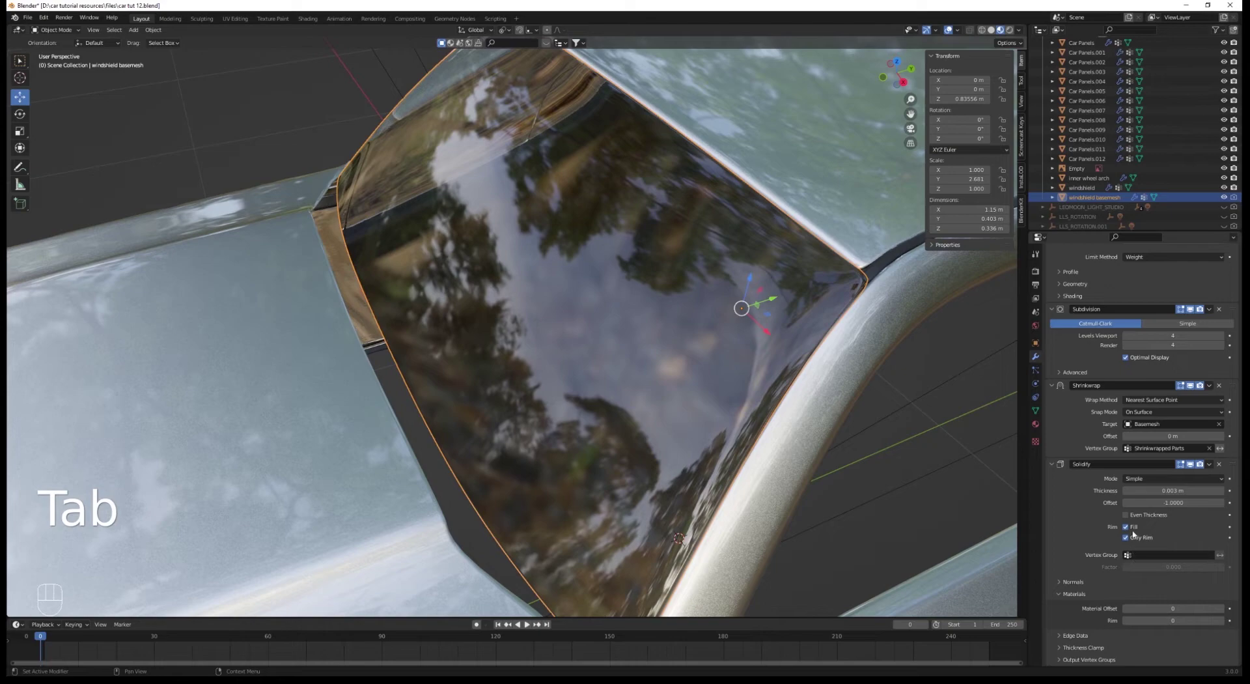
left_click(1199, 467)
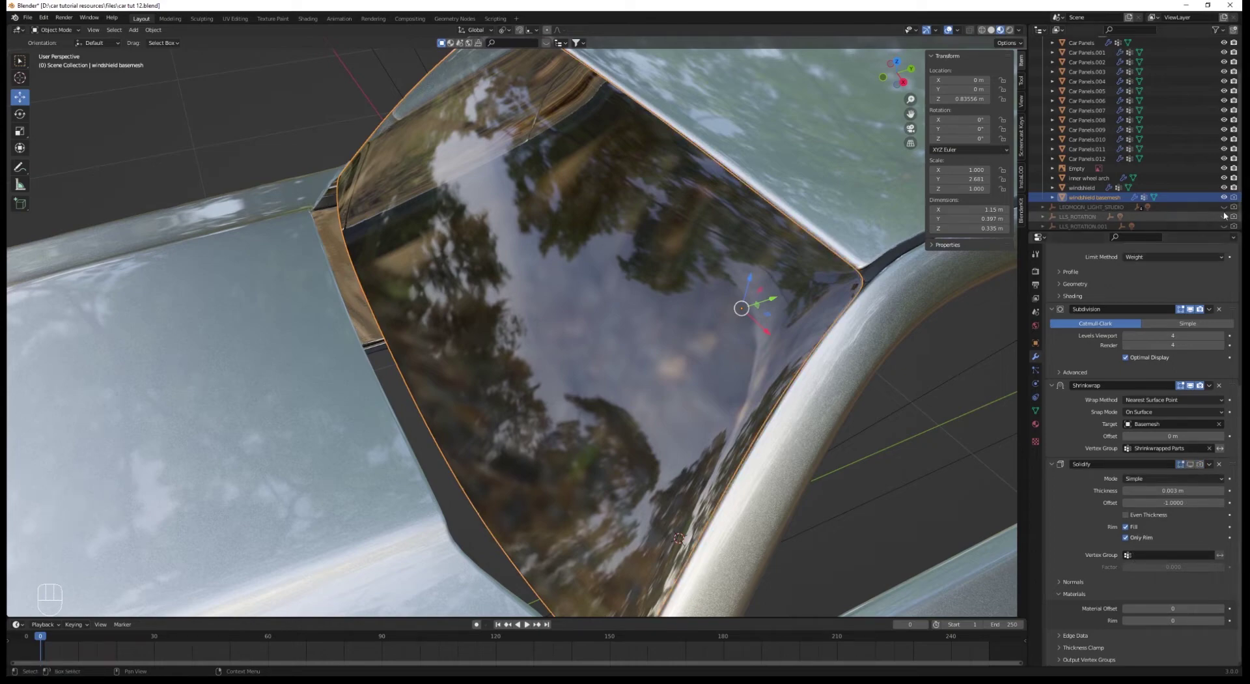
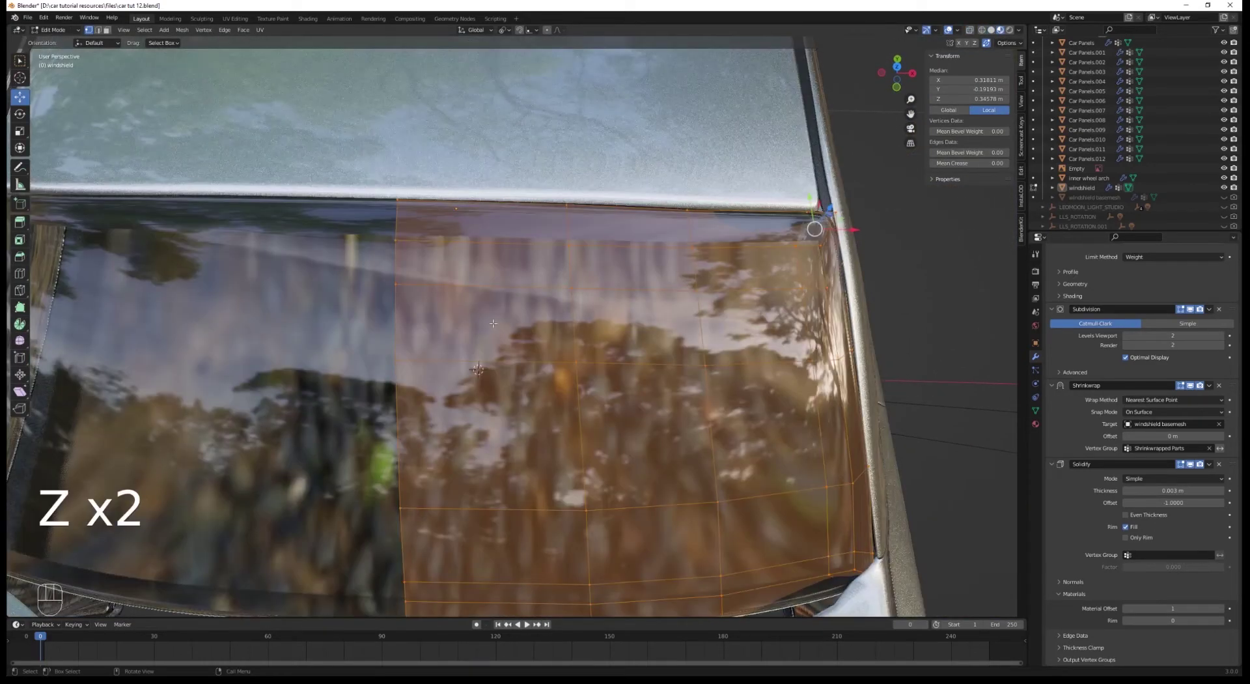
Select the windshield's inner faces in front view with X-ray to assign the glass material
key("3")
left_click(639, 294)
key("x")
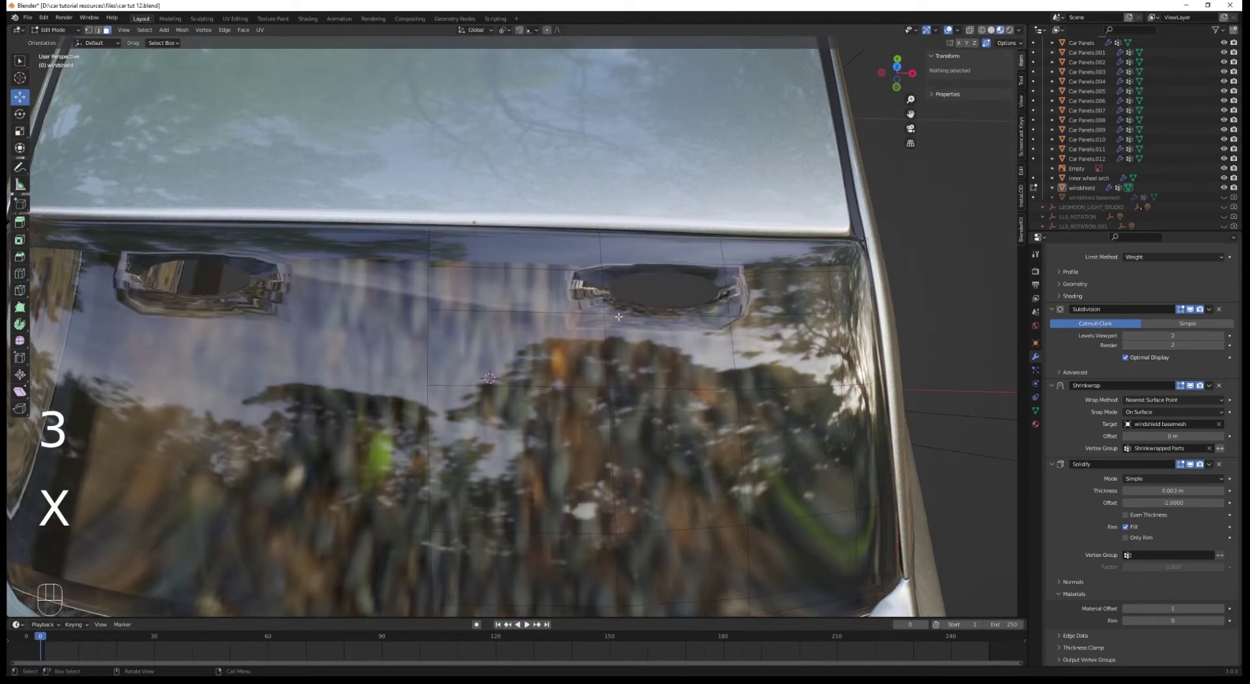
key("1")
key("z")
key("a")
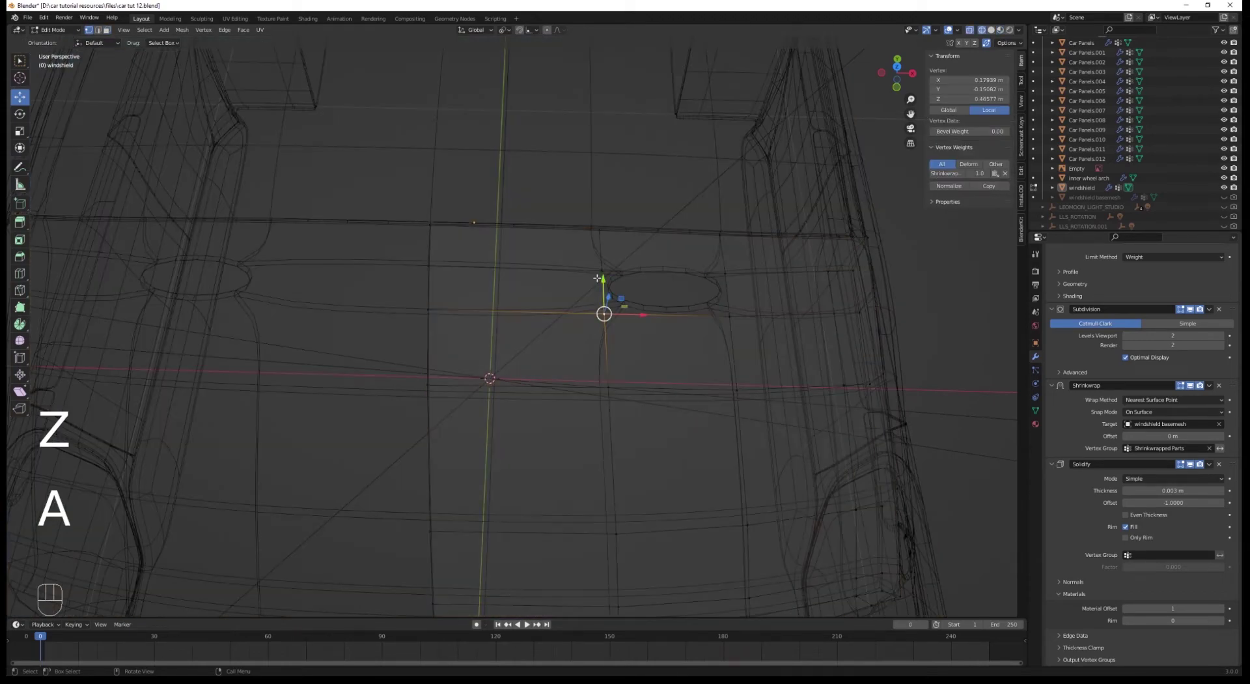
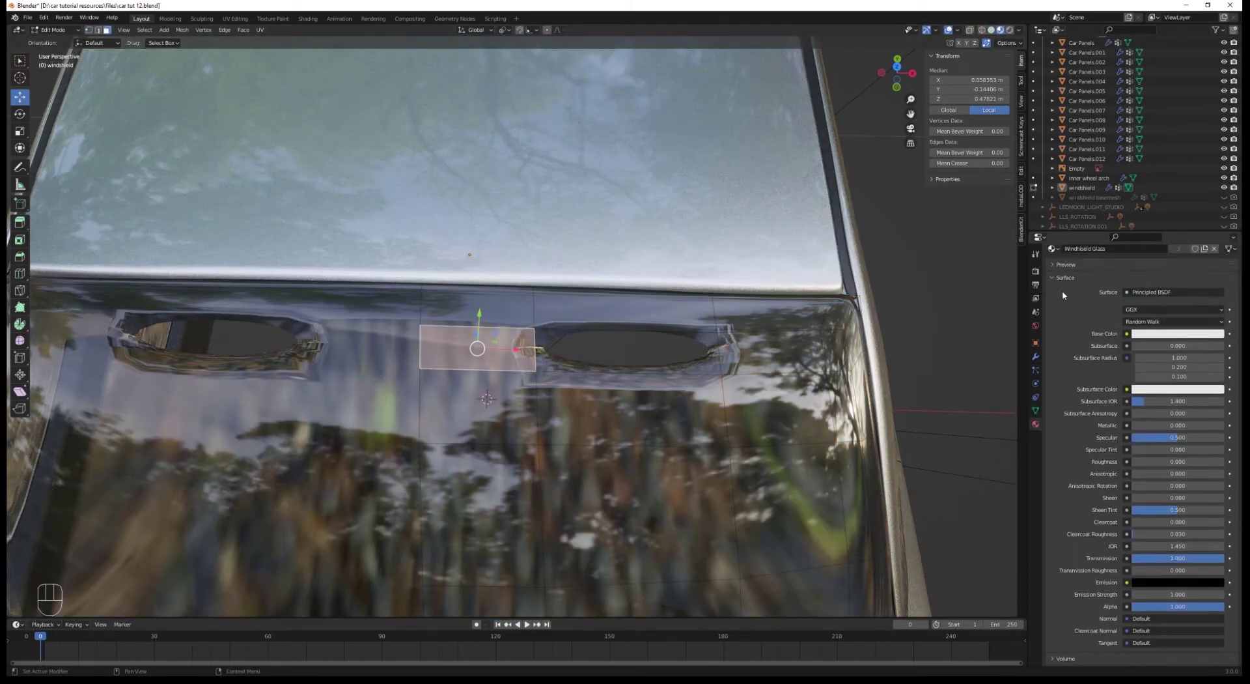
key("1")
key("z")
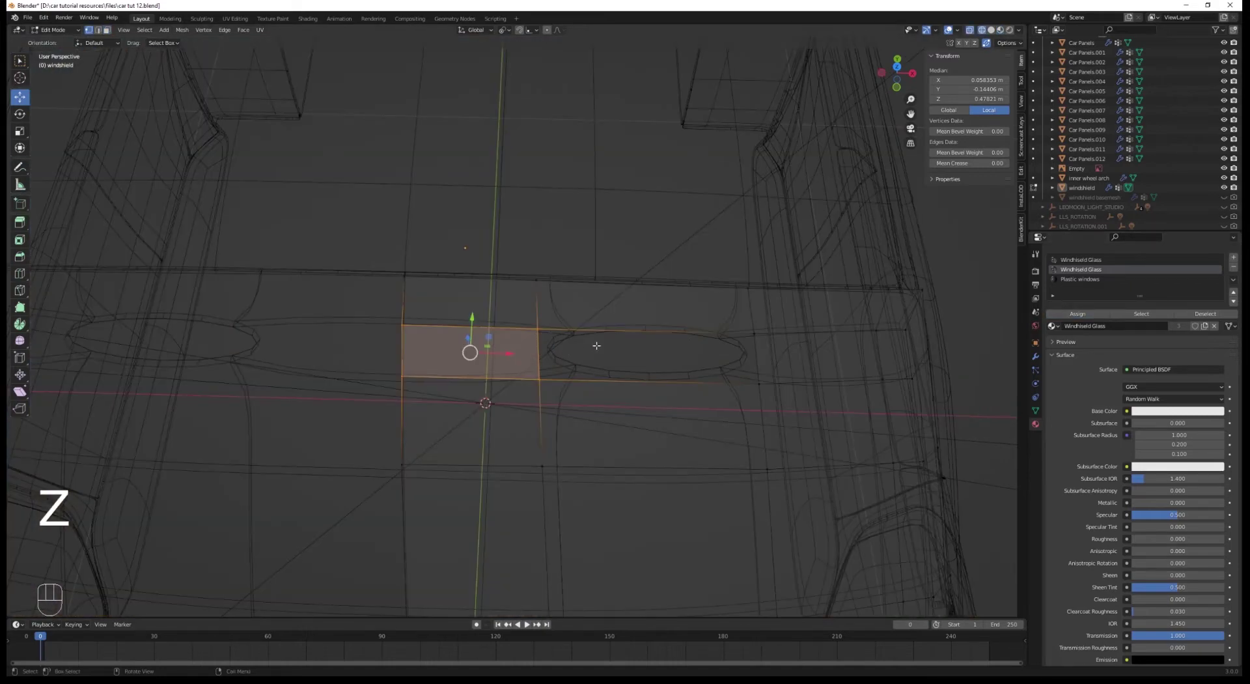
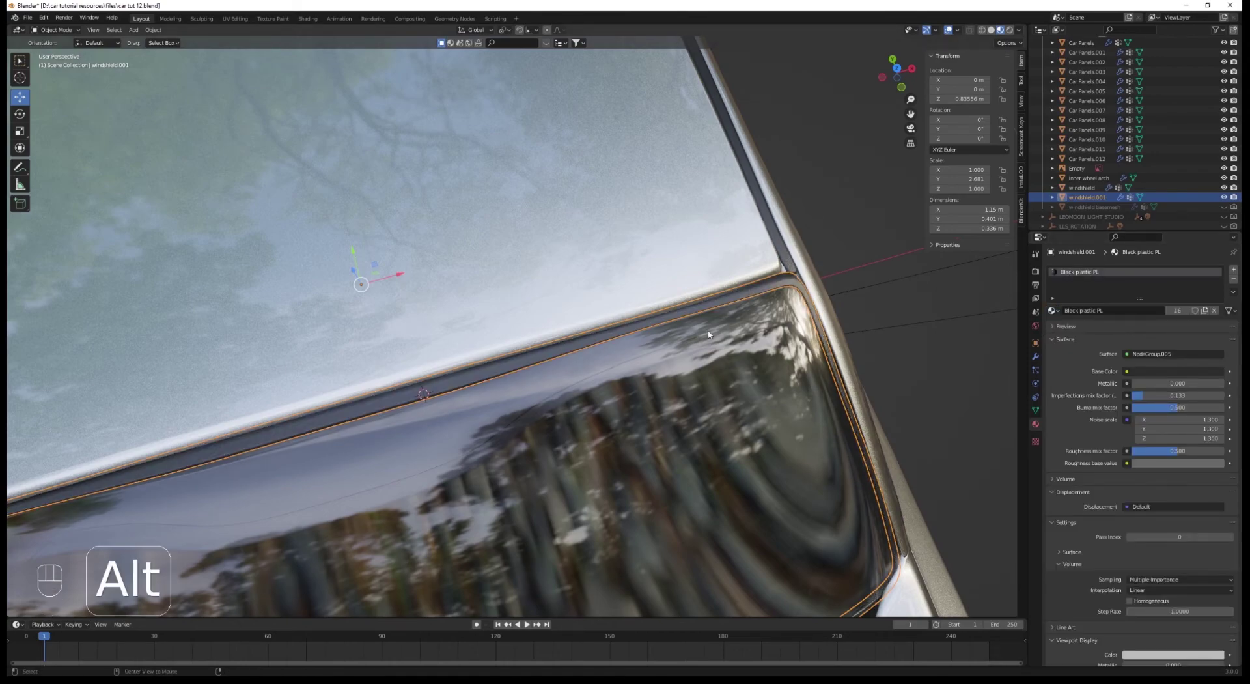
Switch the viewport to Cycles rendered shading and orbit along the car roof
key("alt+a")
left_click(526, 352)
key("z")
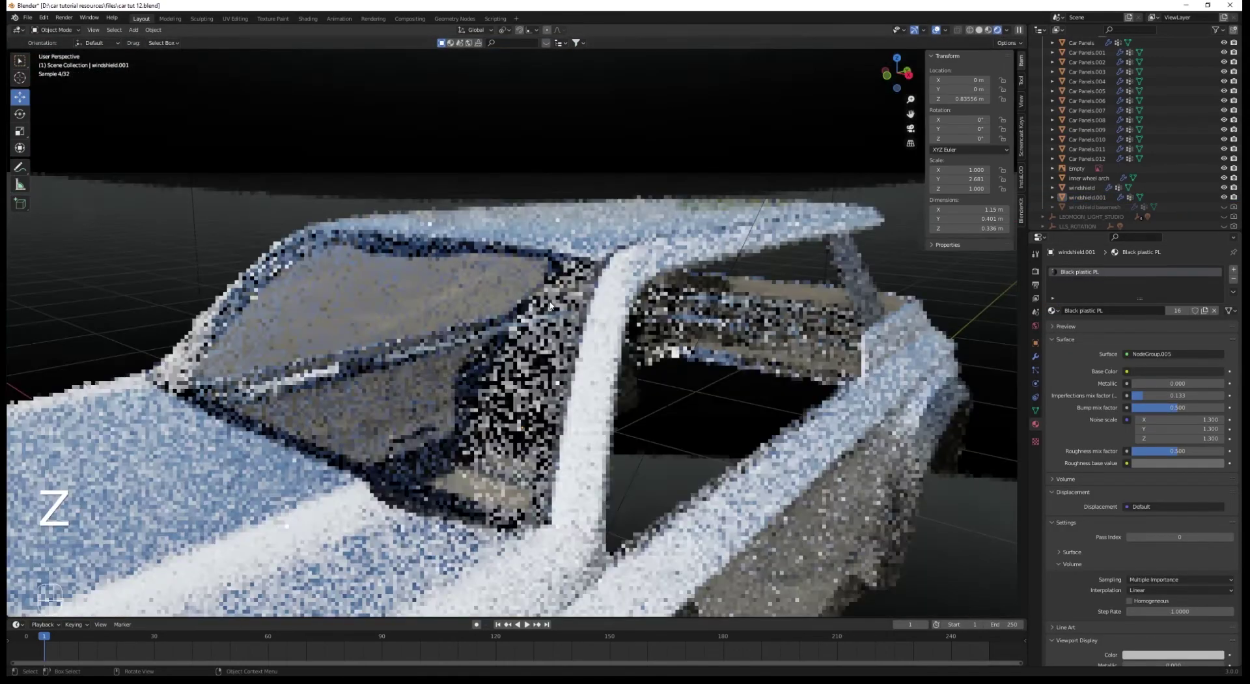
left_click_drag(493, 312, 611, 302)
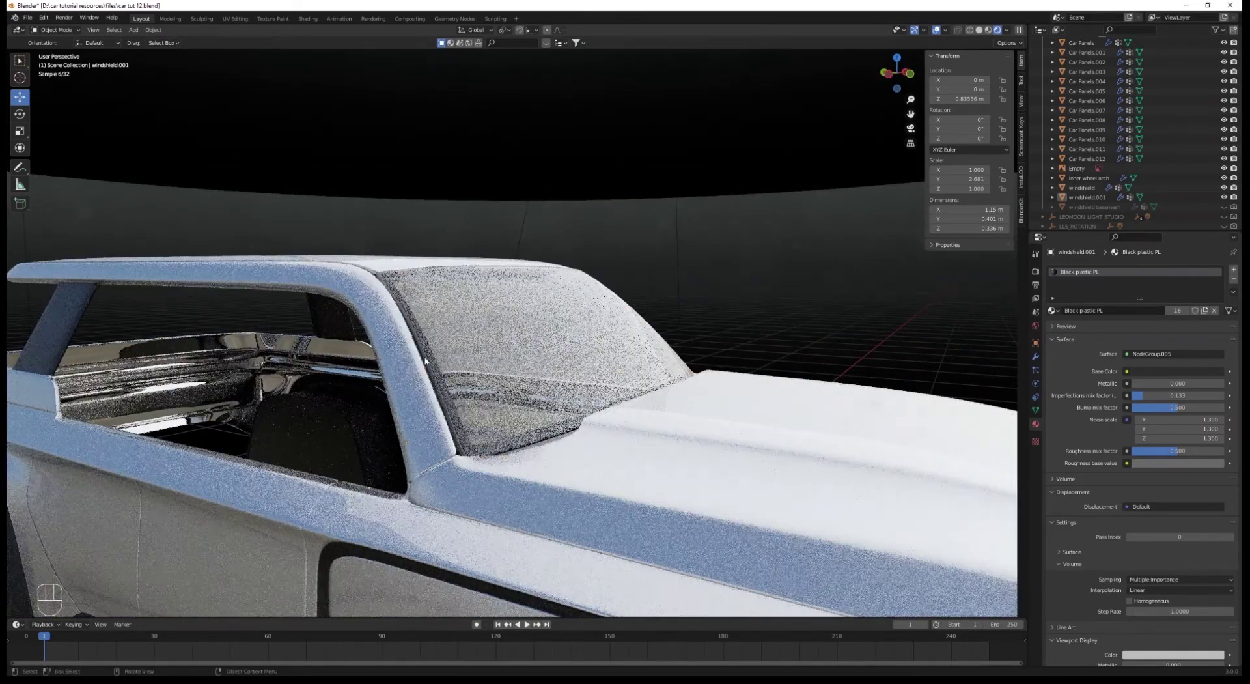
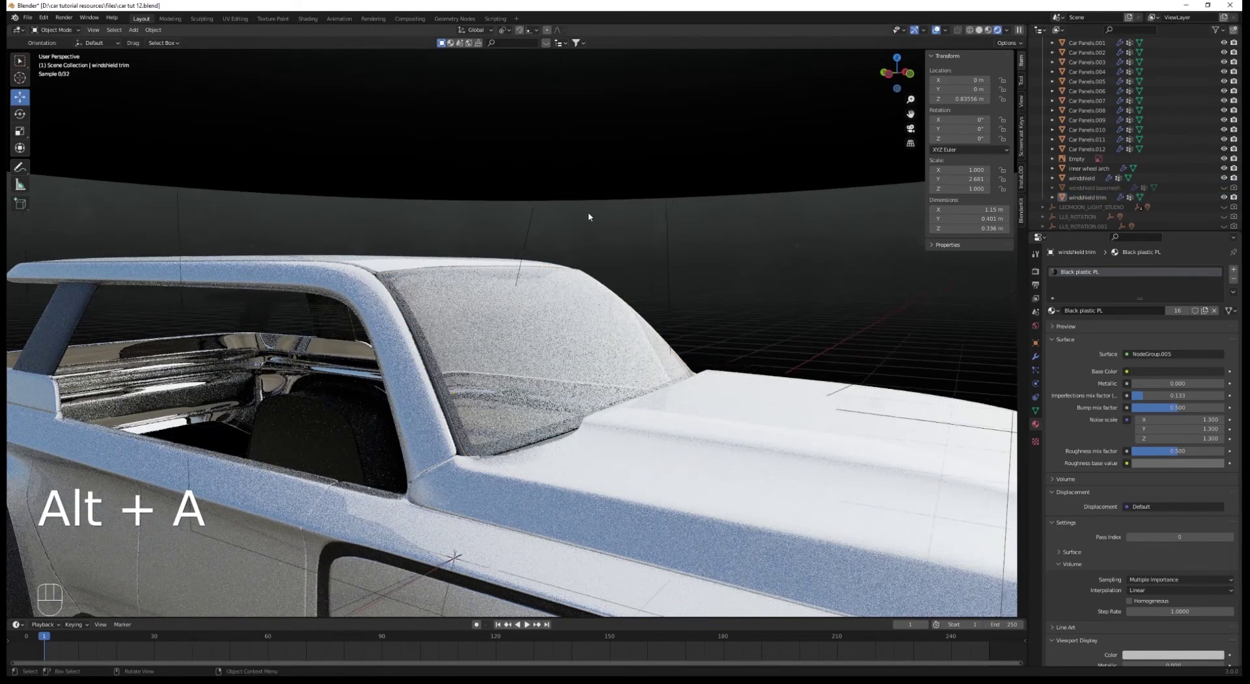
Orbit and zoom out to view the side of the car in the render preview
left_click_drag(731, 346, 200, 344)
left_click_drag(381, 365, 336, 357)
left_click_drag(403, 345, 438, 344)
middle_click(423, 378)
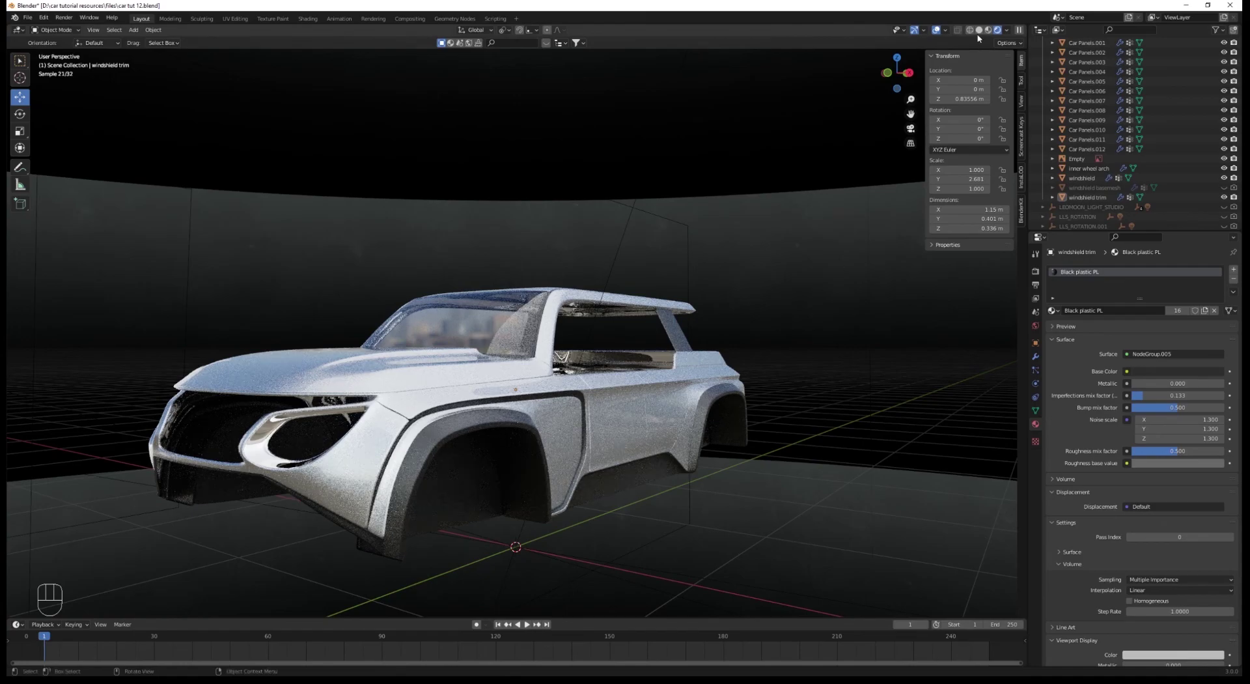